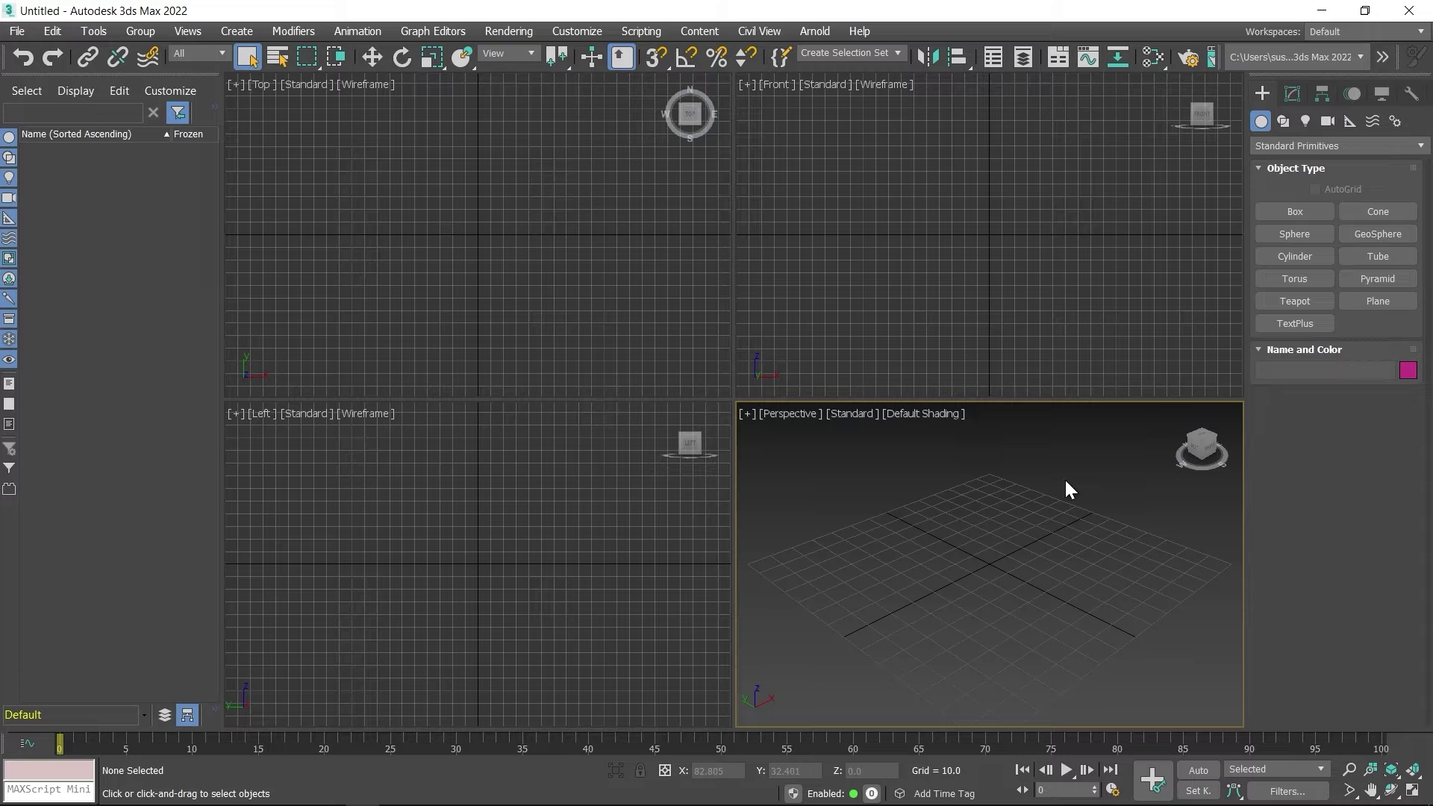
Step: Create Box001 as a flat slab about 85 by 170 units and 6.5 units tall
{"action": "left_click", "coordinate": [1284, 217]}
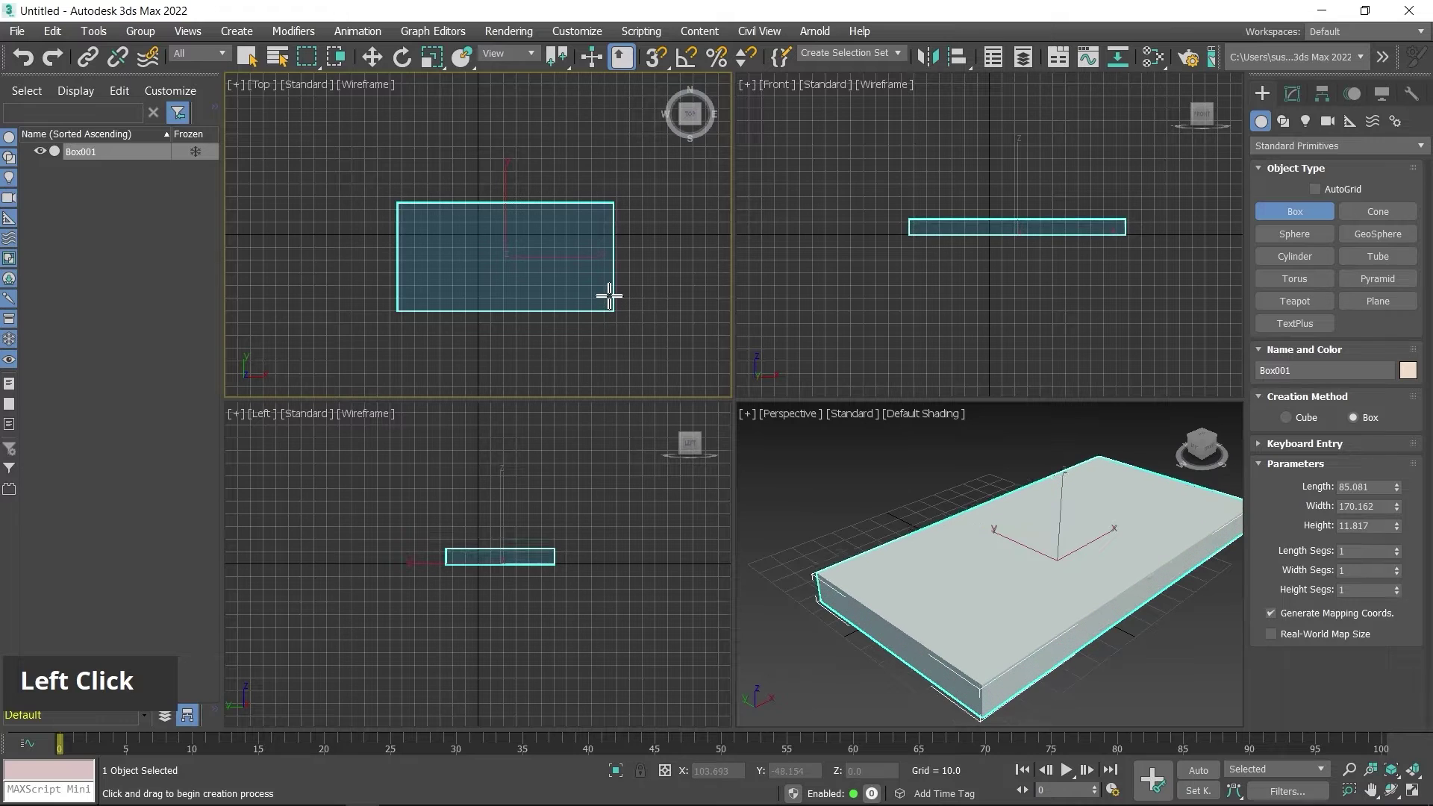
{"action": "left_click", "coordinate": [613, 296]}
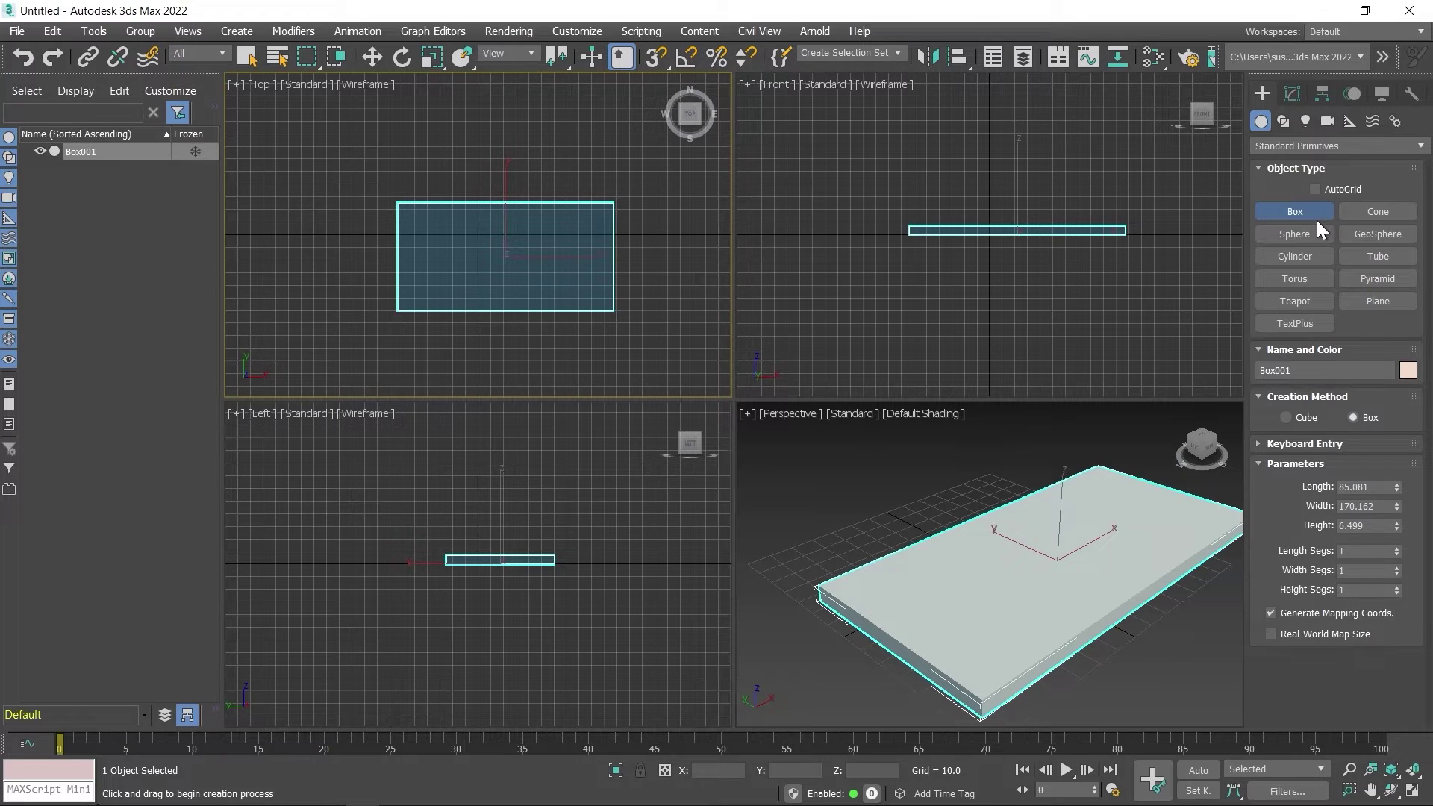
{"action": "right_click", "coordinate": [543, 500]}
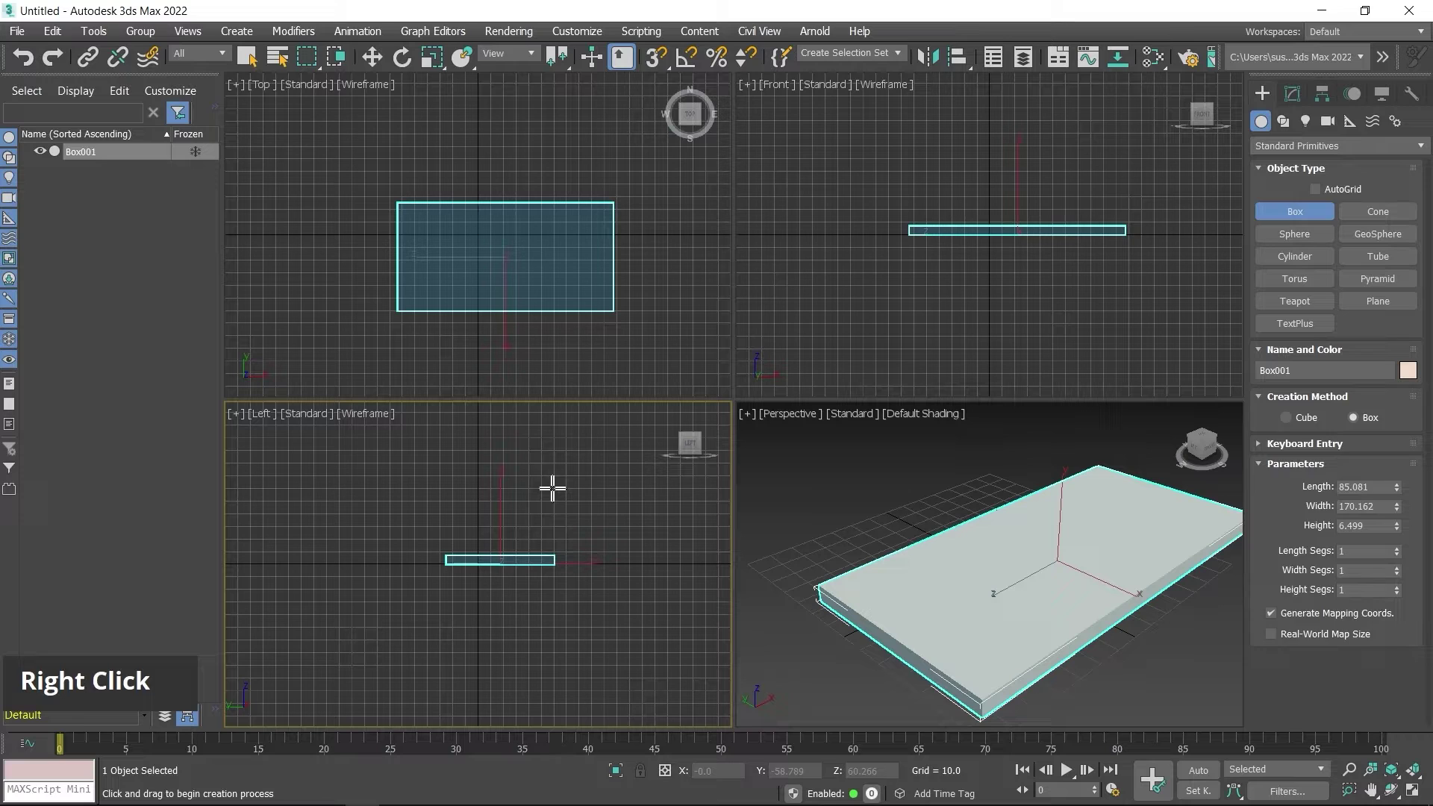
{"action": "right_click", "coordinate": [556, 481]}
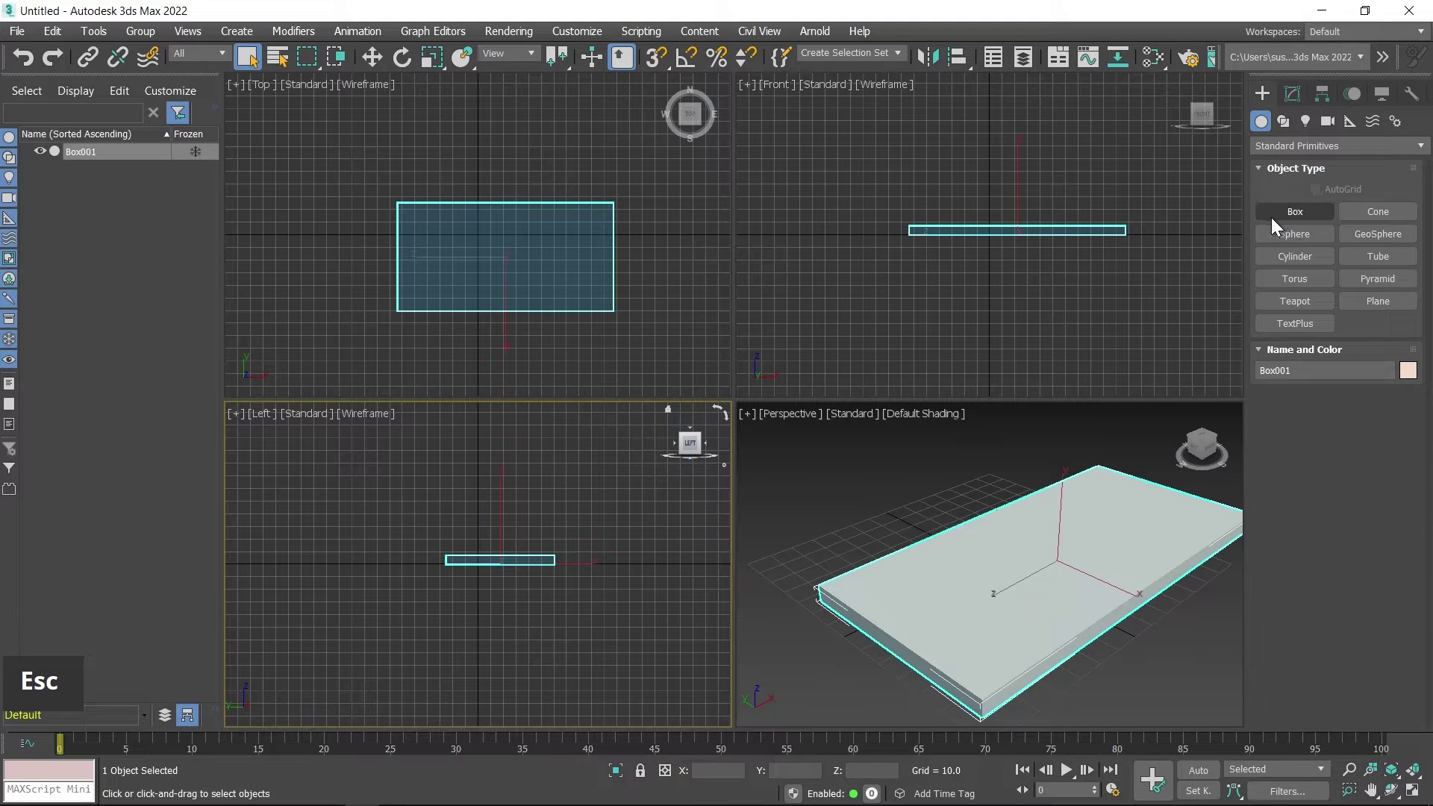
{"action": "key", "text": "Escape"}
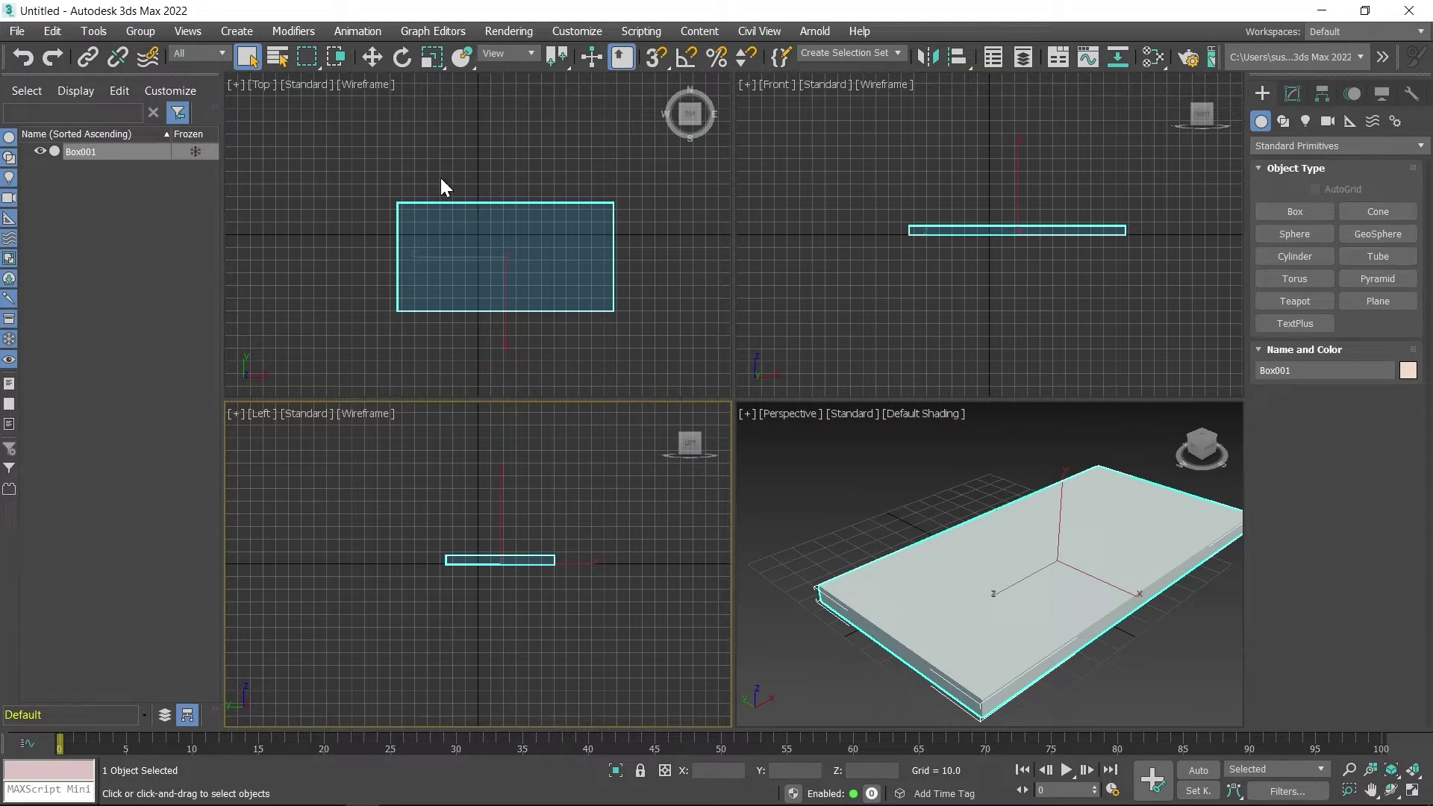
Step: Bring up Box001's quad menu to convert it to an Editable Poly
{"action": "left_click", "coordinate": [380, 65]}
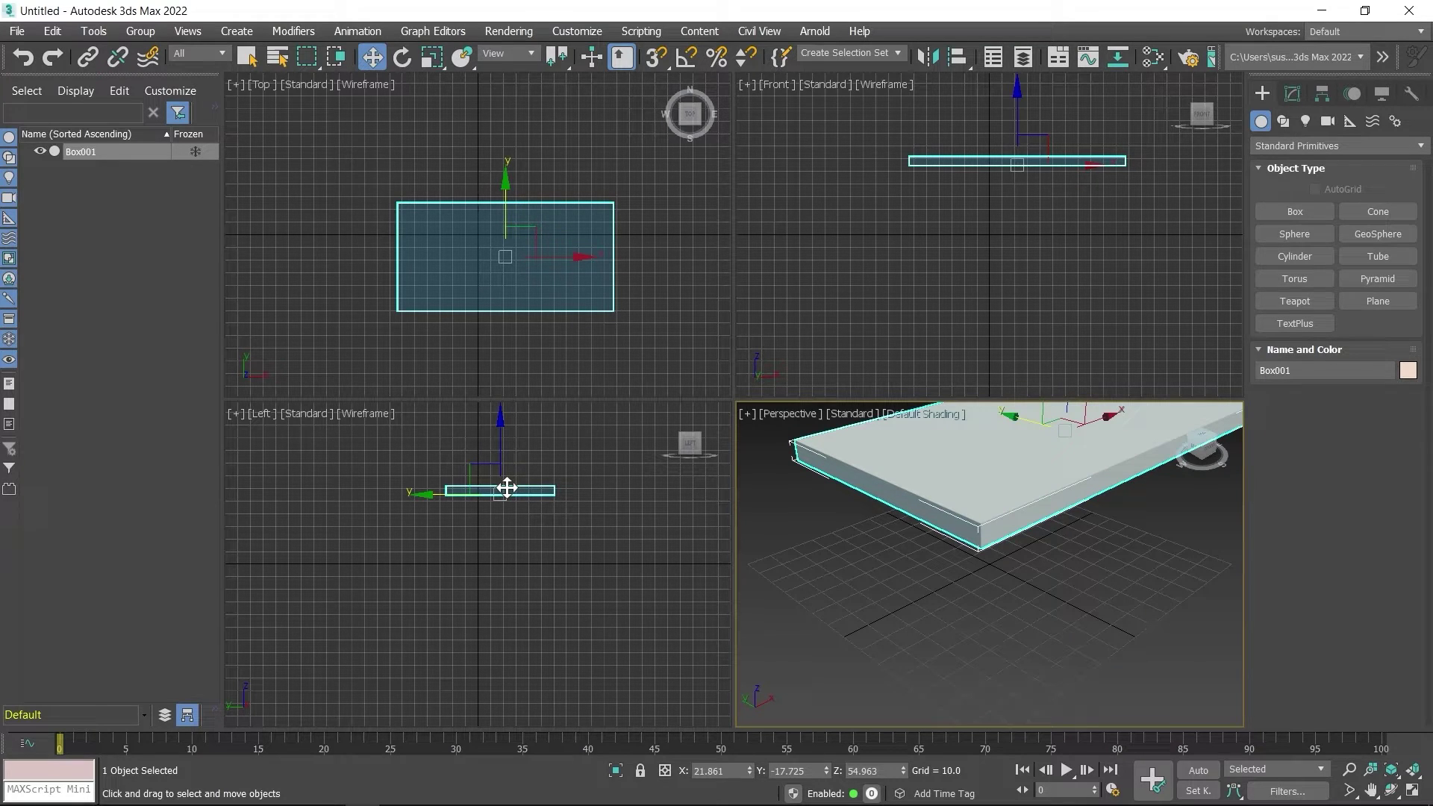
{"action": "right_click", "coordinate": [508, 482]}
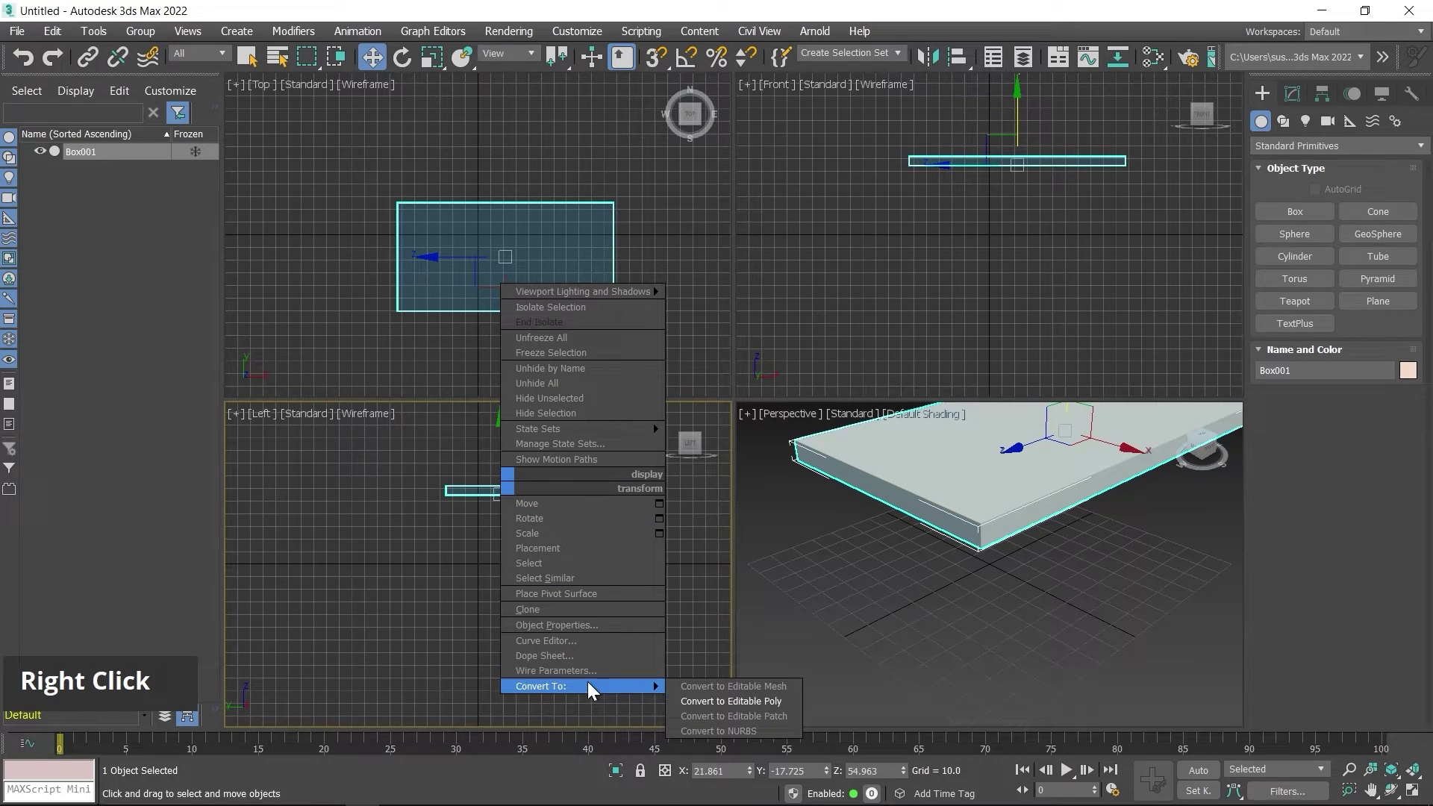
Step: Enter Vertex level on the editable poly, trial-move two corner vertices, then undo to keep the slab rectangular
{"action": "left_click", "coordinate": [731, 706]}
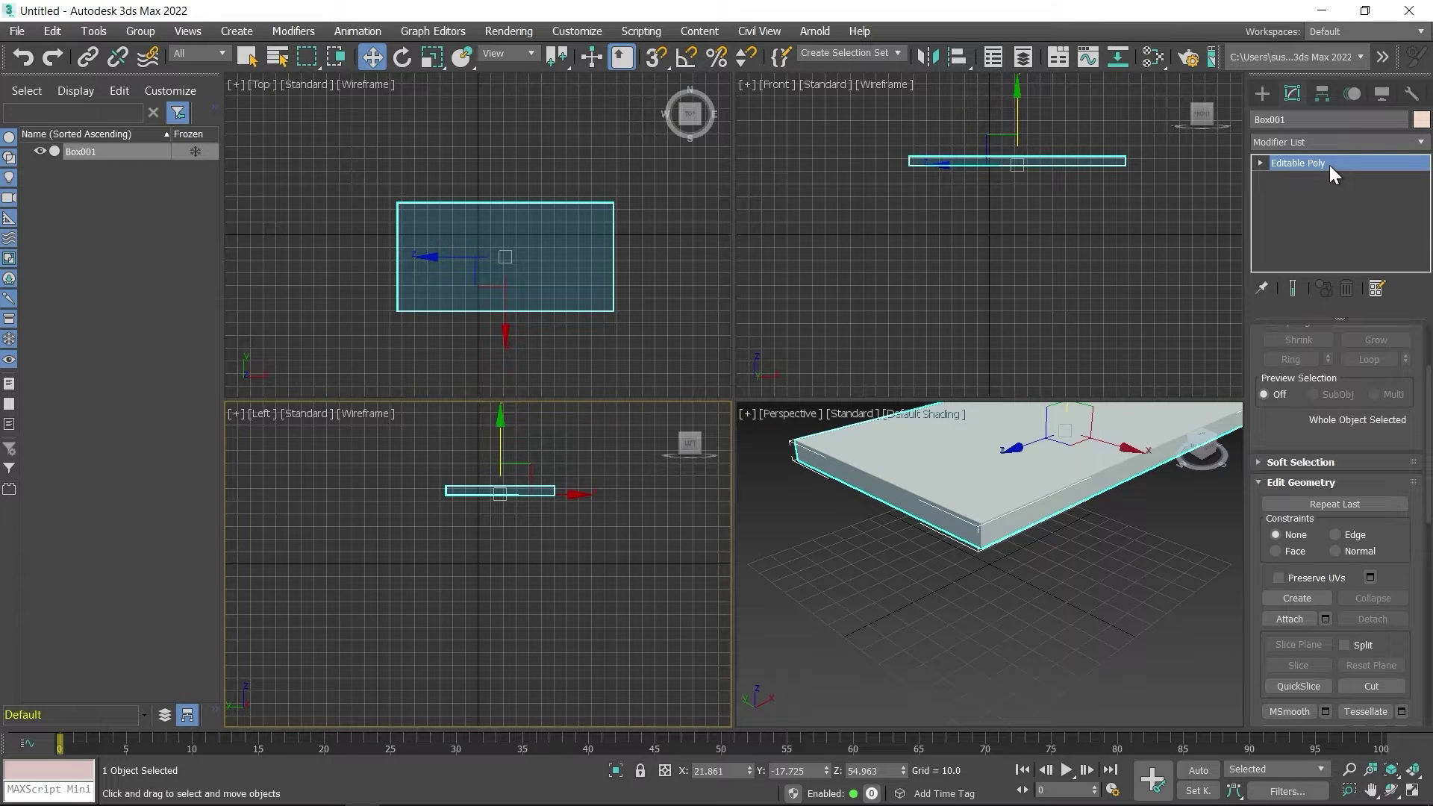
{"action": "left_click", "coordinate": [1258, 169]}
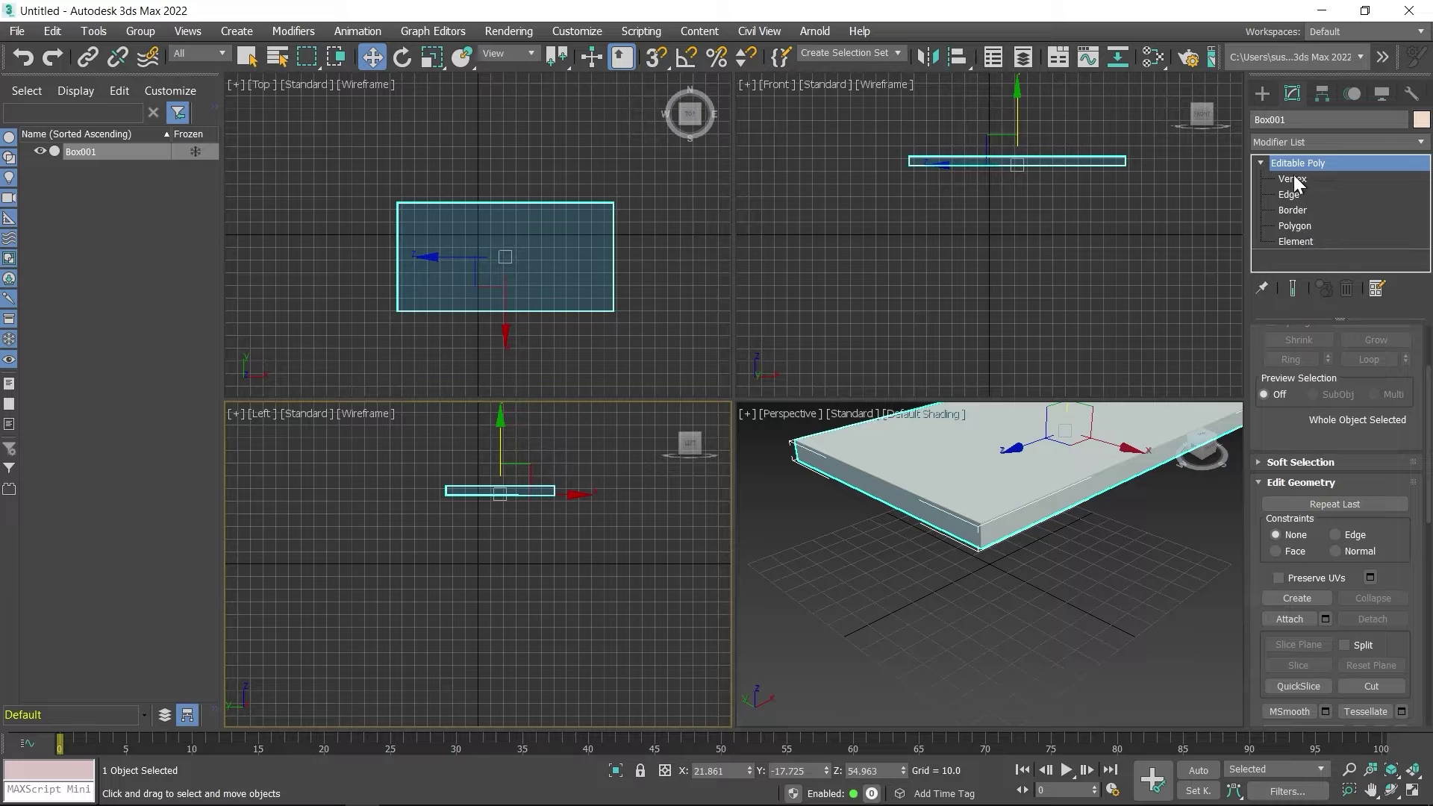
{"action": "left_click", "coordinate": [1299, 187]}
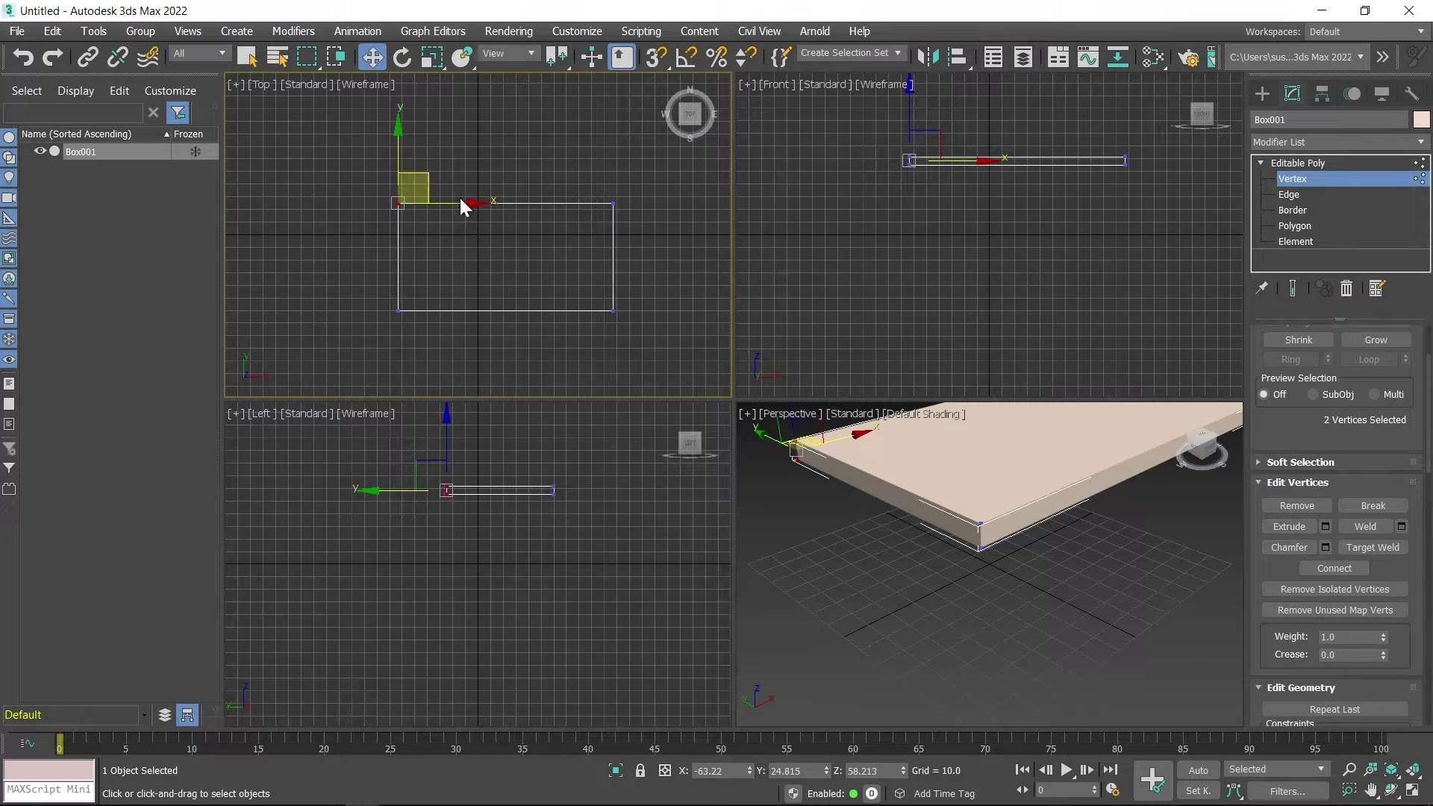
{"action": "left_click", "coordinate": [470, 199]}
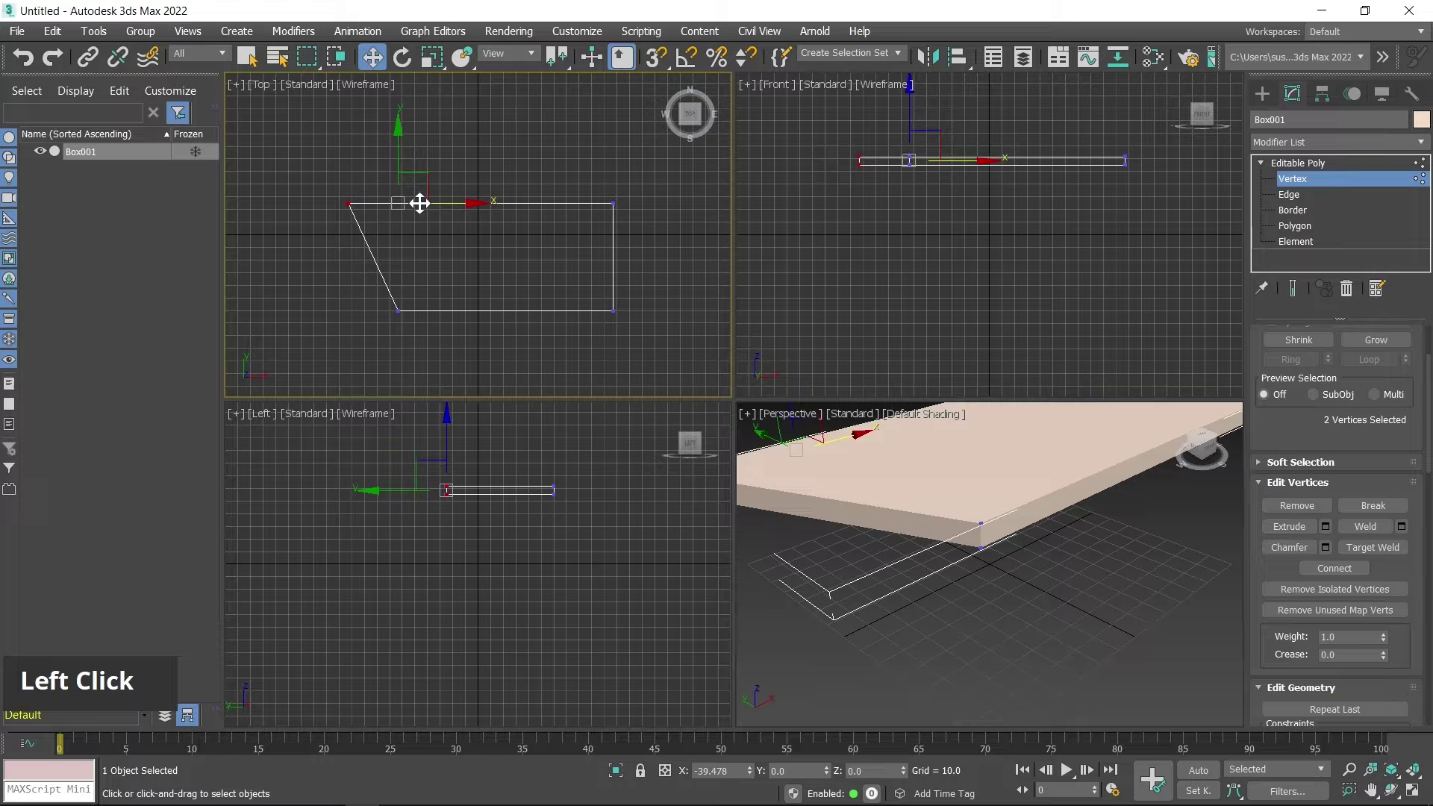
{"action": "middle_click", "coordinate": [938, 548]}
{"action": "scroll", "scroll_direction": "down", "scroll_amount": 3}
{"action": "middle_click", "coordinate": [1010, 550]}
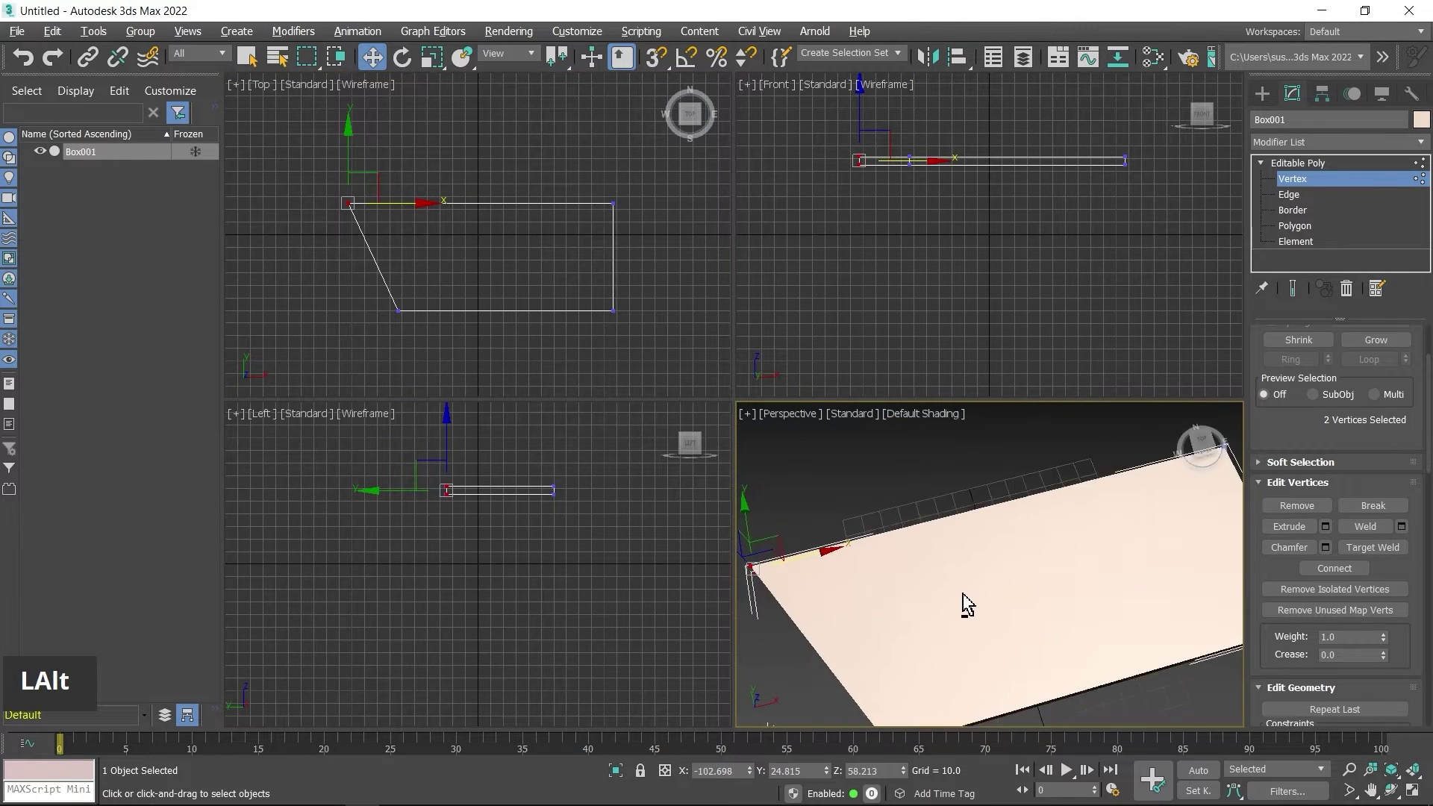
{"action": "middle_click", "coordinate": [504, 261]}
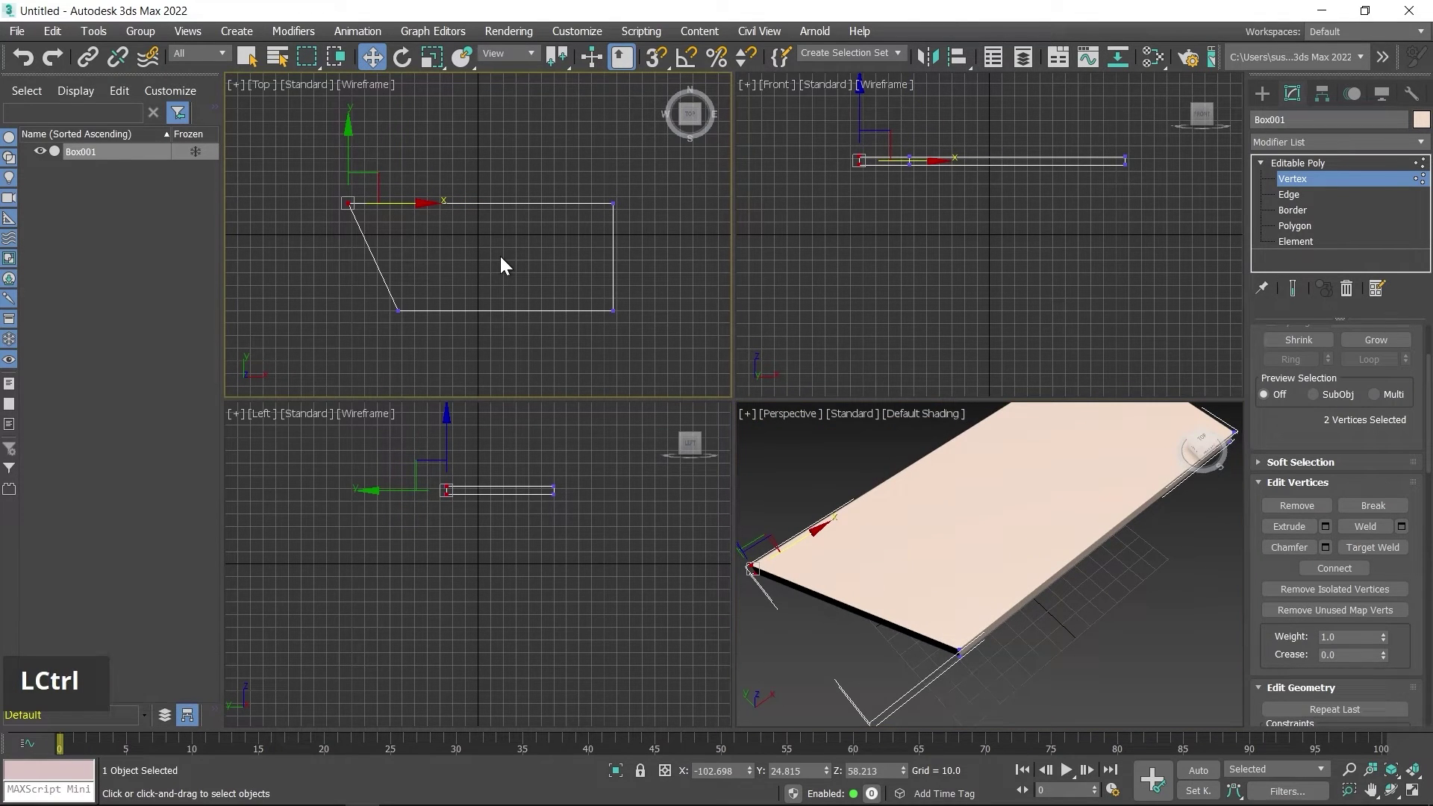
{"action": "key", "text": "ctrl+z"}
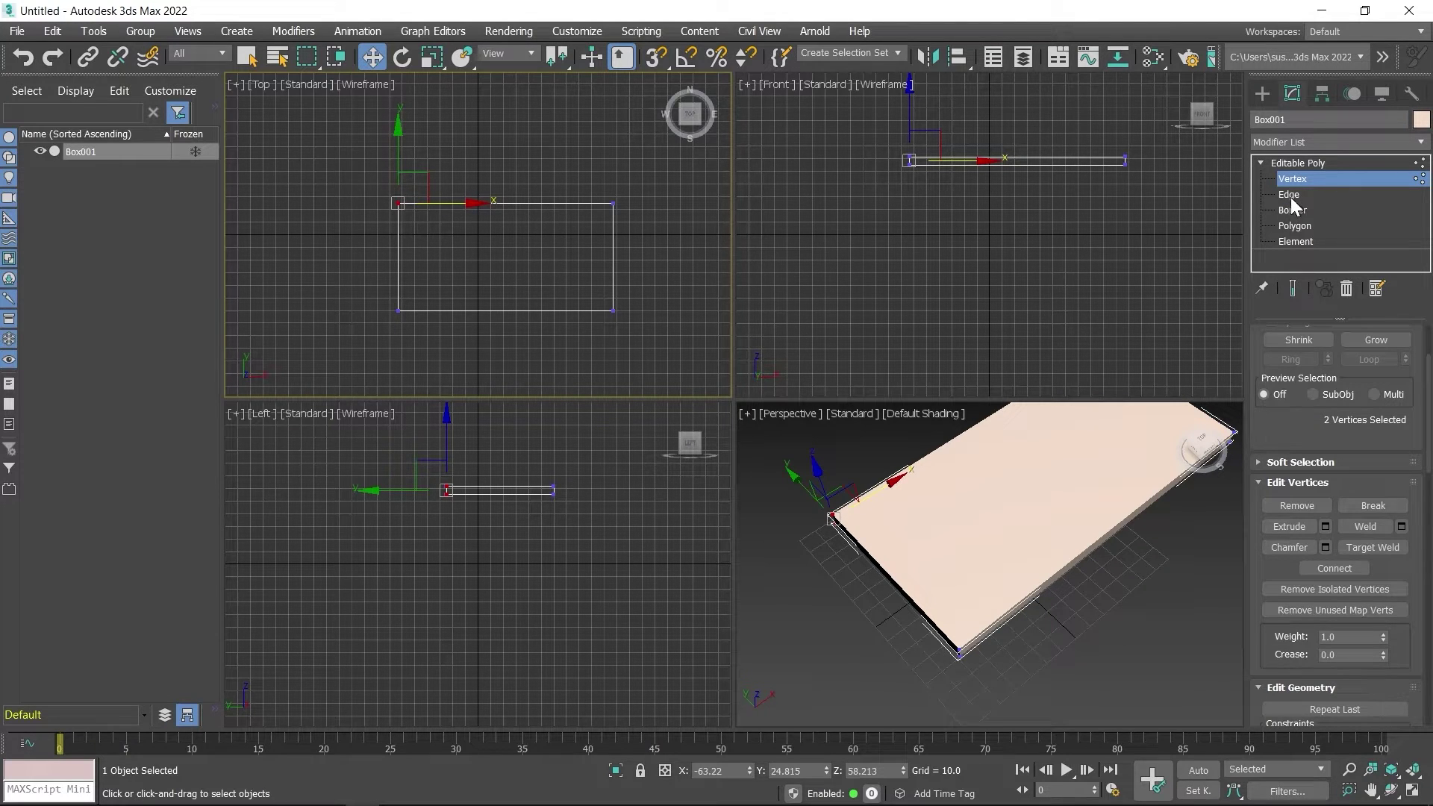
Step: At Edge level, select the back top edge in wireframe, lift it as a trial, then undo to keep the slab flat
{"action": "left_click", "coordinate": [1290, 194]}
{"action": "middle_click", "coordinate": [962, 558]}
{"action": "middle_click", "coordinate": [850, 663]}
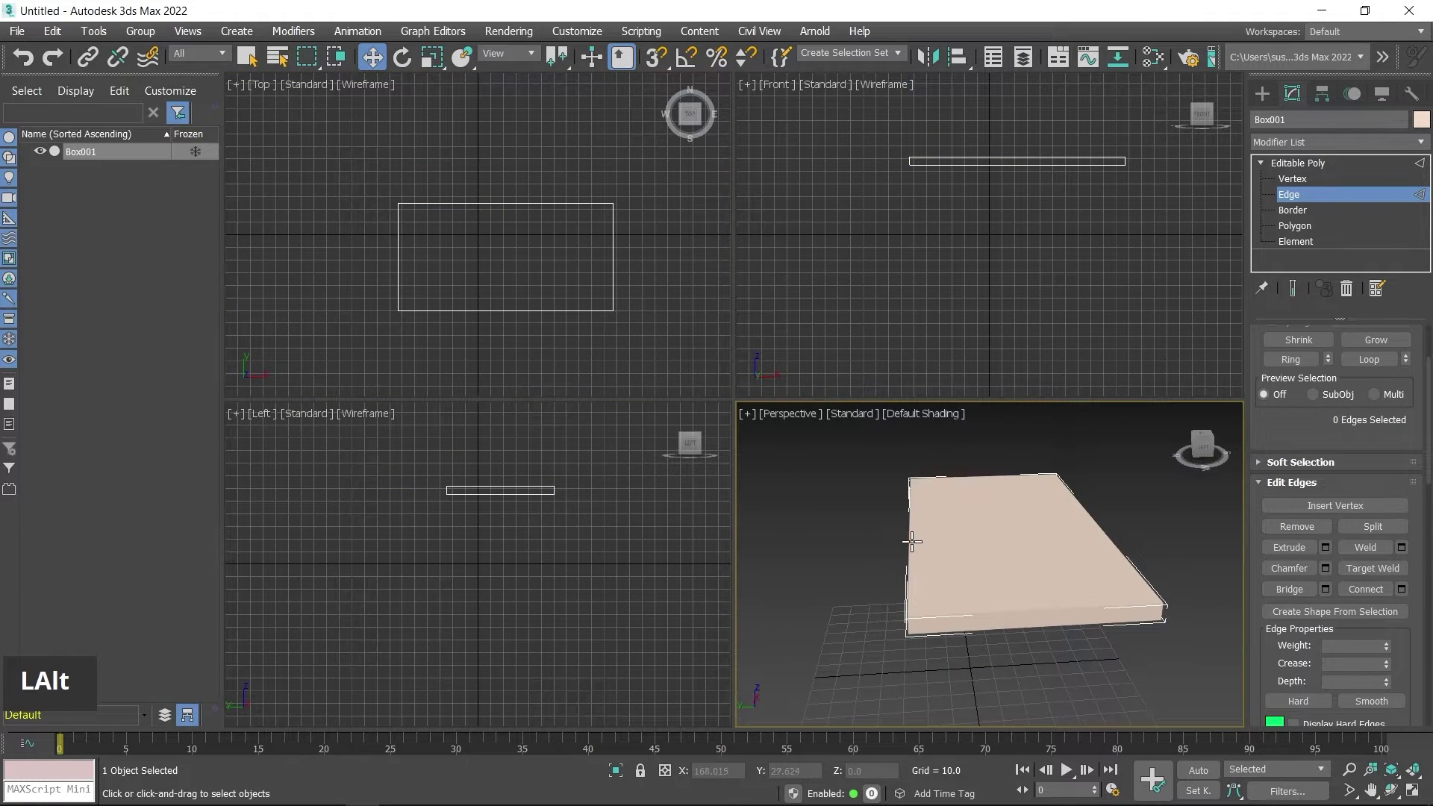
{"action": "key", "text": "F3"}
{"action": "middle_click", "coordinate": [985, 559]}
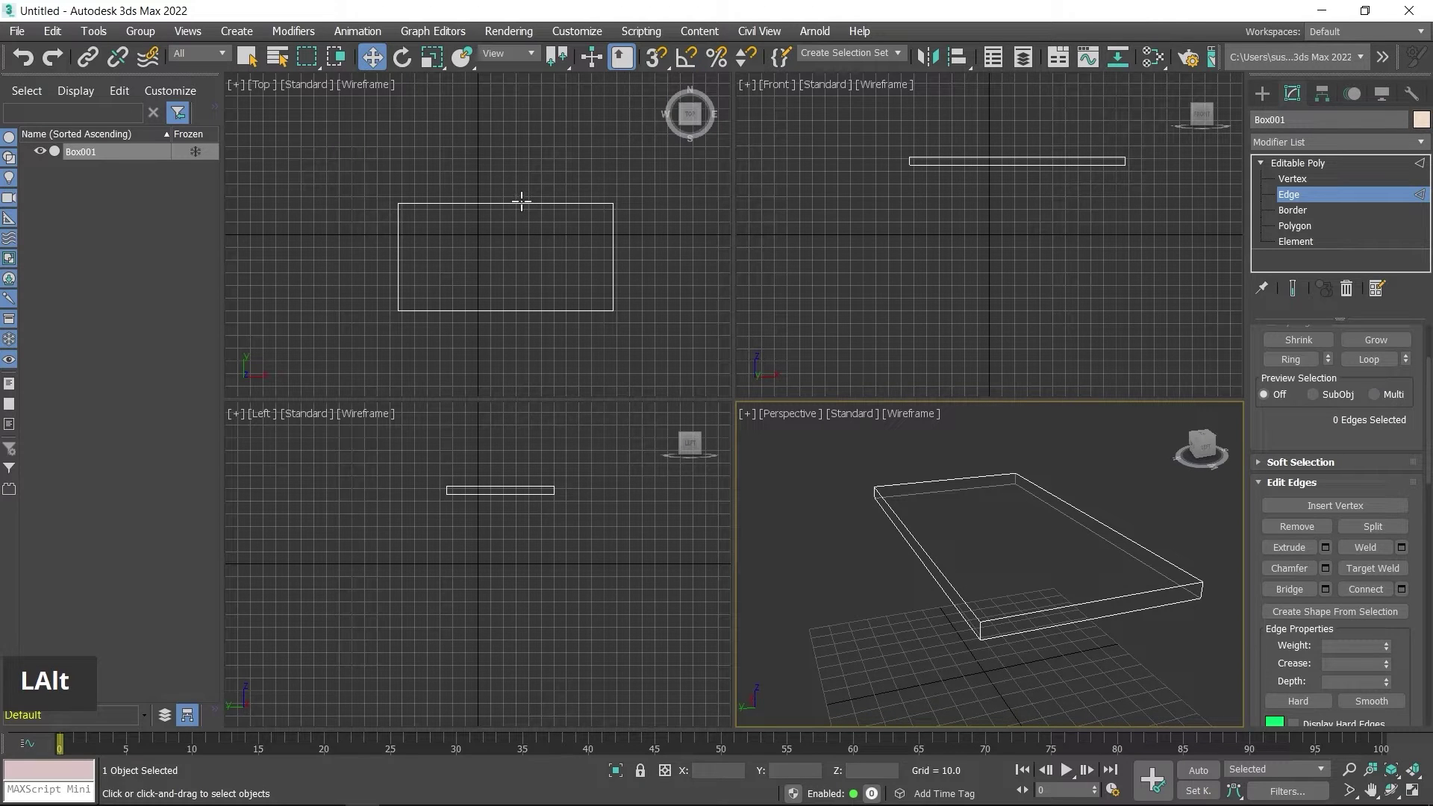
{"action": "left_click", "coordinate": [522, 195]}
{"action": "middle_click", "coordinate": [1028, 600]}
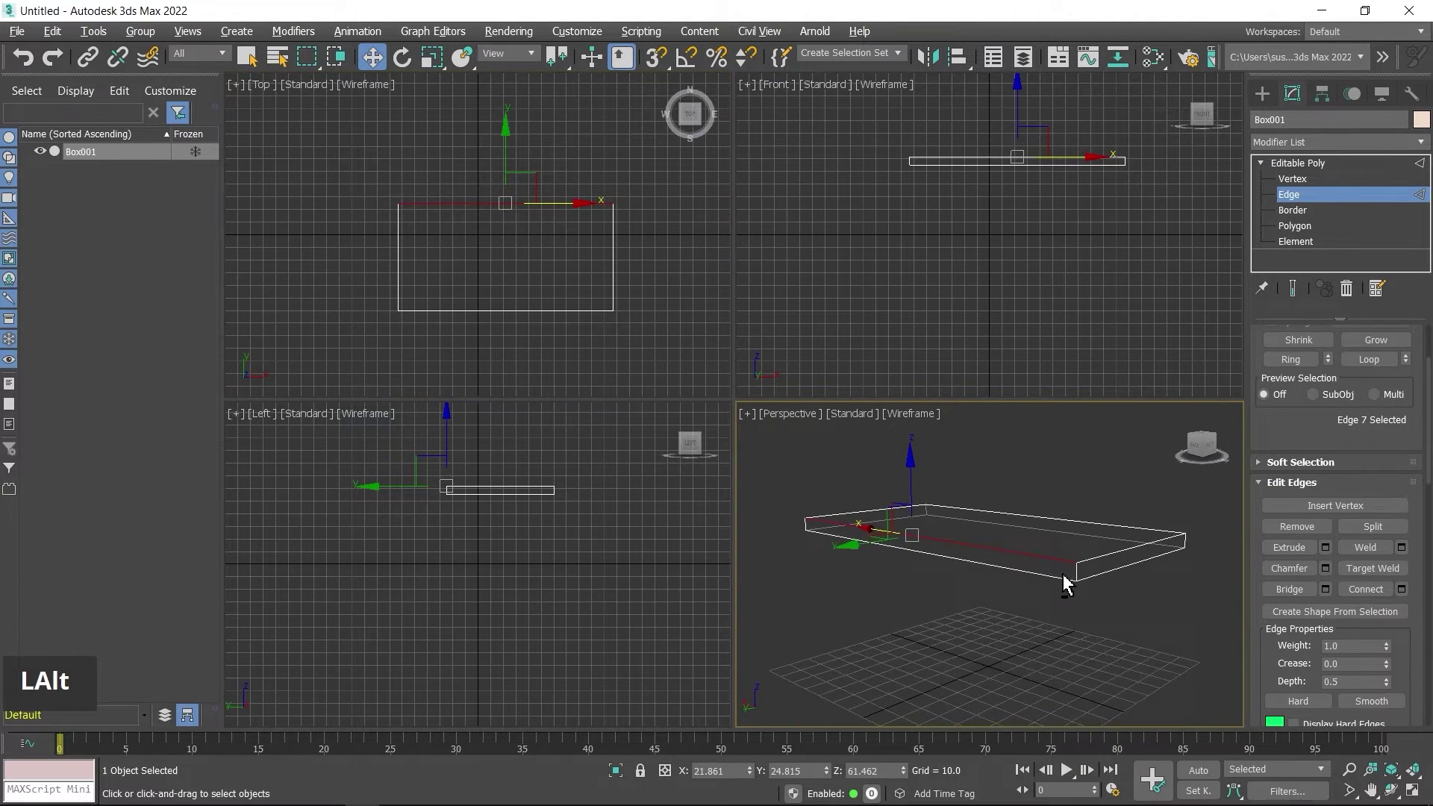
{"action": "left_click", "coordinate": [910, 475]}
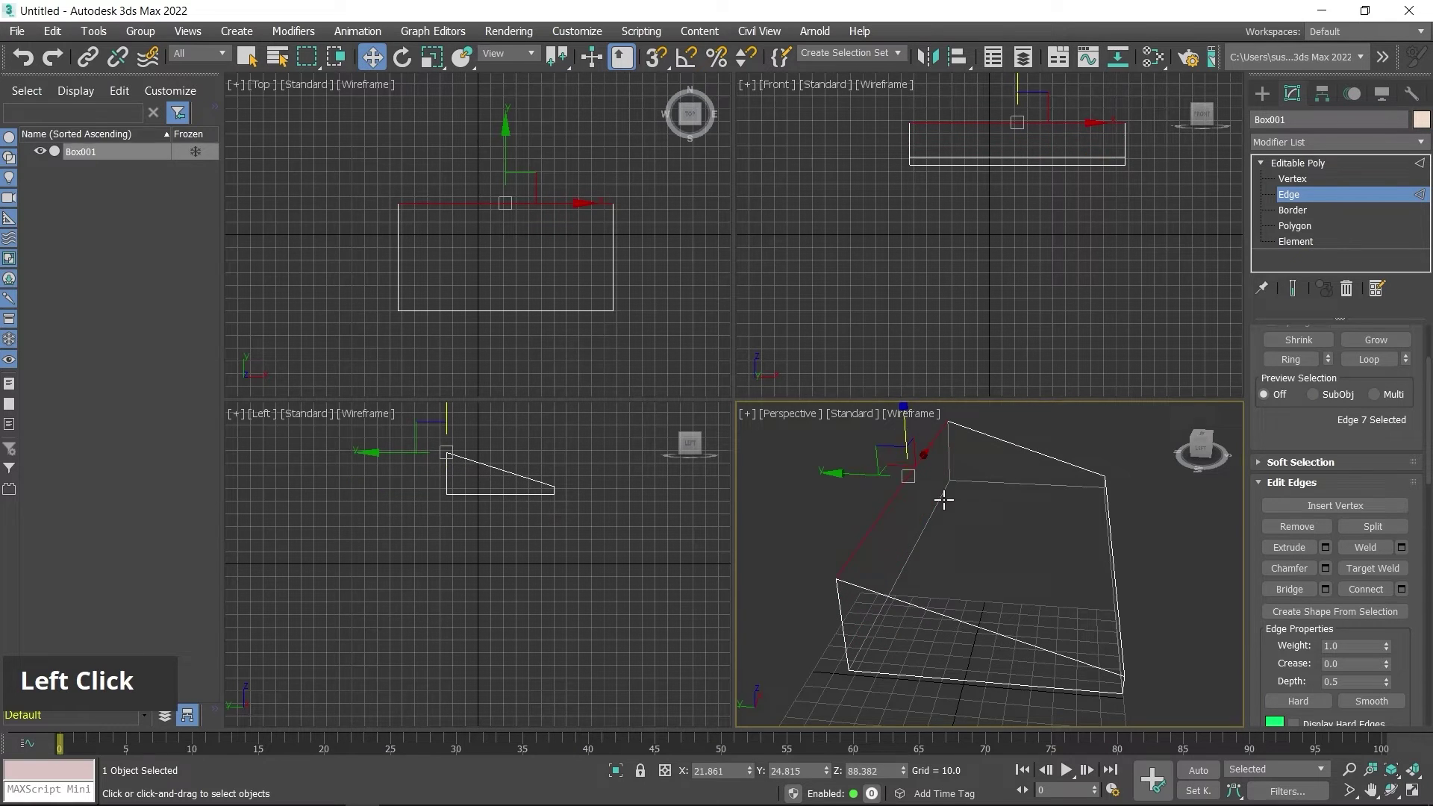
{"action": "key", "text": "F3"}
{"action": "middle_click", "coordinate": [1048, 600]}
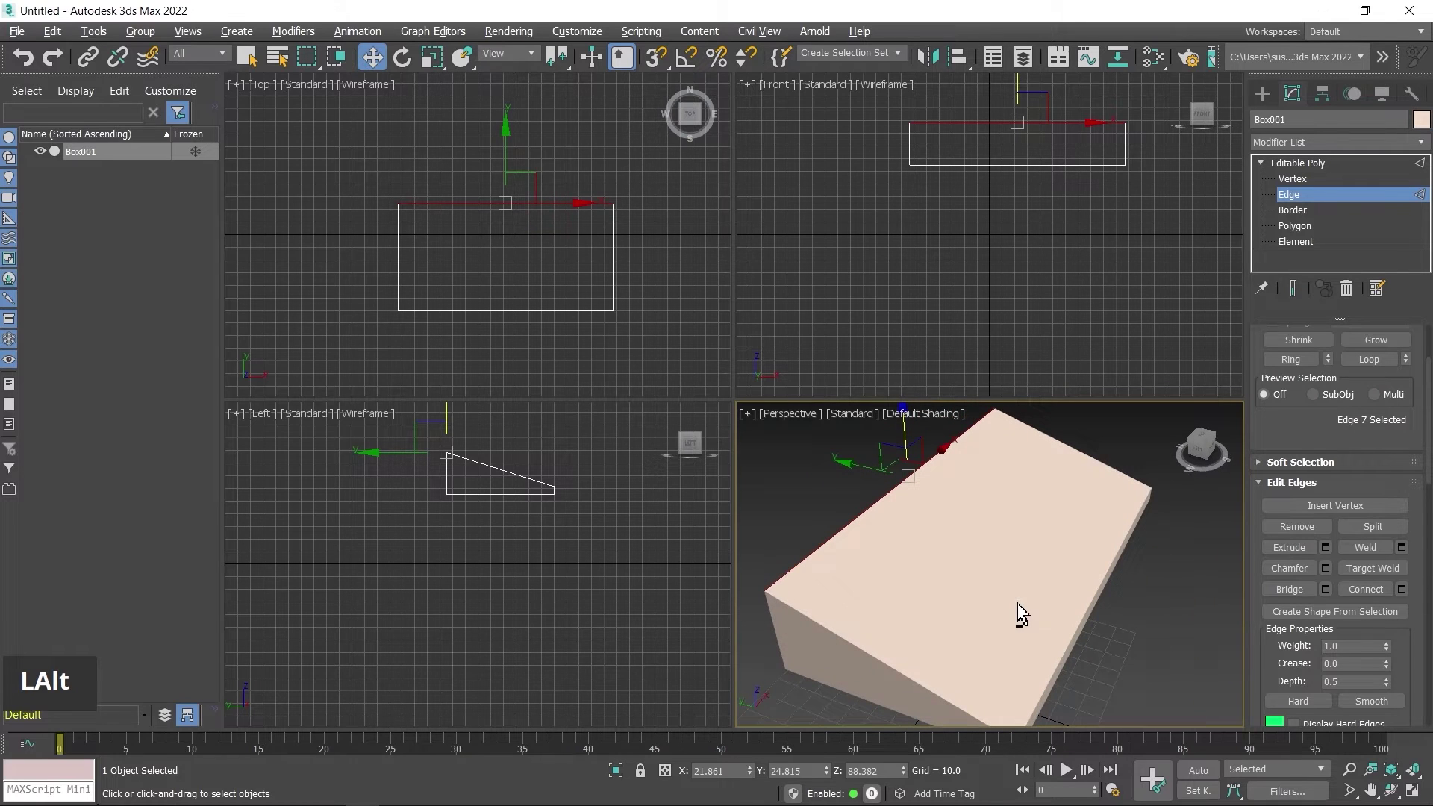
{"action": "key", "text": "ctrl+z"}
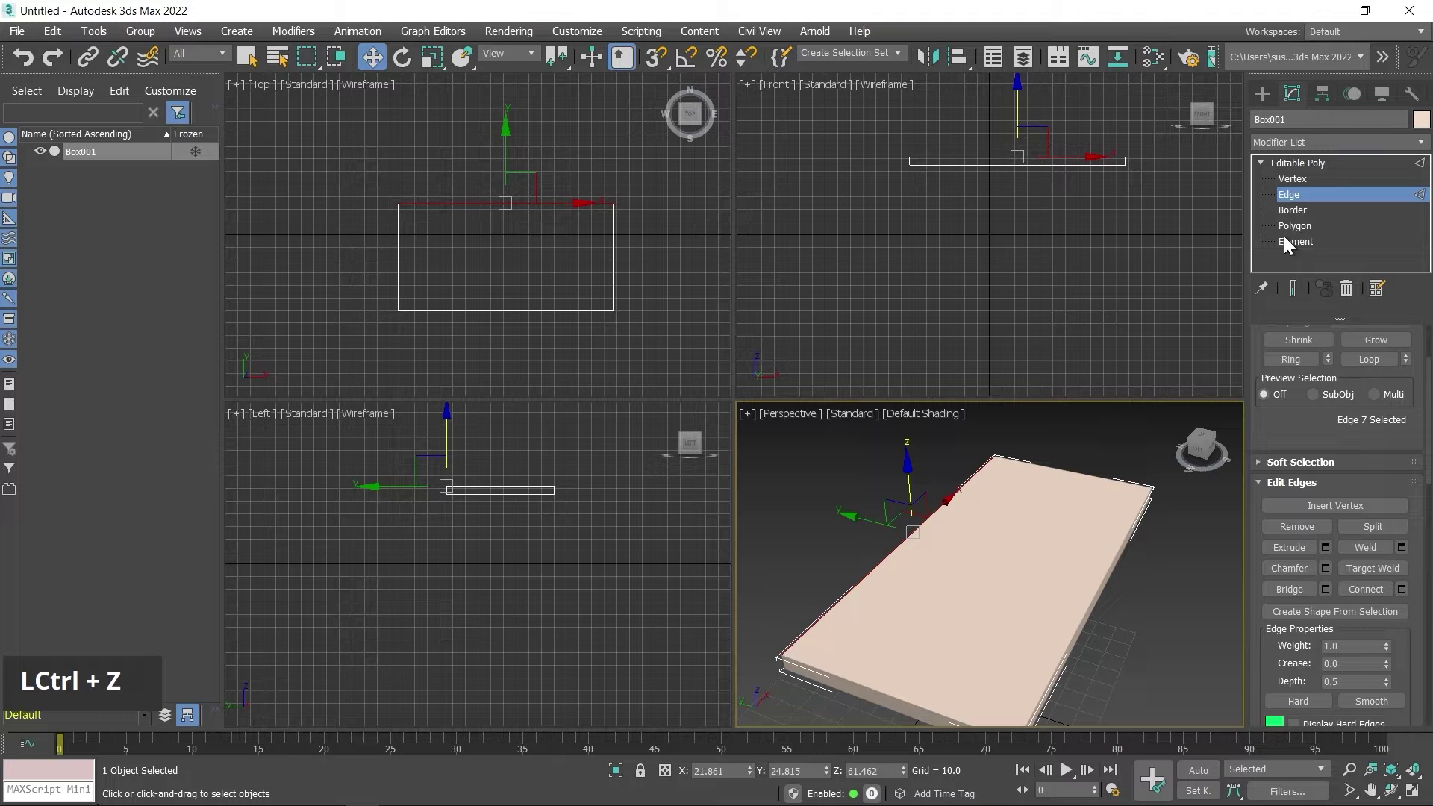
Step: Delete the slab's top polygon, then switch to Border level with the view in wireframe
{"action": "left_click", "coordinate": [1304, 228]}
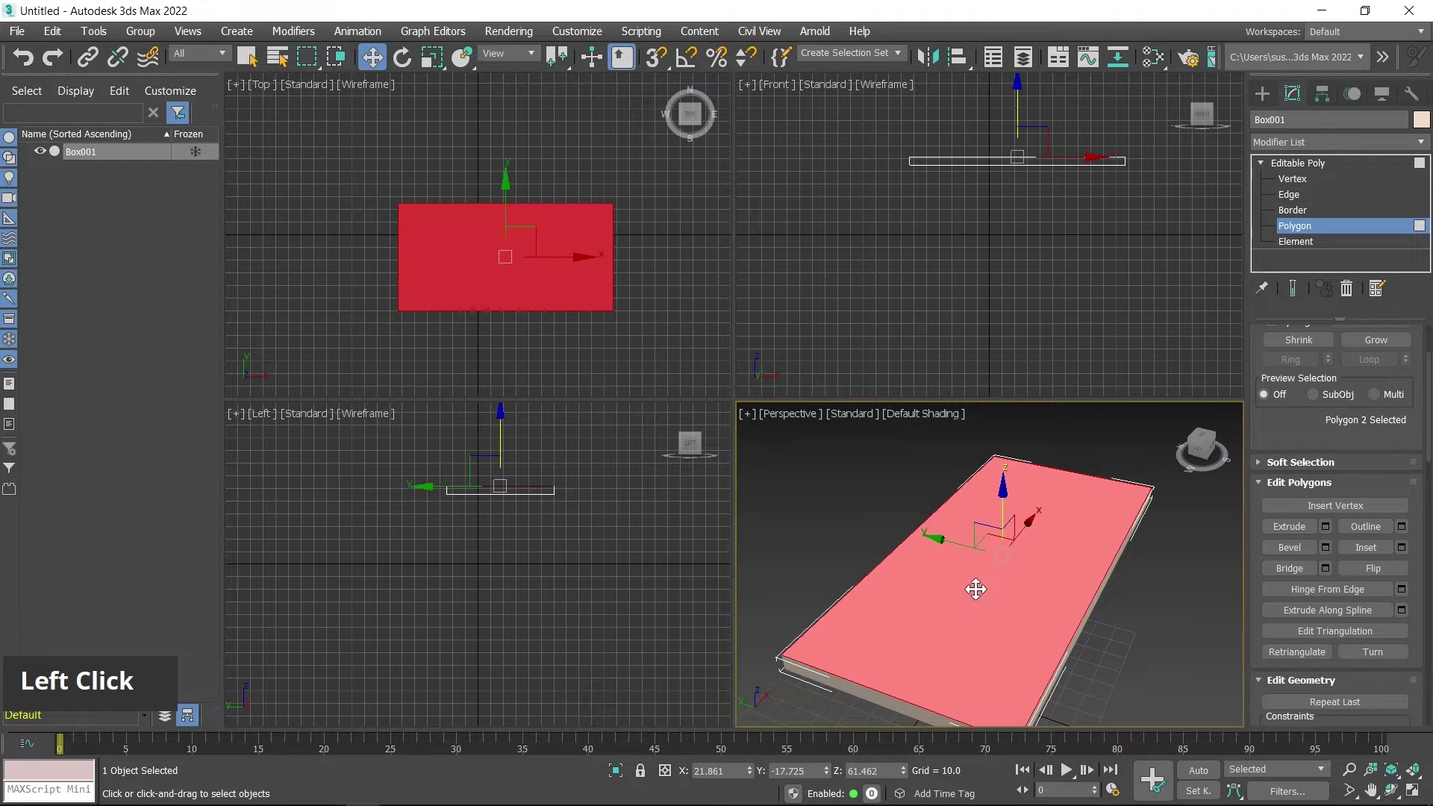
{"action": "scroll", "scroll_direction": "down", "scroll_amount": 3}
{"action": "middle_click", "coordinate": [1011, 630]}
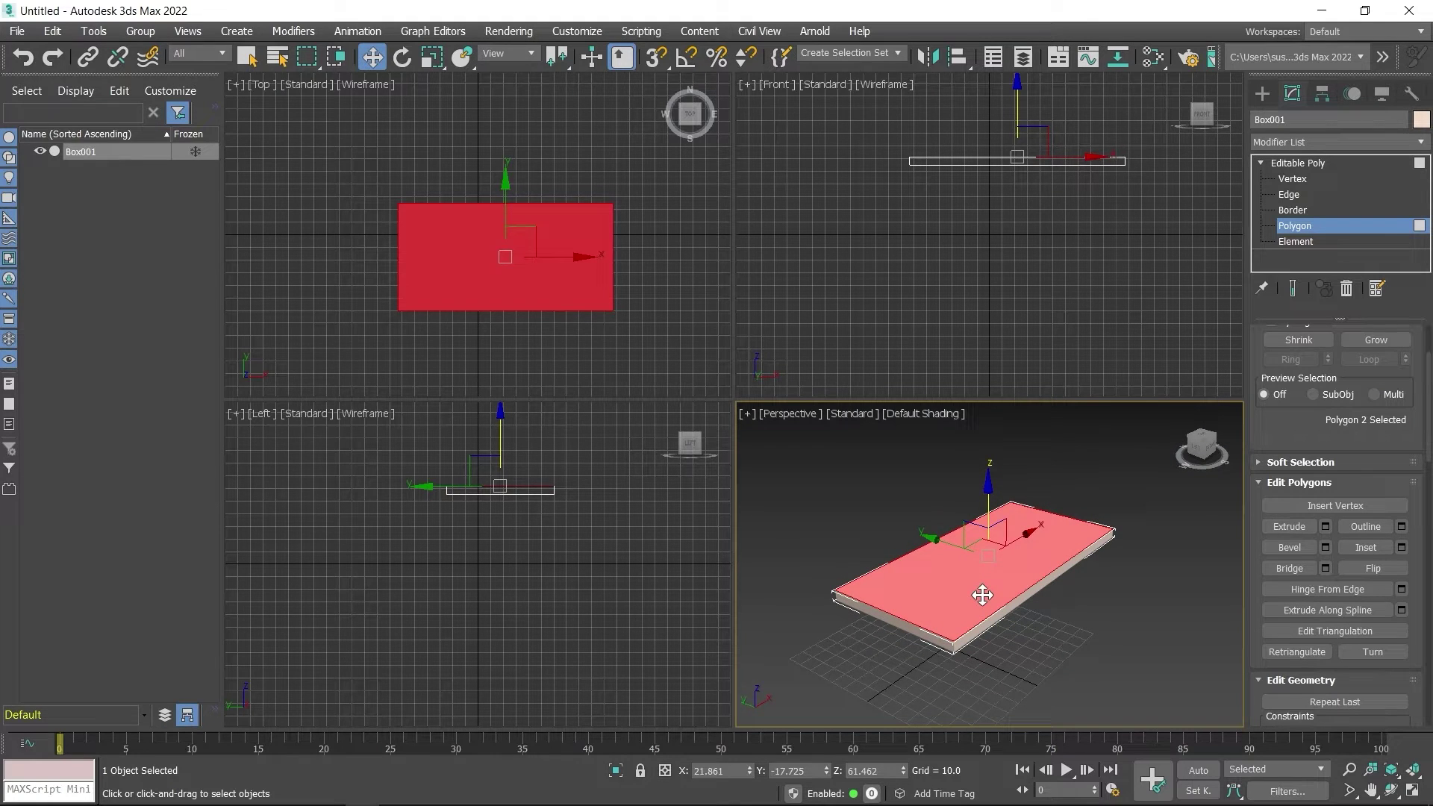
{"action": "key", "text": "Delete"}
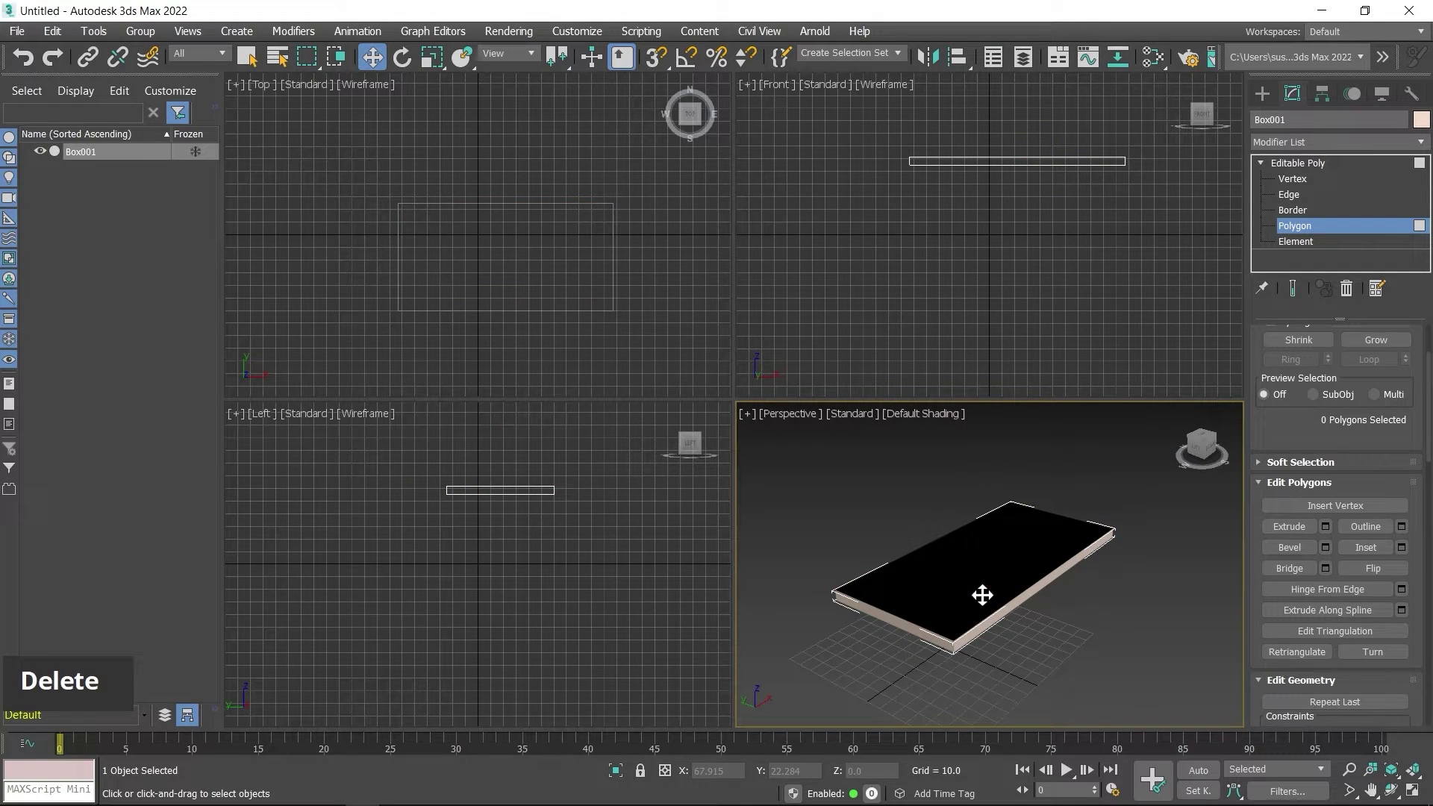
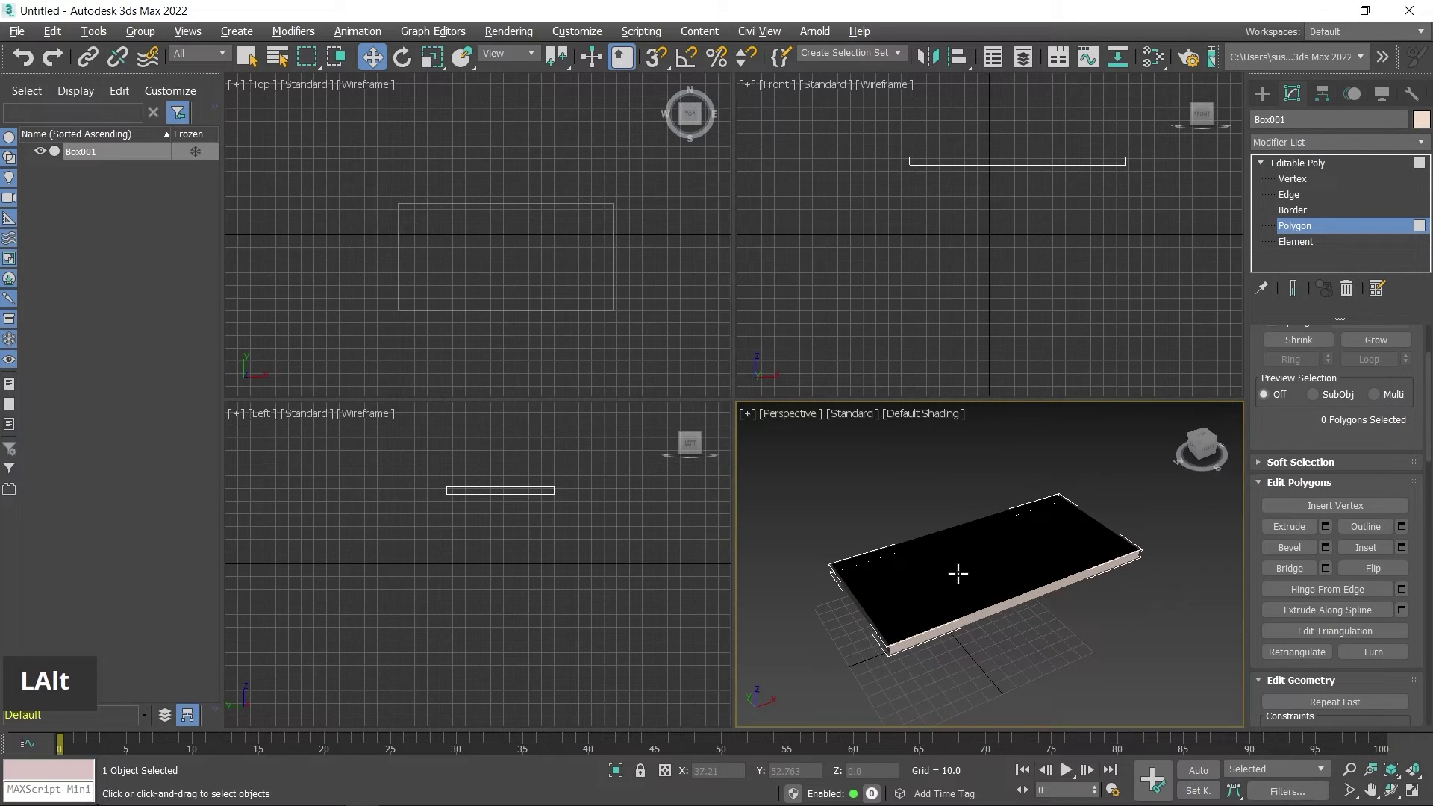
{"action": "scroll", "scroll_direction": "up", "scroll_amount": 3}
{"action": "left_click", "coordinate": [1297, 218]}
{"action": "middle_click", "coordinate": [930, 559]}
{"action": "key", "text": "F3"}
Step: Select the four-edge open border and Cap it with a single new top face
{"action": "left_click", "coordinate": [873, 485]}
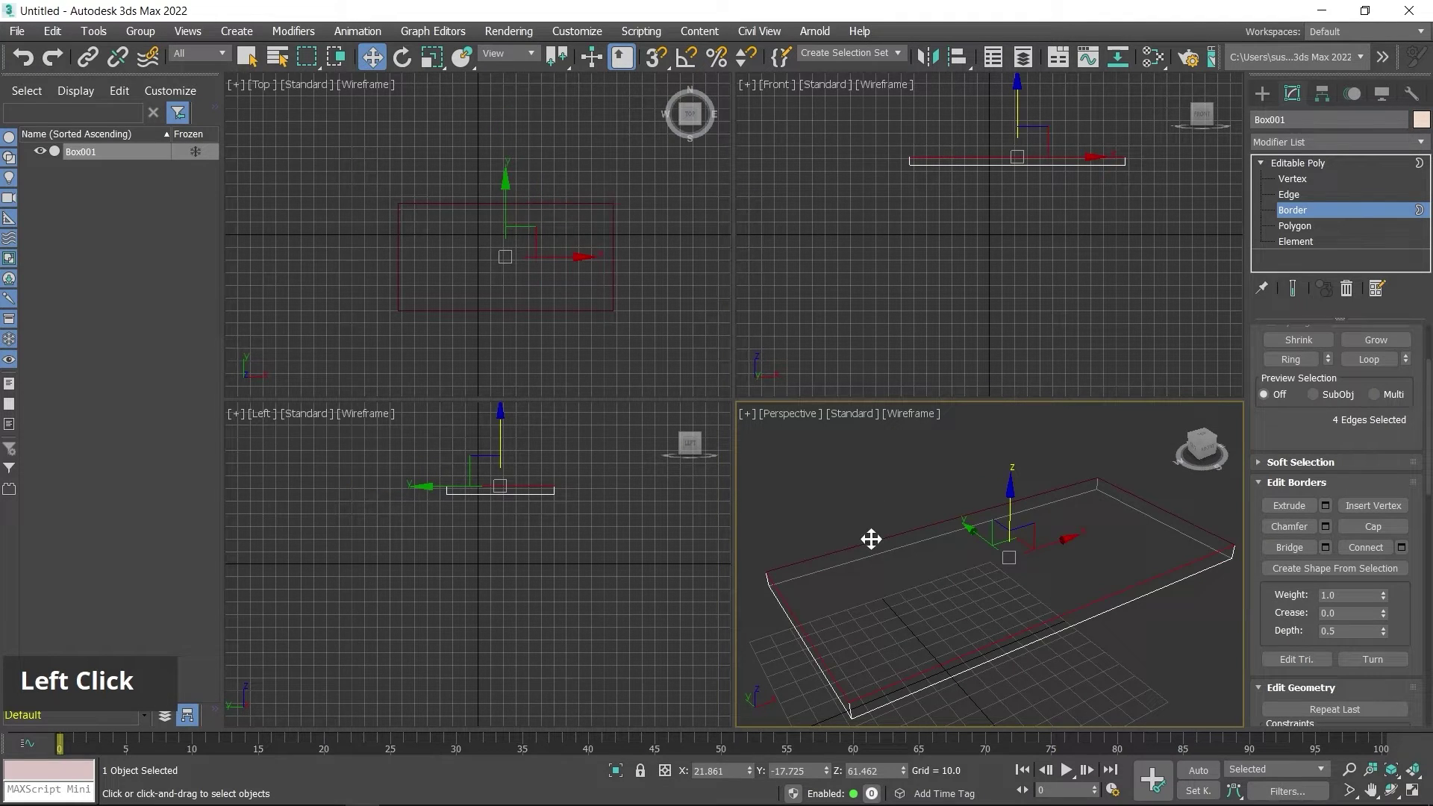
{"action": "middle_click", "coordinate": [933, 647]}
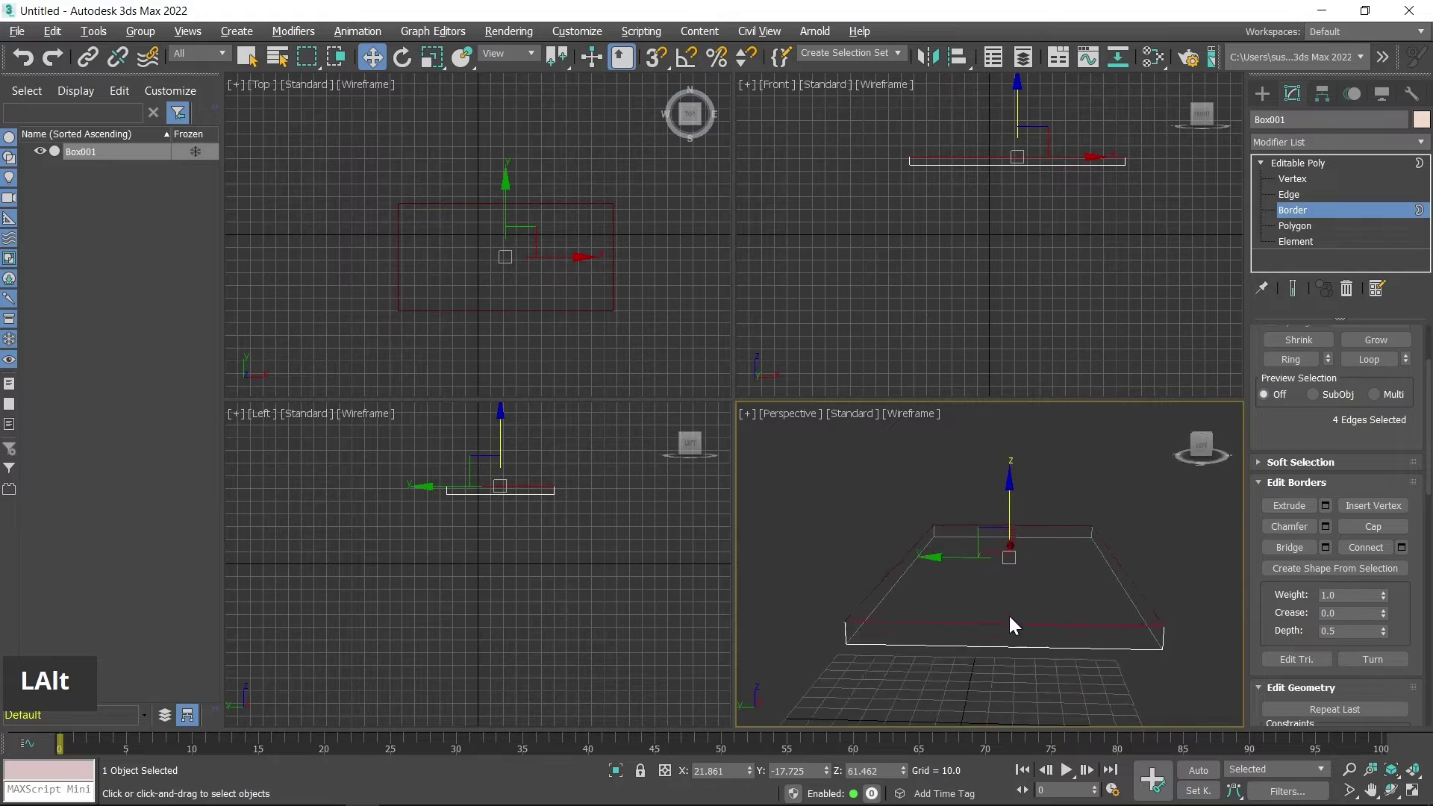
{"action": "key", "text": "F3"}
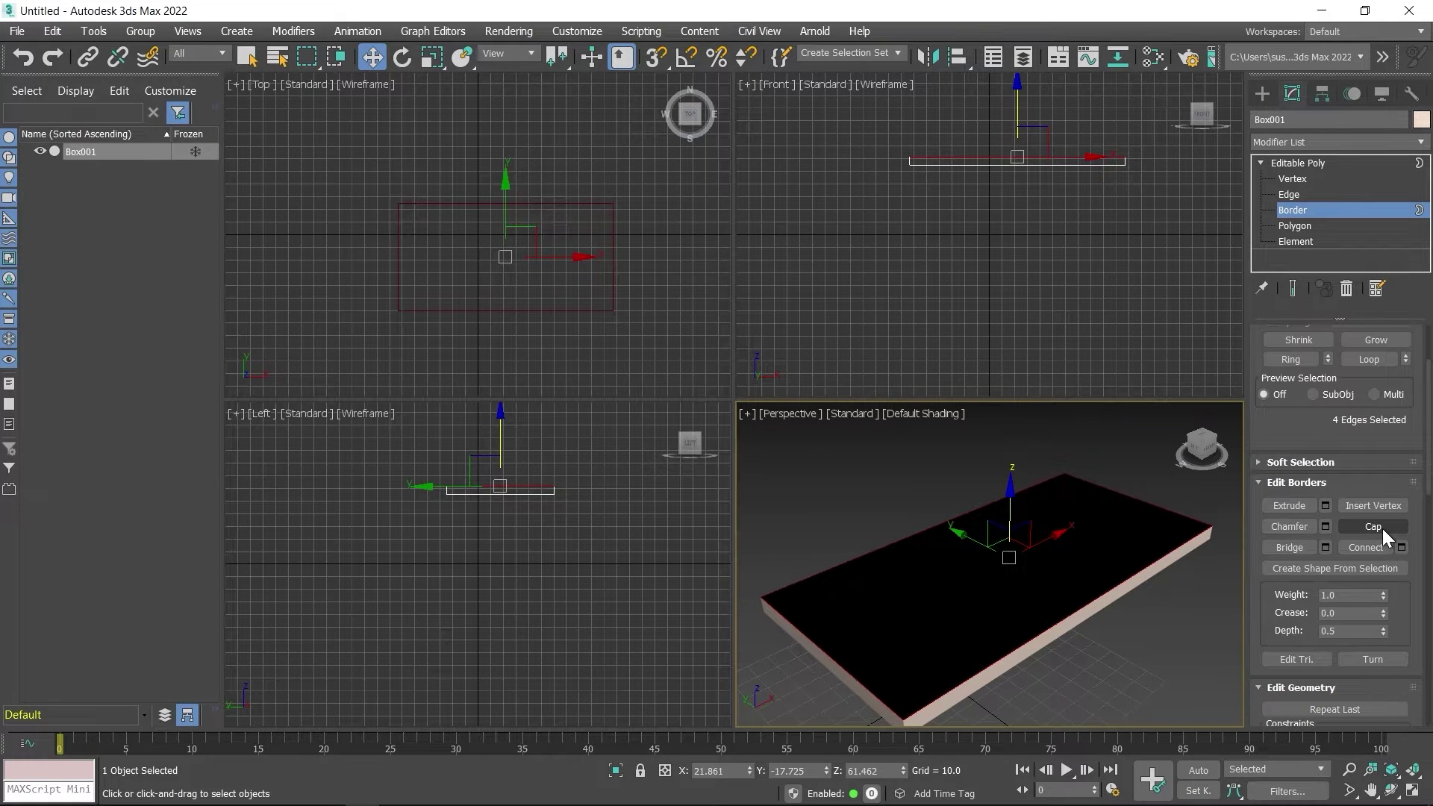
{"action": "left_click", "coordinate": [1386, 533]}
{"action": "middle_click", "coordinate": [913, 619]}
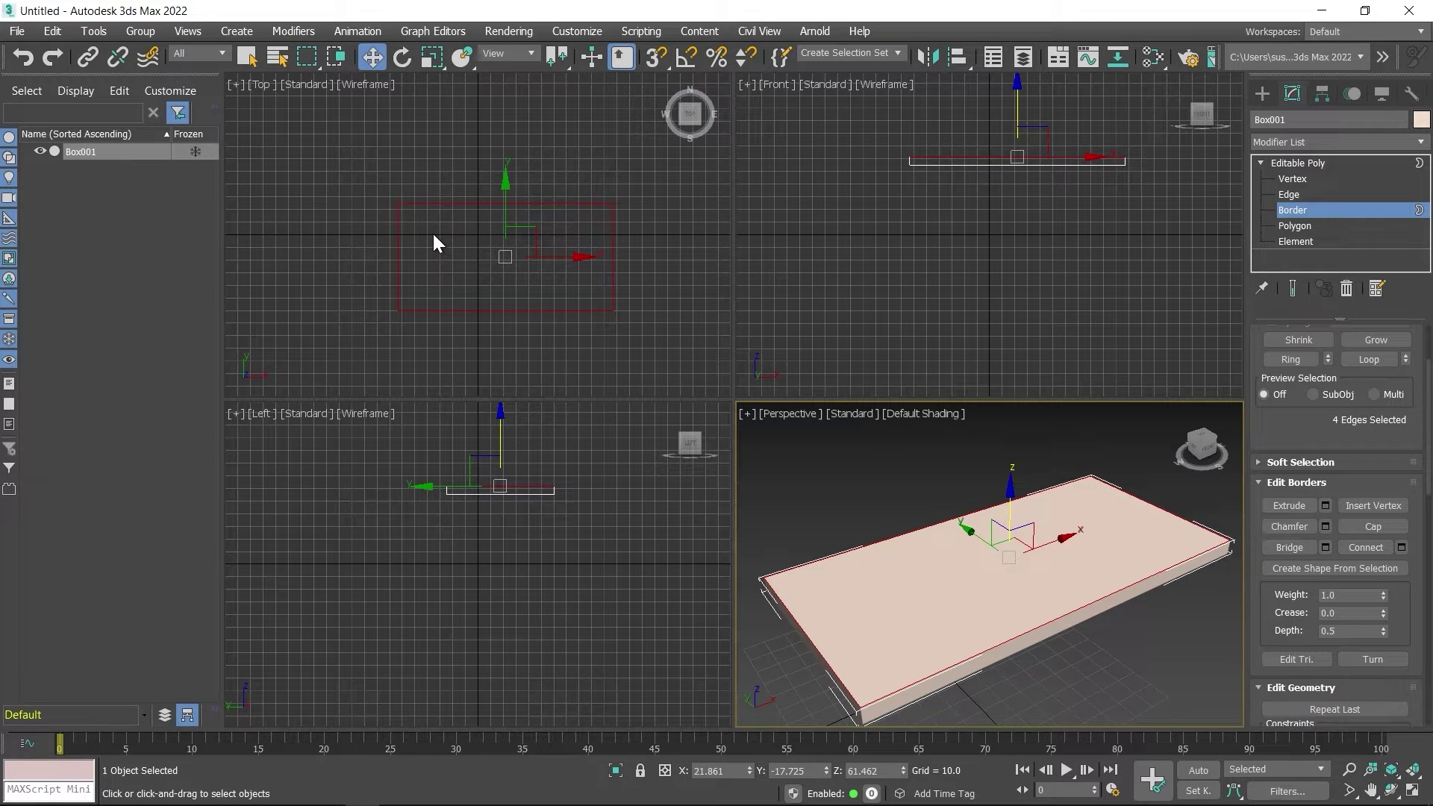
Step: At Edge level, marquee-select the four edges along the slab's short ends
{"action": "left_click", "coordinate": [1297, 204]}
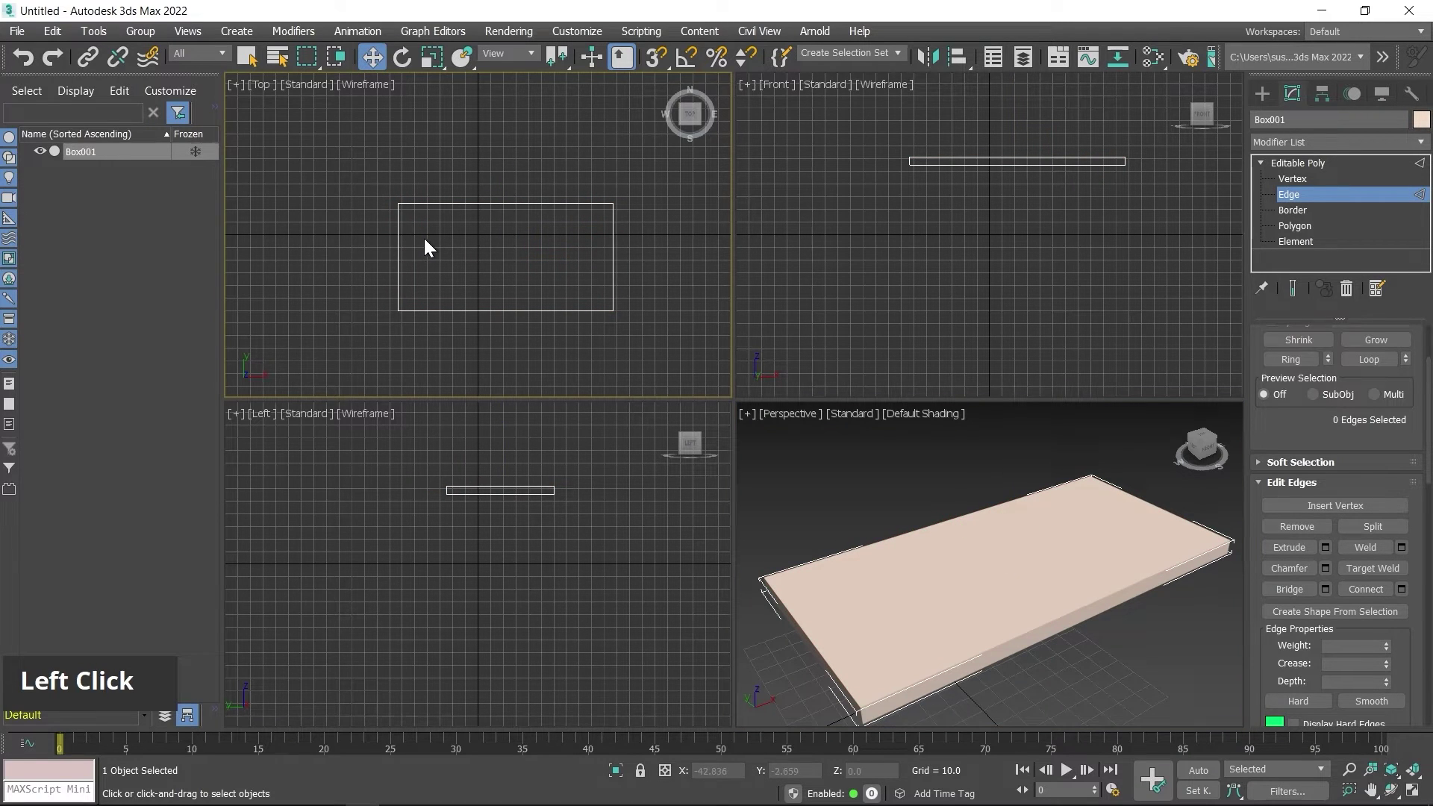
{"action": "left_click", "coordinate": [371, 235]}
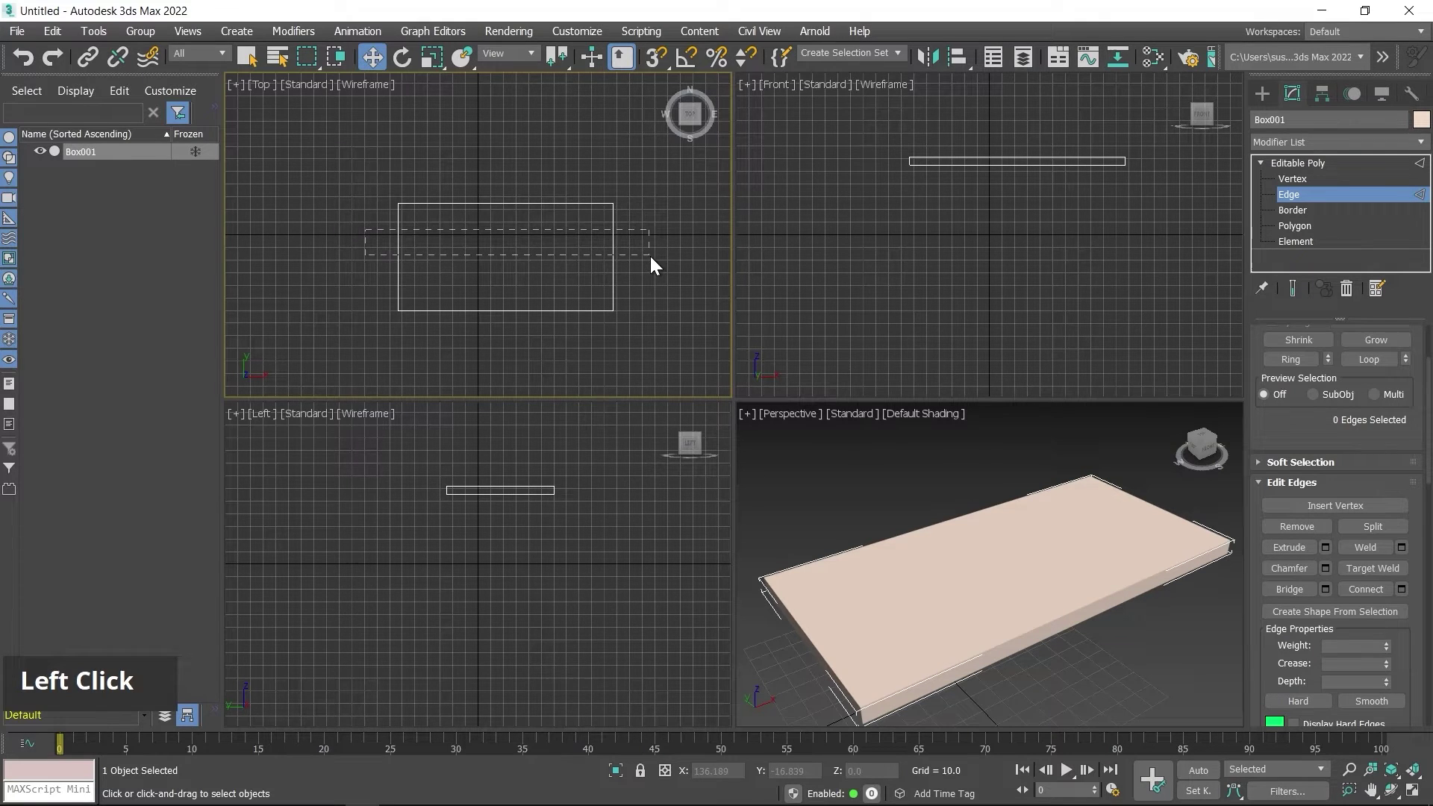
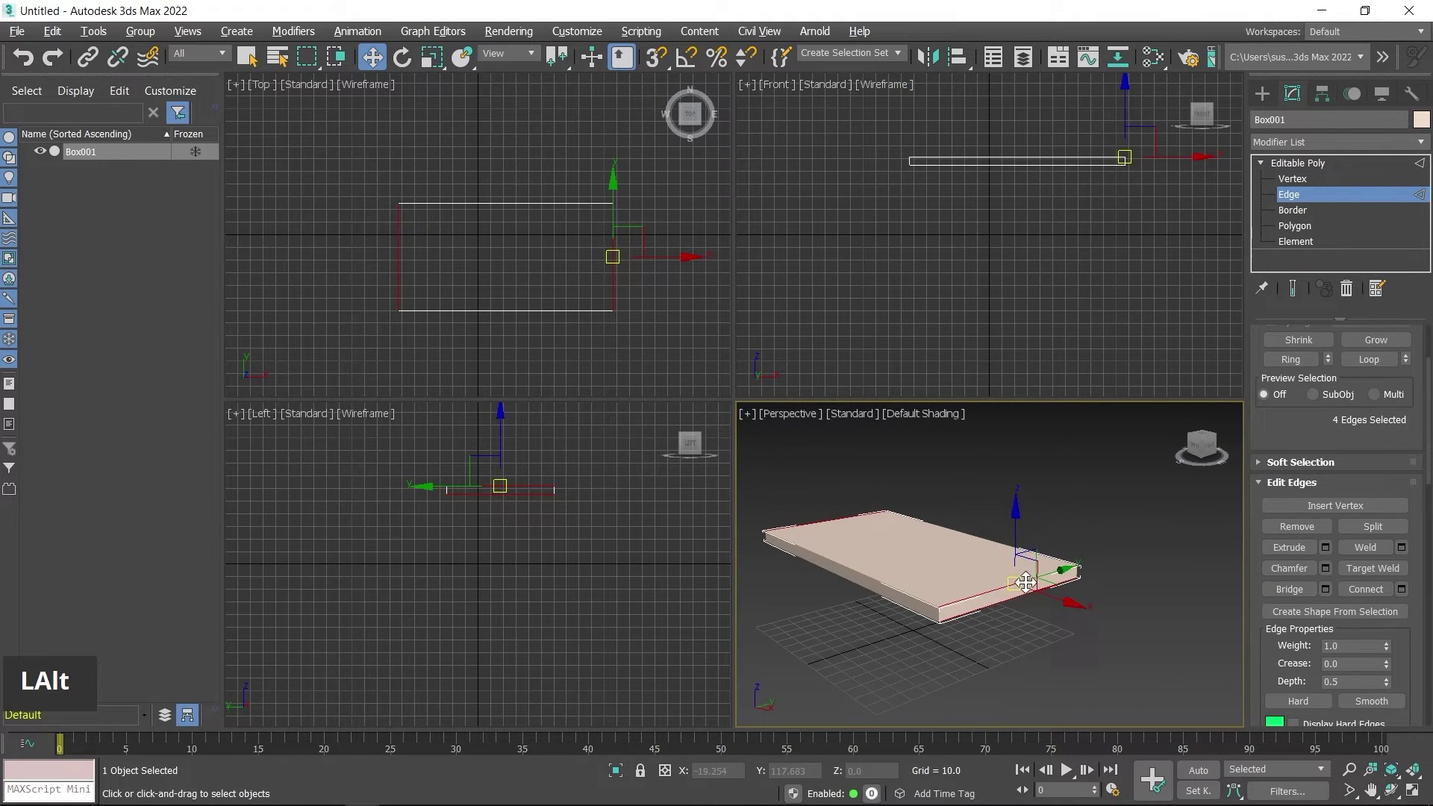
{"action": "scroll", "scroll_direction": "up", "scroll_amount": 3}
{"action": "middle_click", "coordinate": [509, 243]}
Step: Connect the selected end edges with 2 segments, adding two lengthwise edge loops, then clear the selection
{"action": "right_click", "coordinate": [480, 256]}
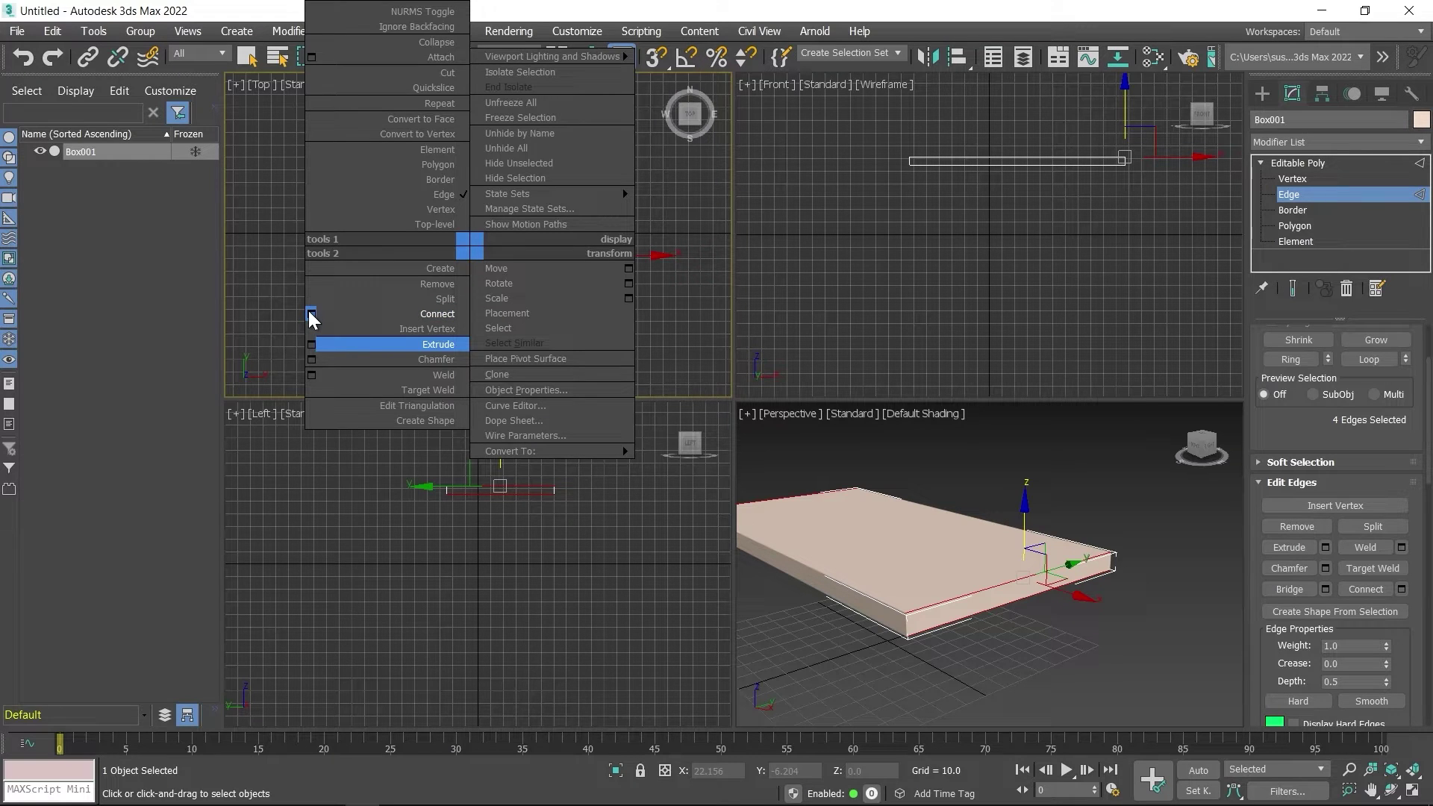
{"action": "left_click", "coordinate": [313, 304]}
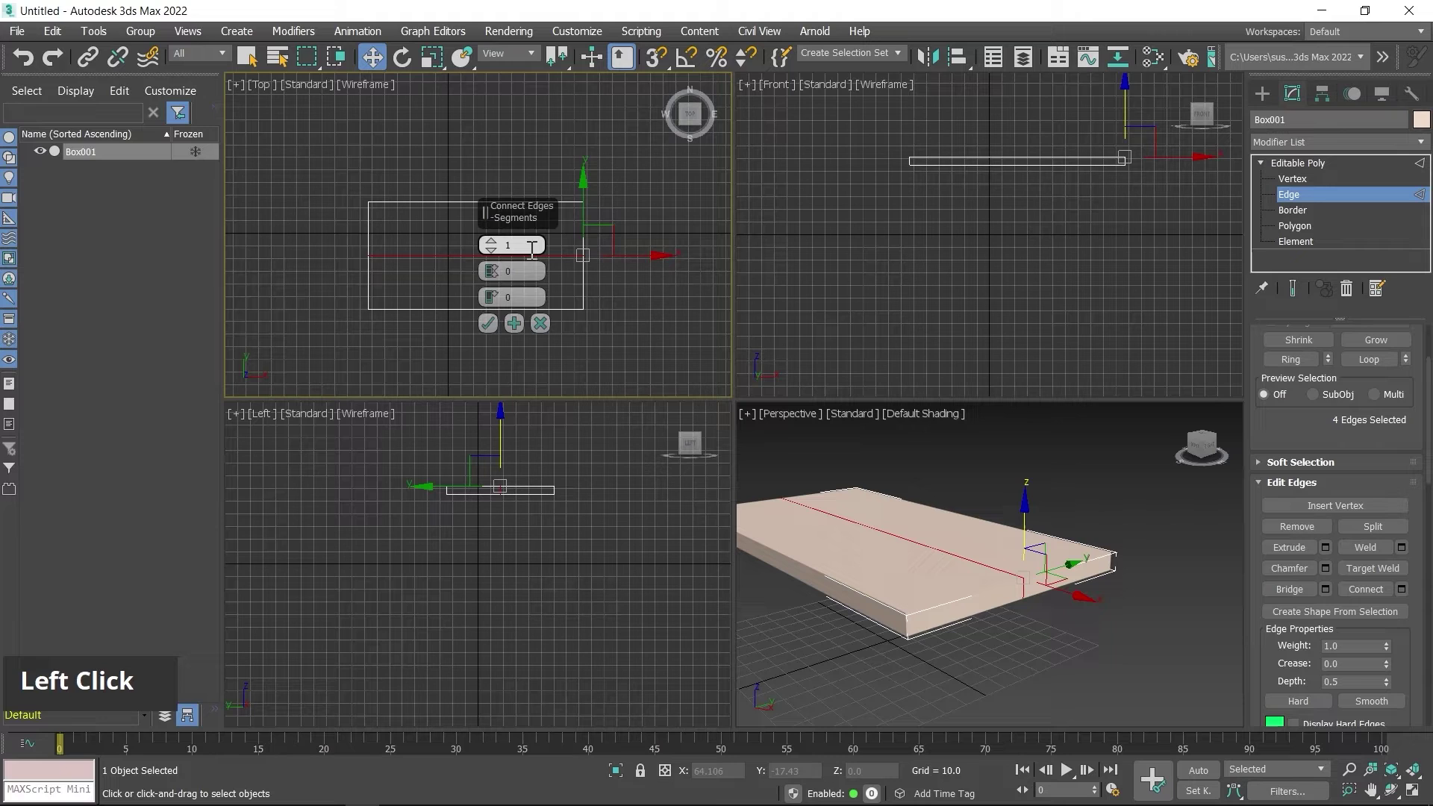
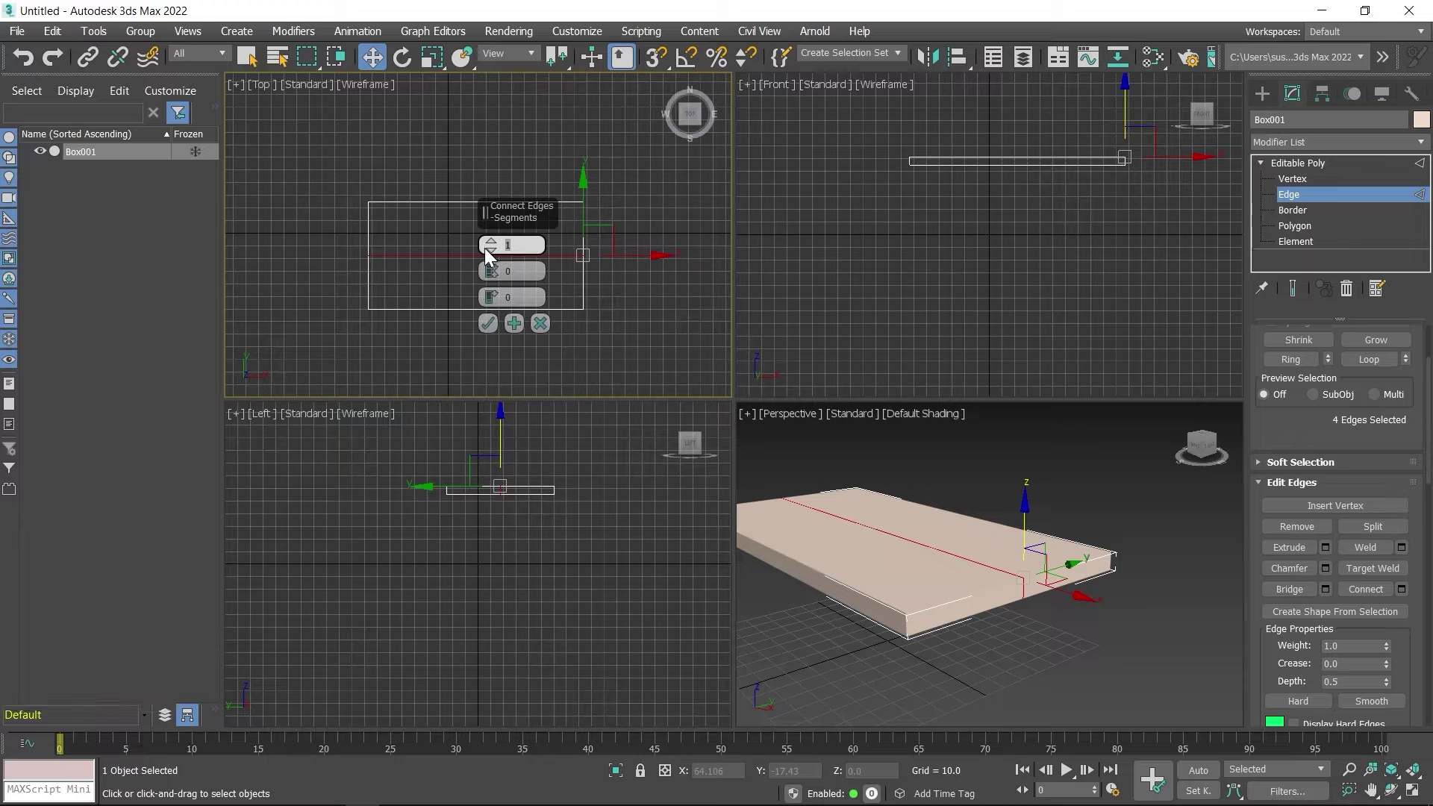
{"action": "key", "text": "2"}
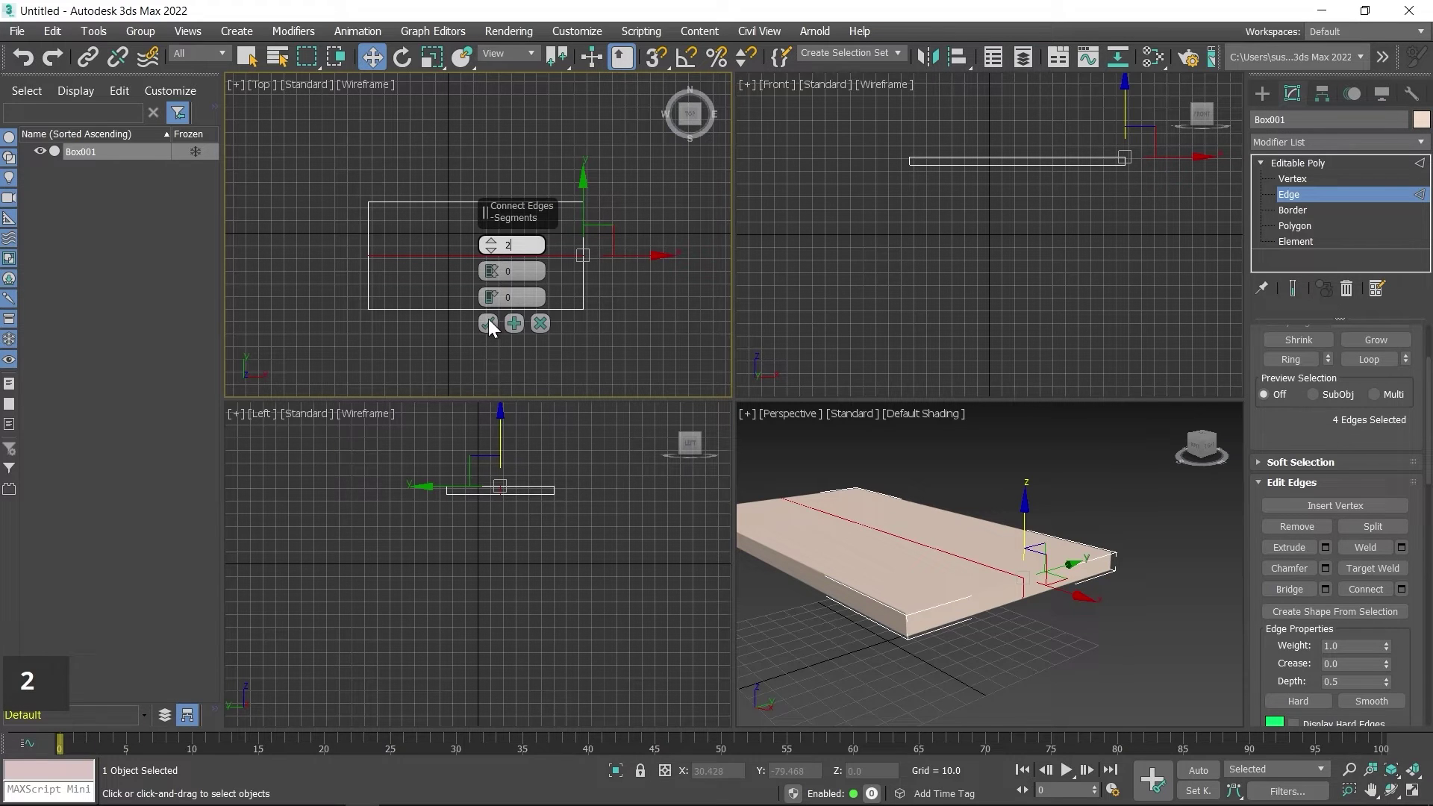
{"action": "left_click", "coordinate": [493, 323]}
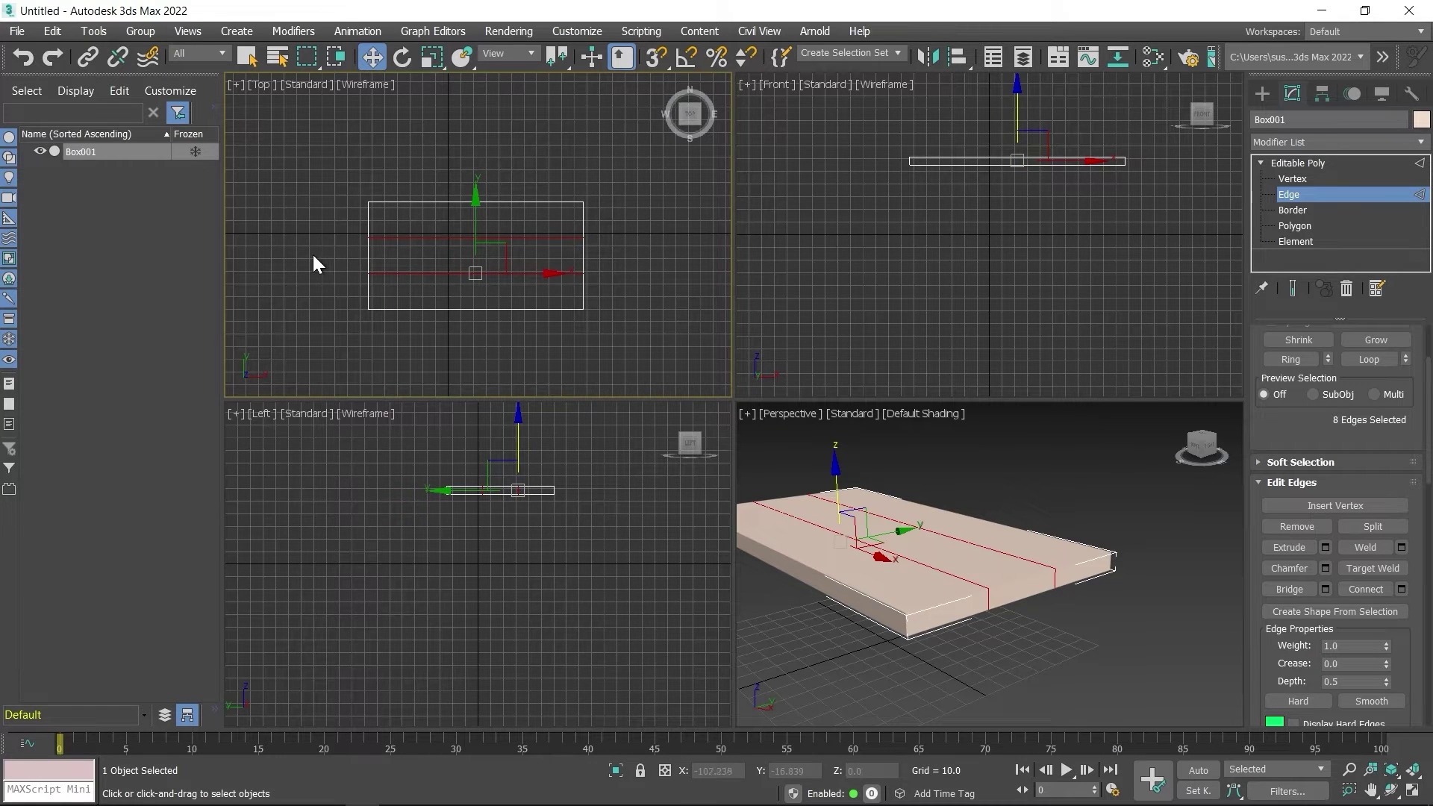
{"action": "left_click", "coordinate": [315, 259]}
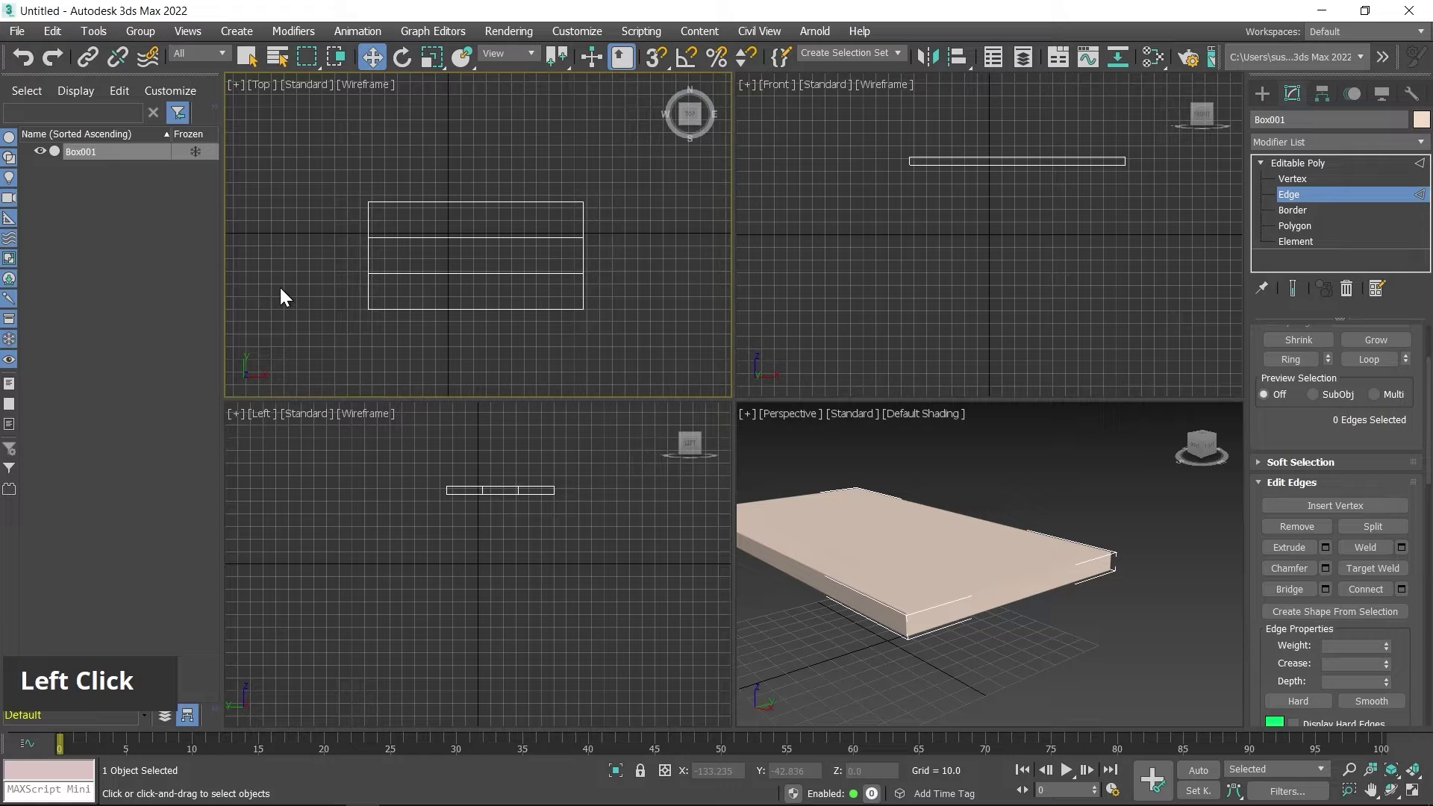
Step: Show the perspective view with Edged Faces and inspect the new loops from above and below
{"action": "middle_click", "coordinate": [1021, 548]}
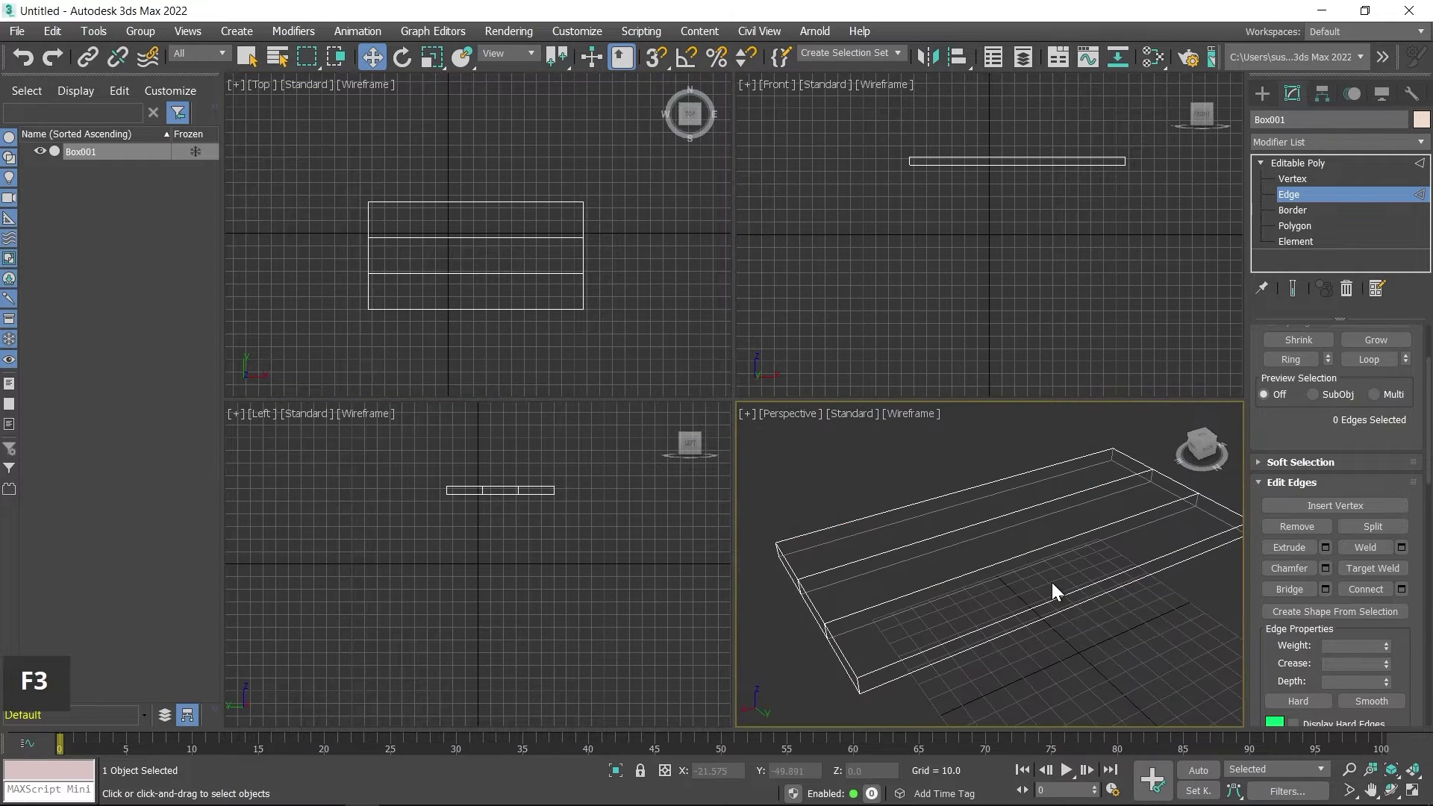
{"action": "key", "text": "F4"}
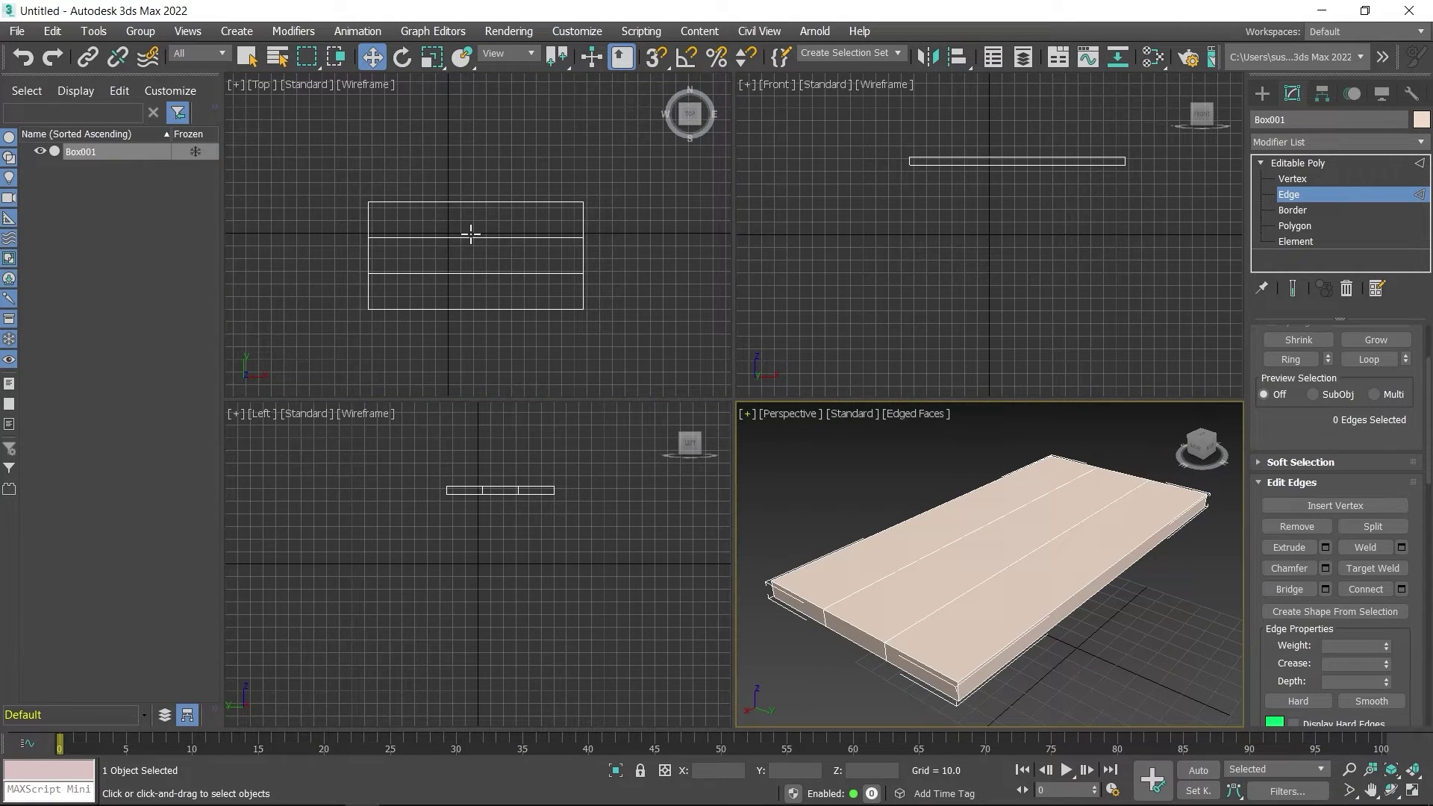
{"action": "left_click", "coordinate": [339, 226]}
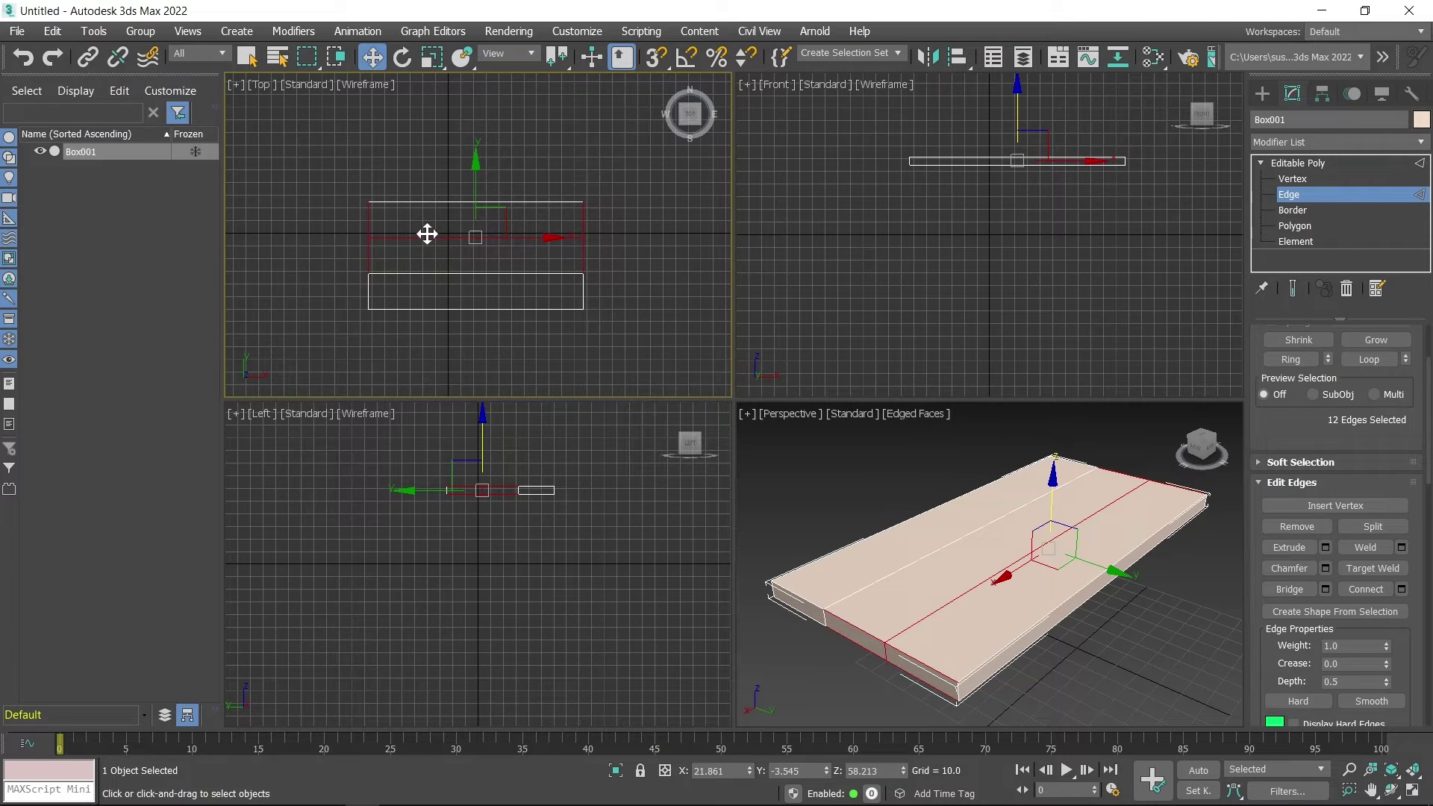
{"action": "left_click", "coordinate": [307, 188]}
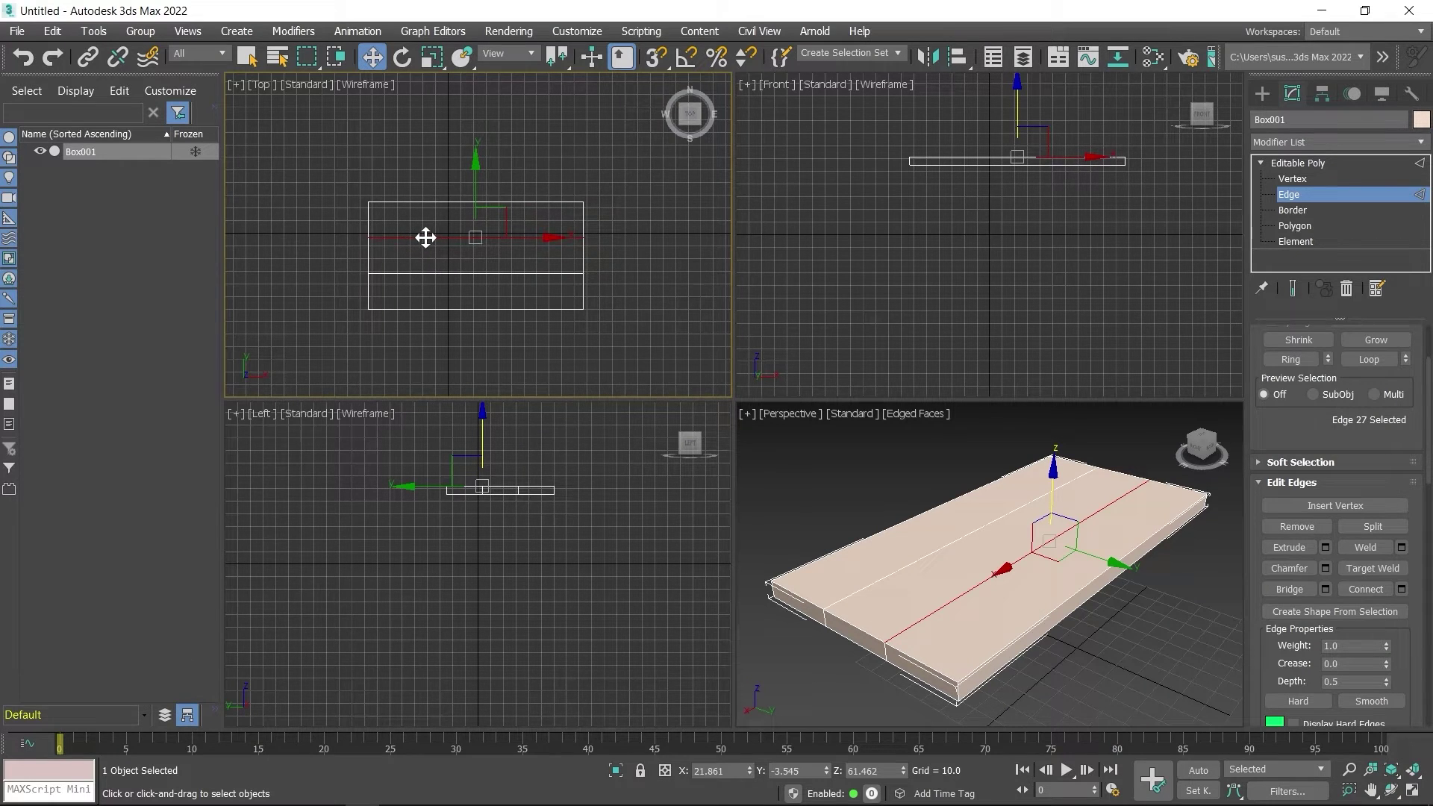
{"action": "key", "text": "alt+w"}
{"action": "middle_click", "coordinate": [840, 536]}
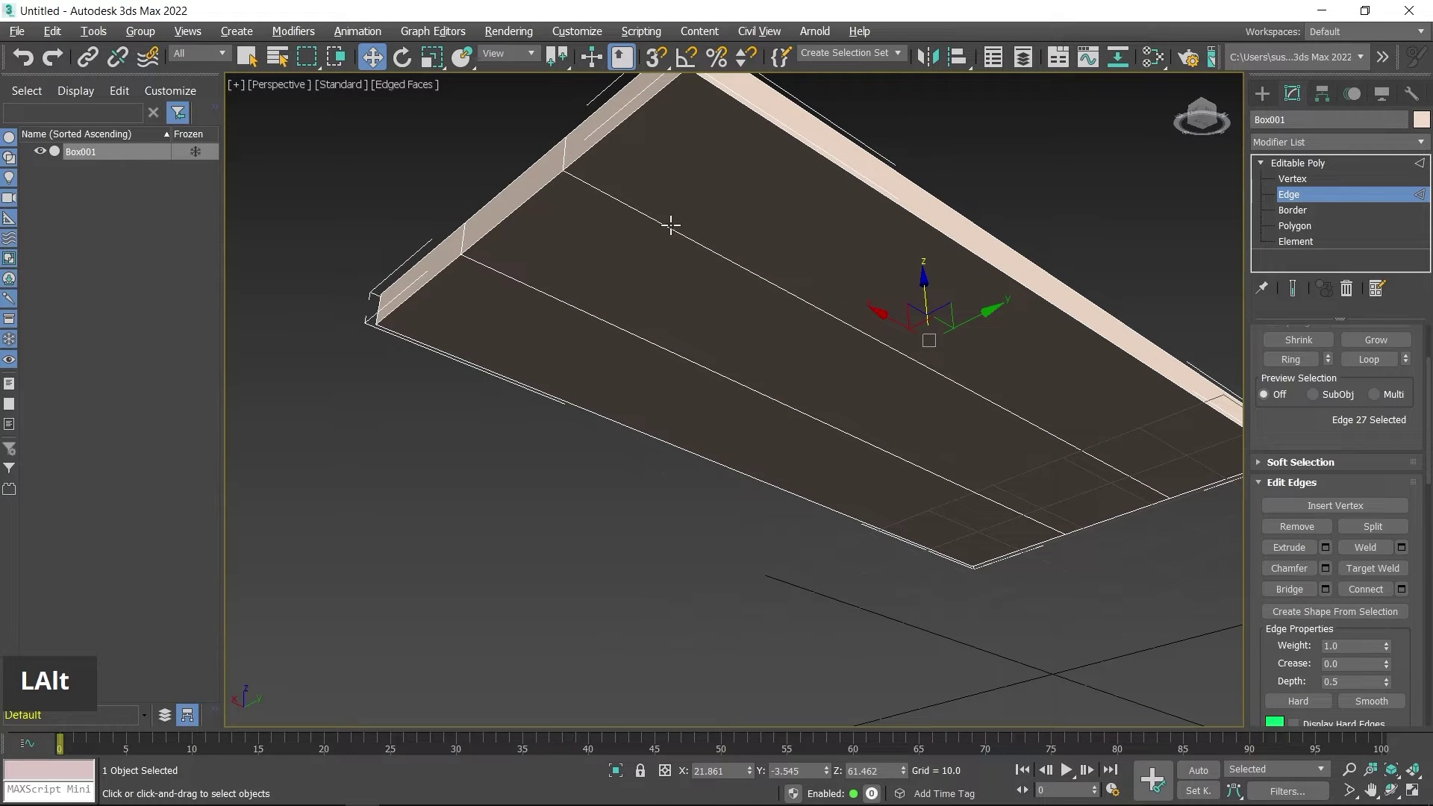
{"action": "middle_click", "coordinate": [720, 344]}
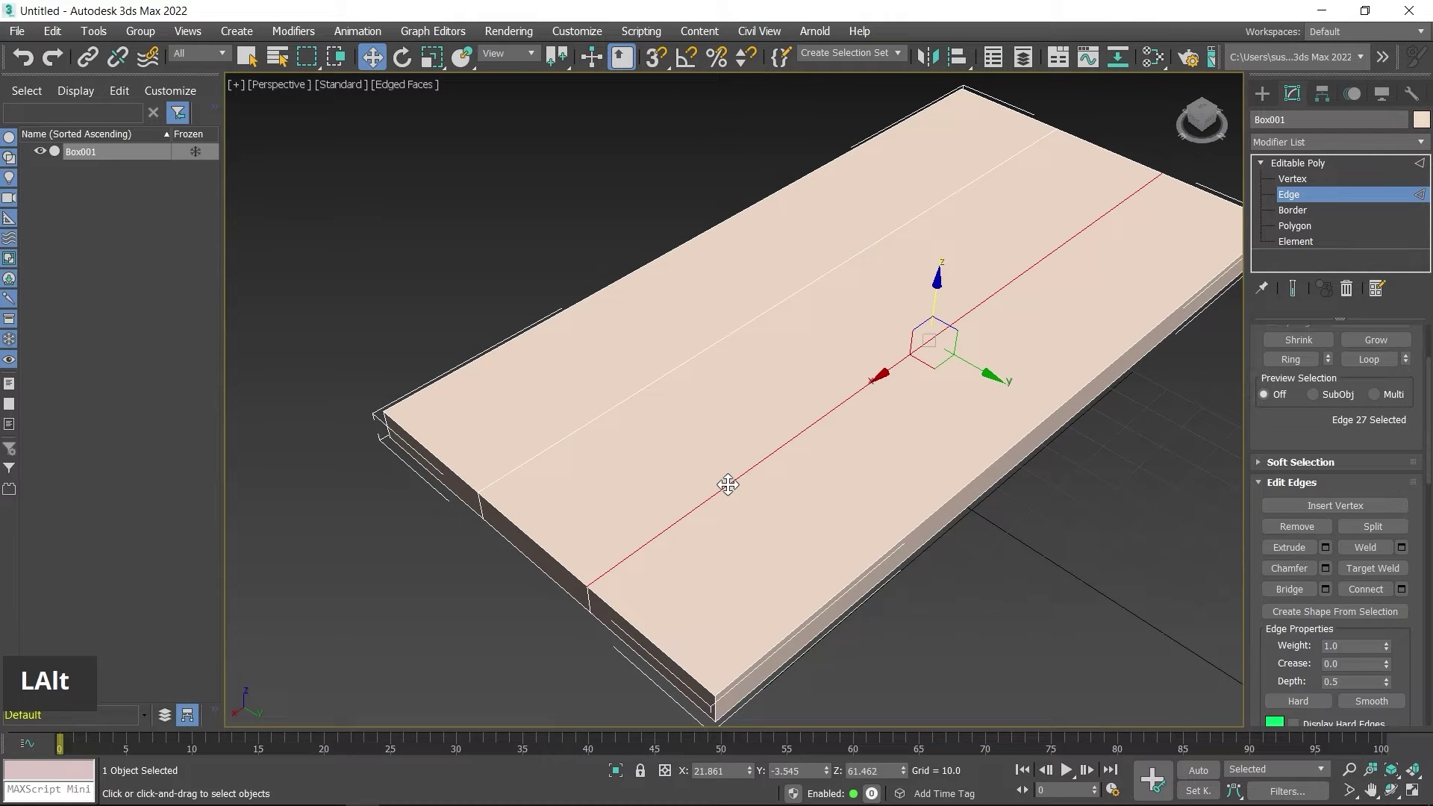
{"action": "key", "text": "alt+w"}
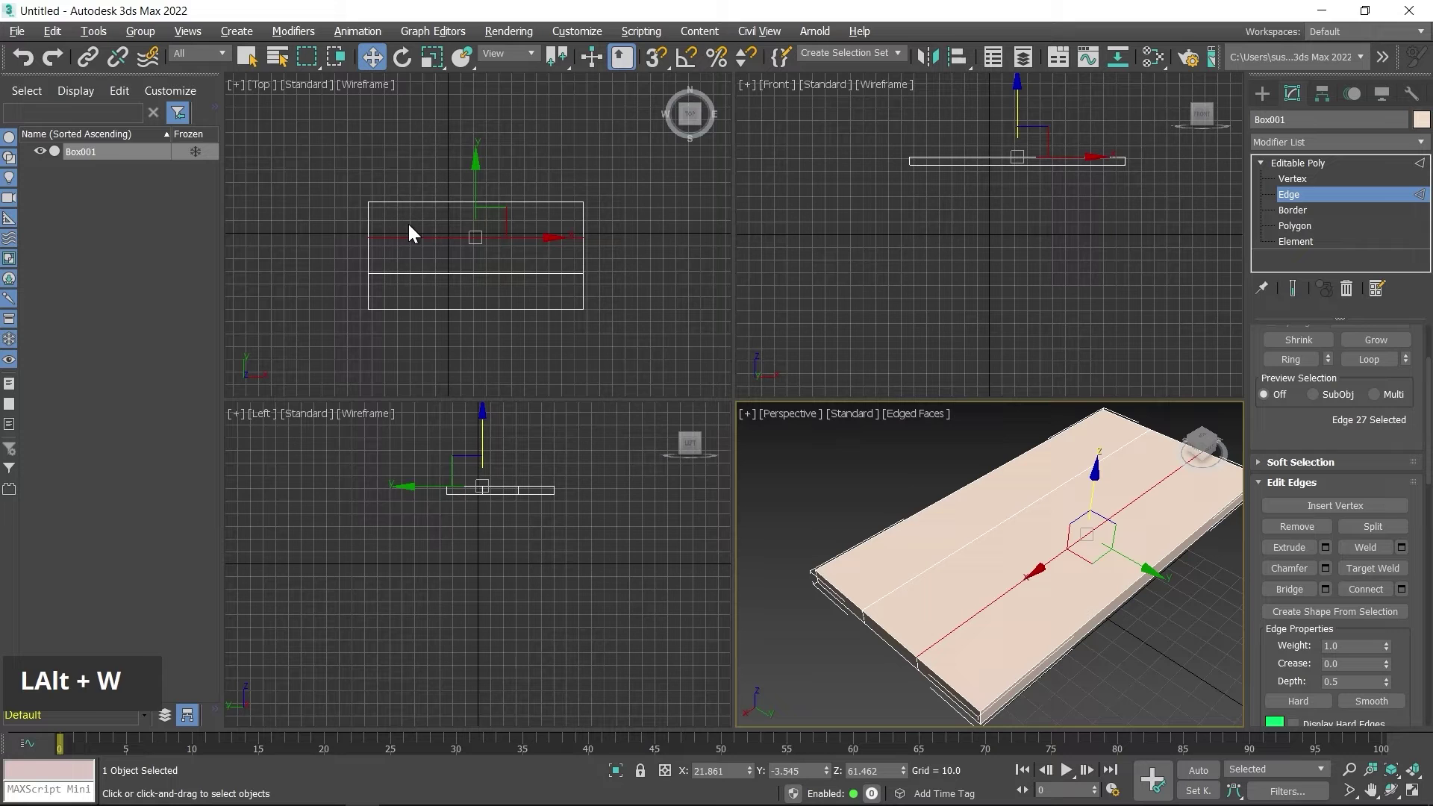
{"action": "left_click", "coordinate": [424, 222]}
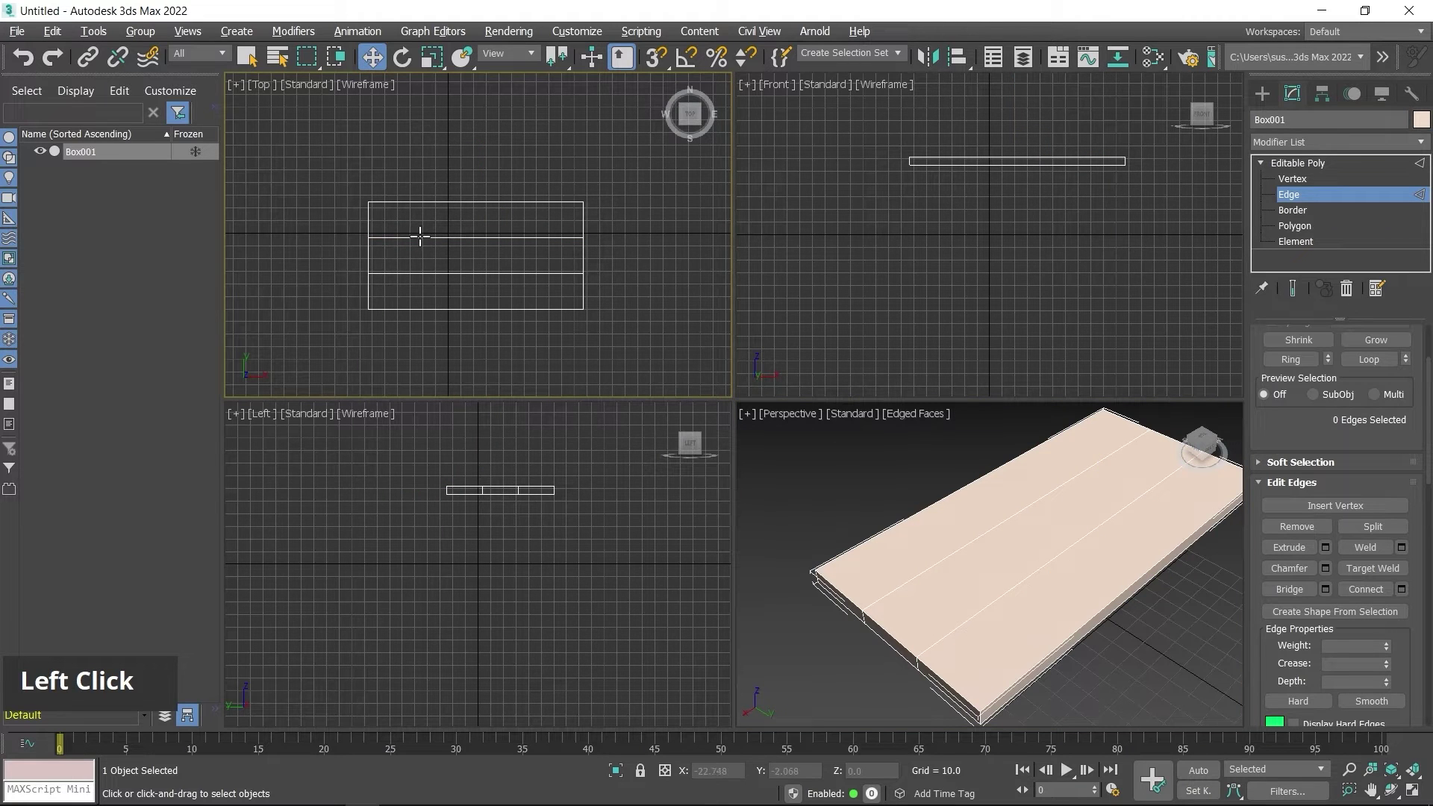
Step: Select each new edge loop and move both close to the back long edge, forming narrow strips
{"action": "double_click", "coordinate": [420, 230]}
{"action": "middle_click", "coordinate": [1005, 600]}
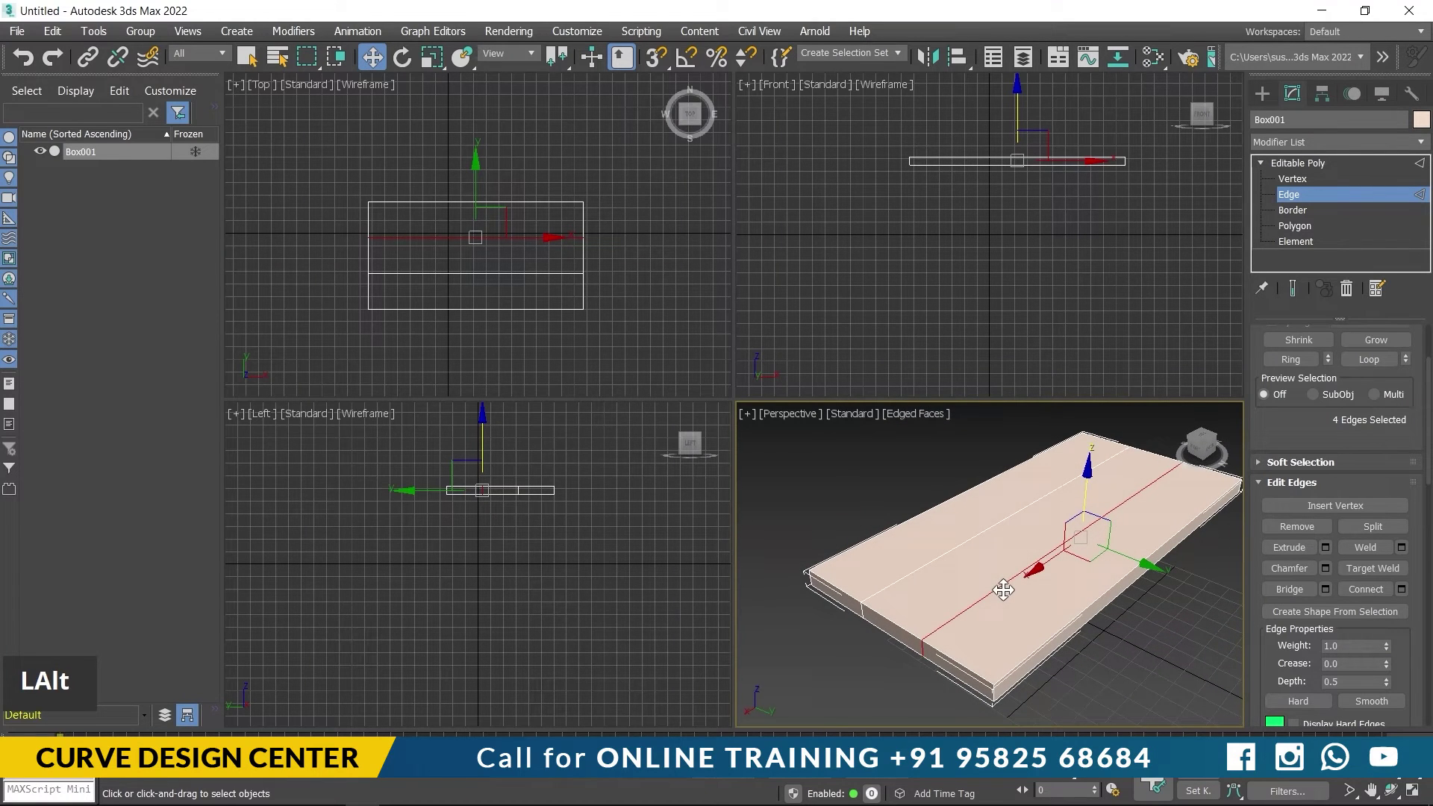
{"action": "middle_click", "coordinate": [497, 234]}
{"action": "left_click", "coordinate": [480, 164]}
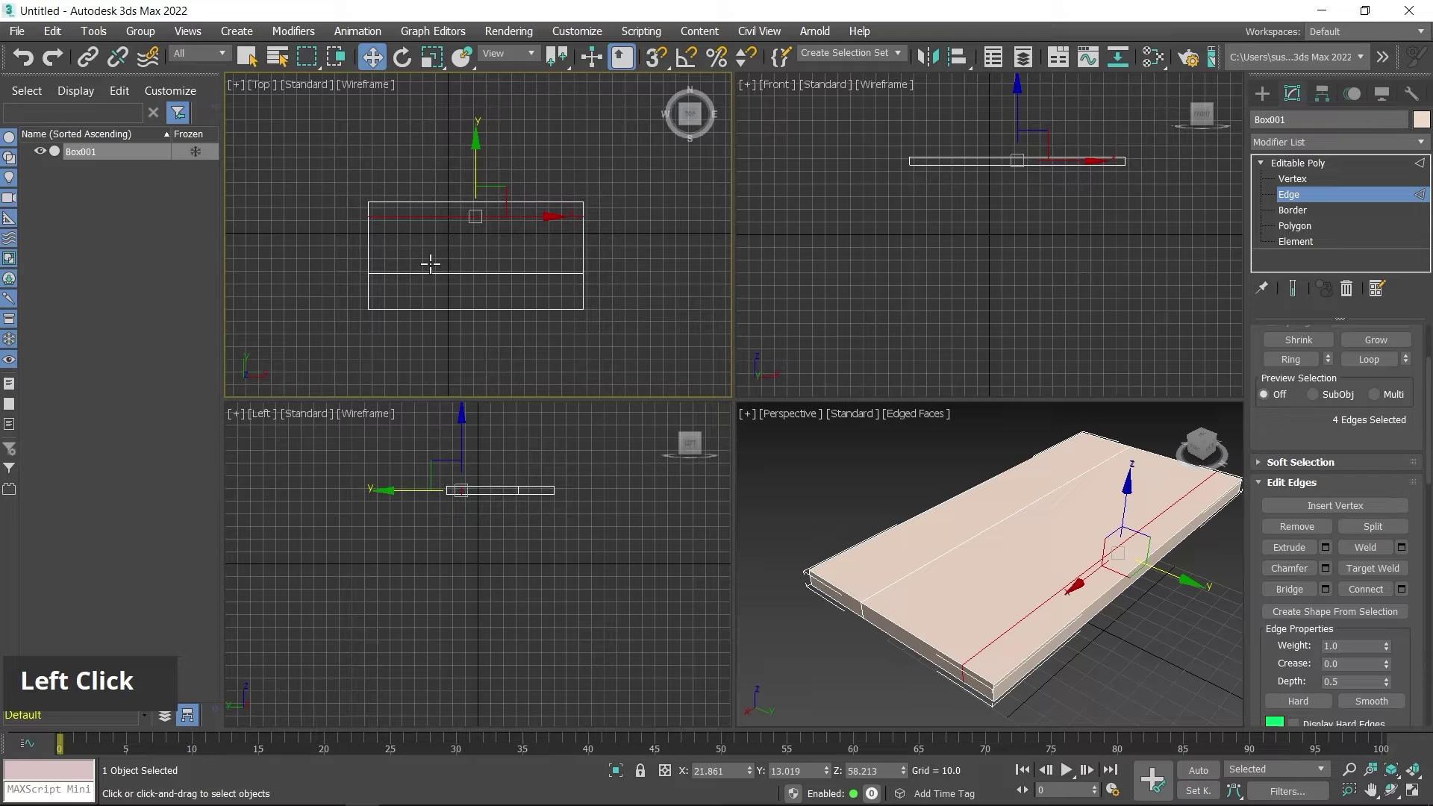
{"action": "left_click", "coordinate": [425, 265]}
{"action": "double_click", "coordinate": [424, 265]}
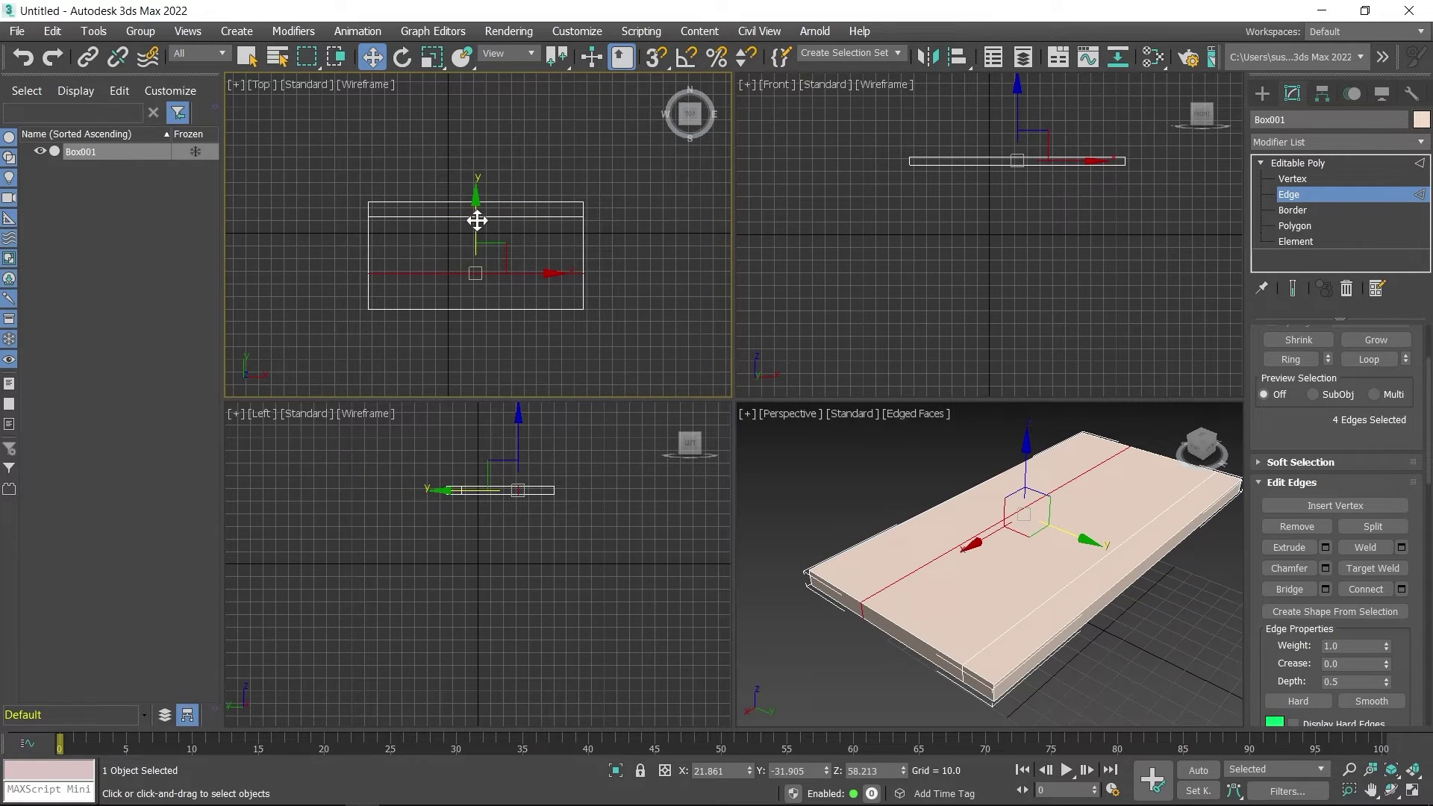
{"action": "left_click", "coordinate": [477, 214]}
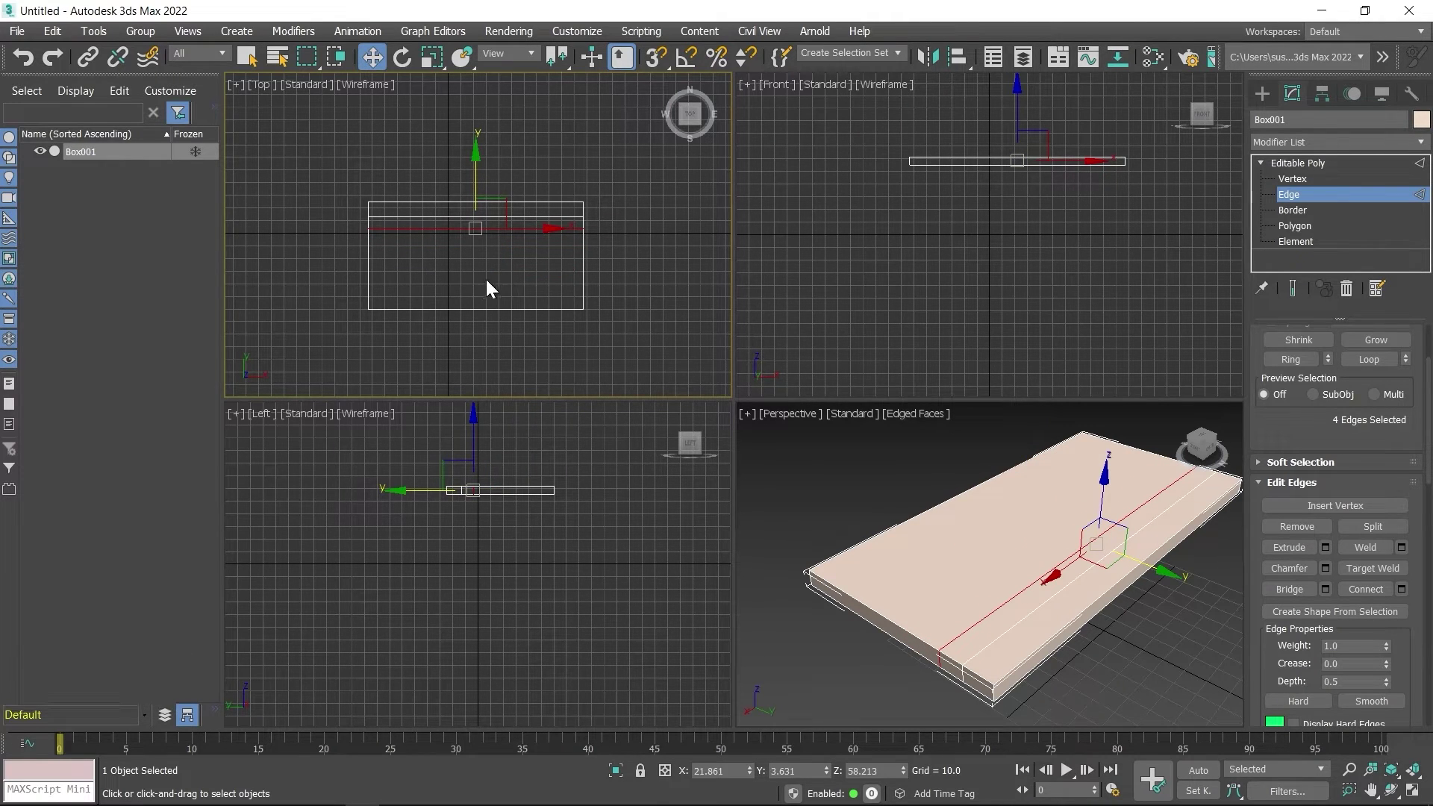
{"action": "left_click", "coordinate": [330, 263]}
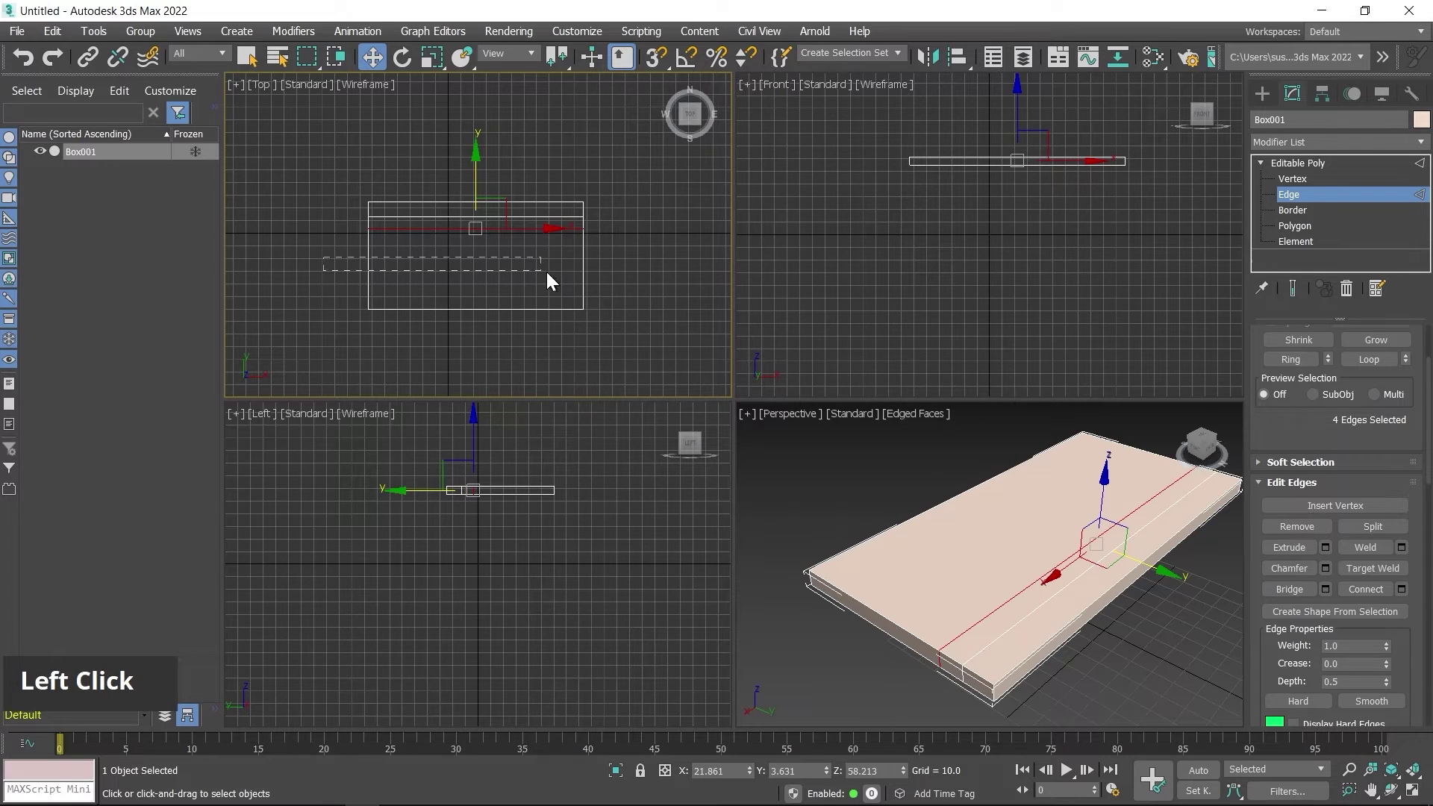
Step: Connect the wide strip's short edges with 2 segments, adding two more lengthwise loops
{"action": "right_click", "coordinate": [521, 275]}
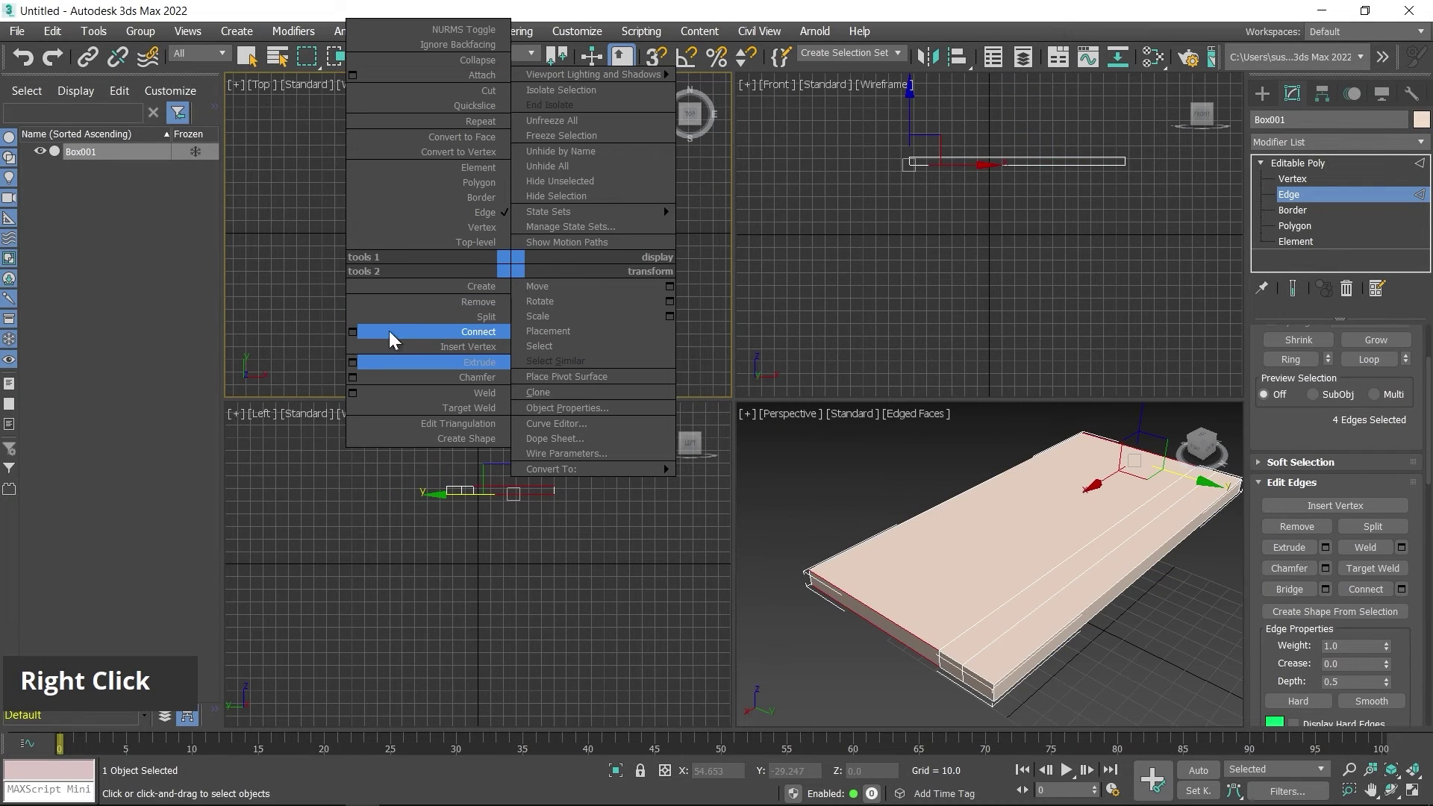
{"action": "left_click", "coordinate": [354, 338]}
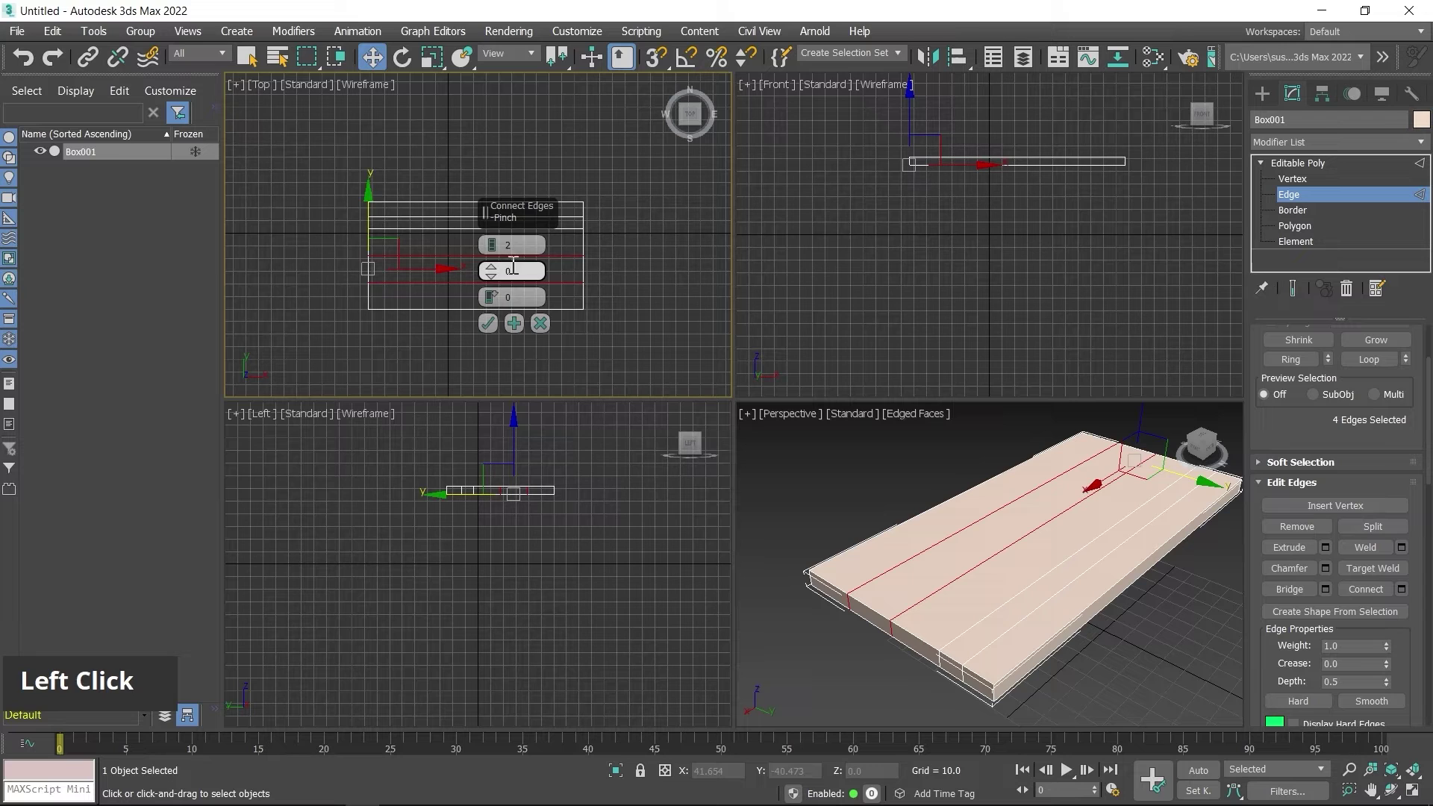
{"action": "key", "text": "2"}
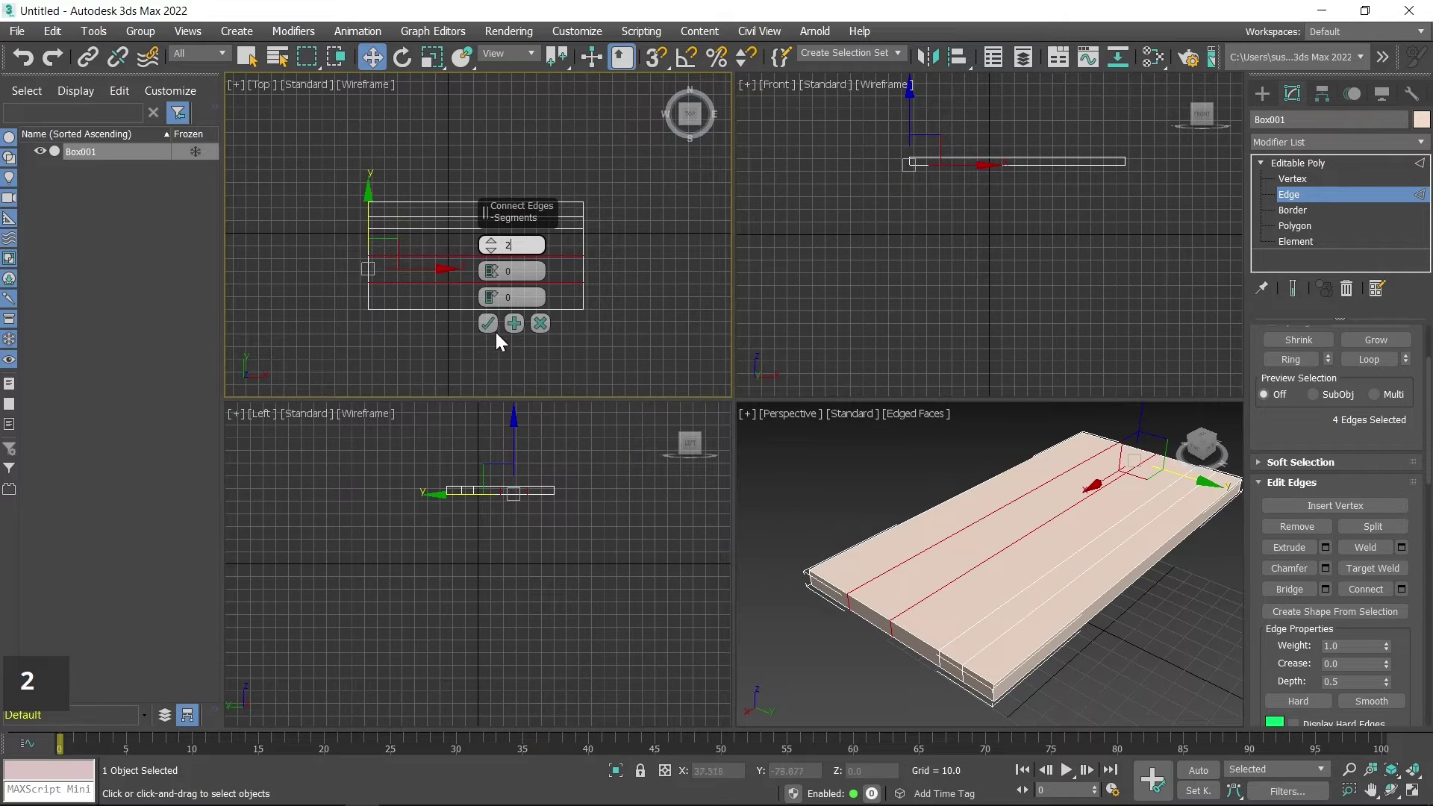
{"action": "left_click", "coordinate": [495, 326]}
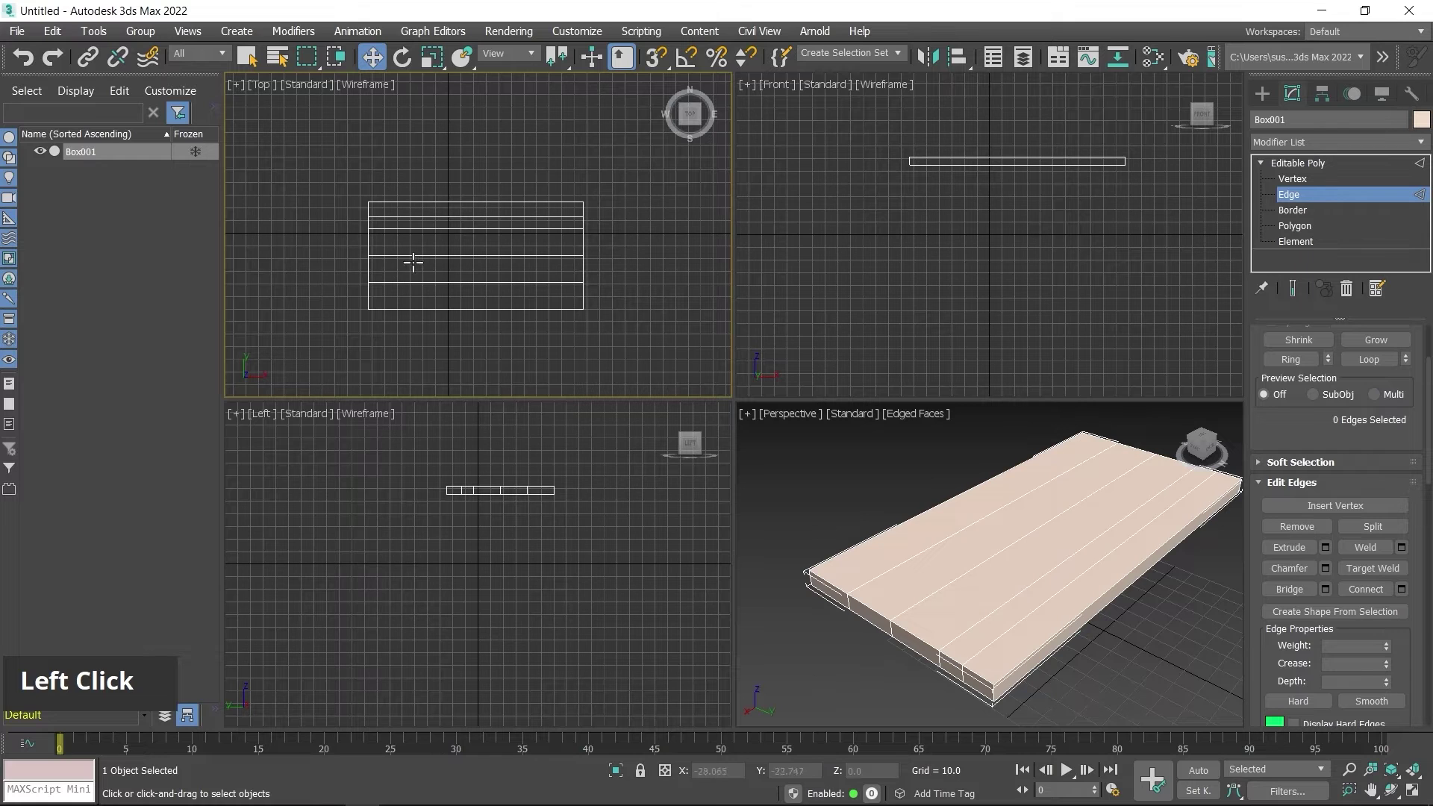
Step: Select each of the newest loops and slide both toward the front long edge, mirroring the narrow strips
{"action": "left_click", "coordinate": [441, 245]}
{"action": "double_click", "coordinate": [442, 246]}
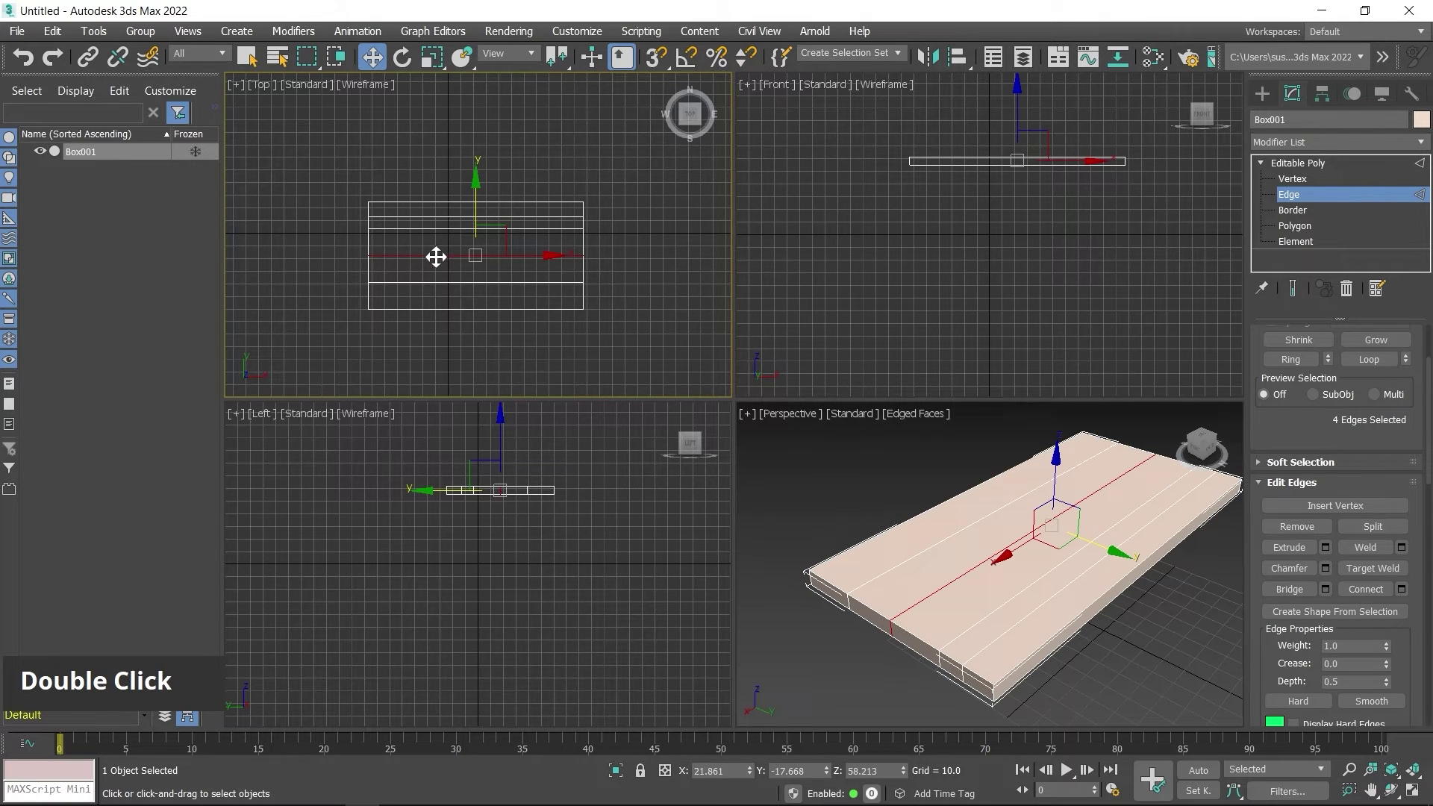
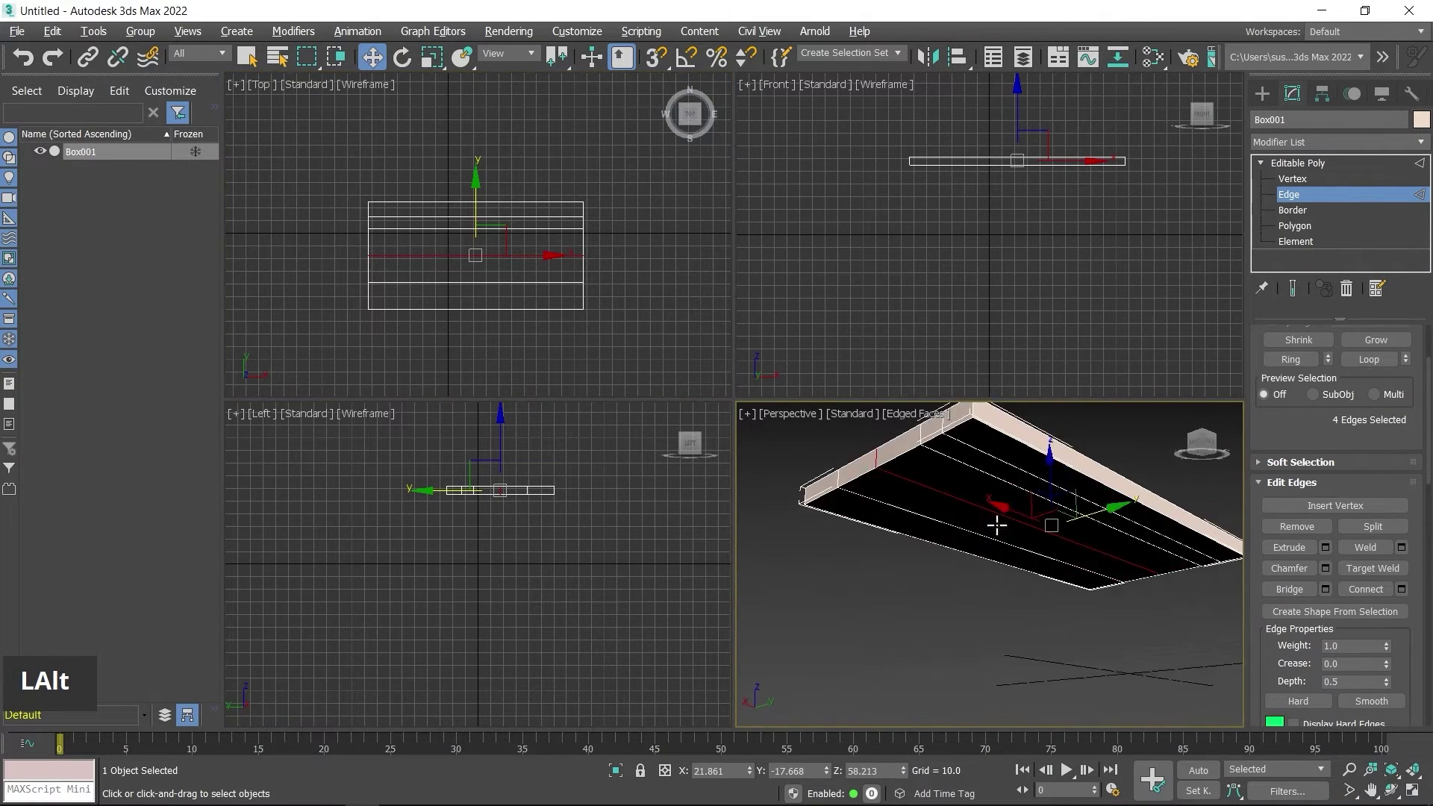
{"action": "scroll", "scroll_direction": "up", "scroll_amount": 3}
{"action": "middle_click", "coordinate": [467, 186]}
{"action": "left_click", "coordinate": [467, 186]}
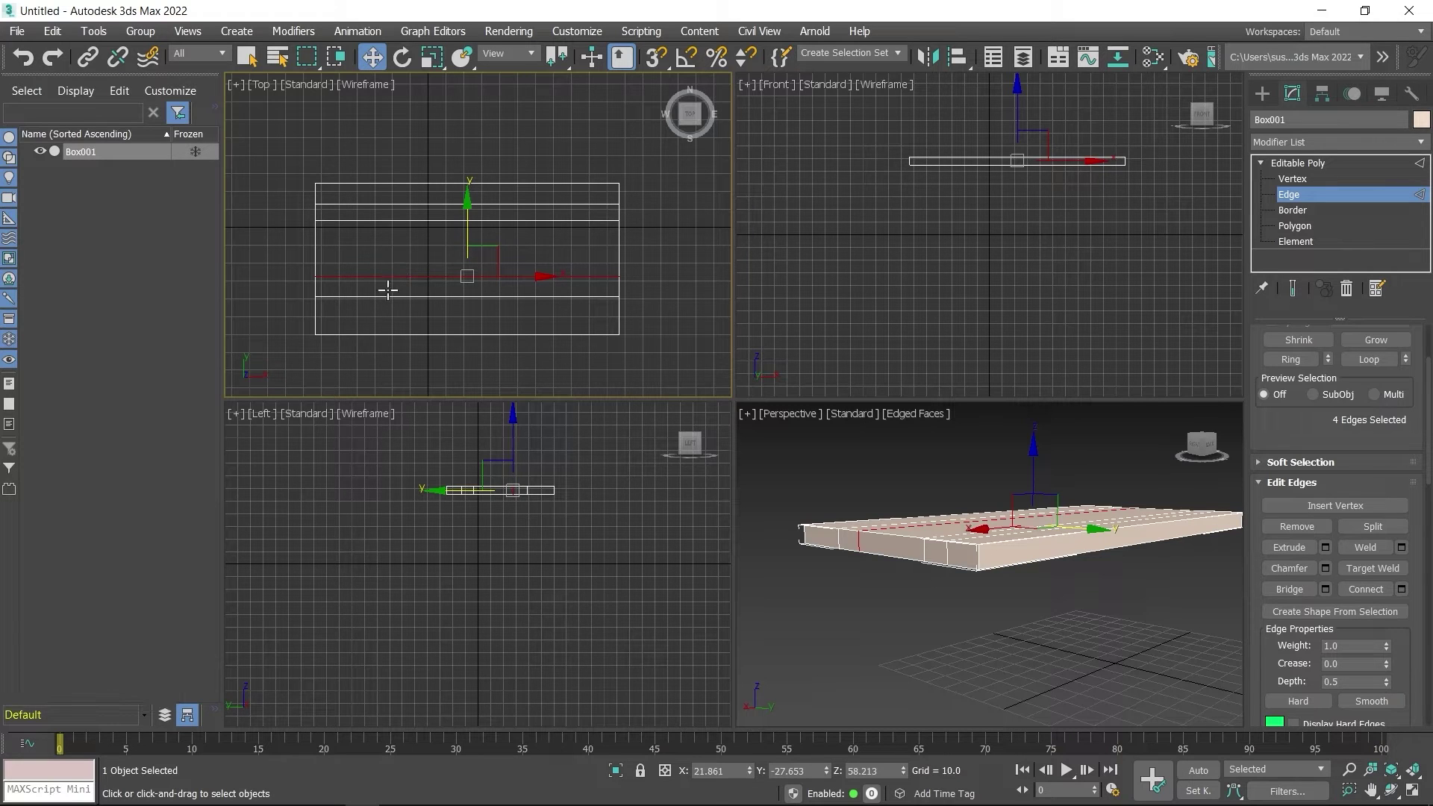
{"action": "left_click", "coordinate": [388, 293]}
{"action": "double_click", "coordinate": [388, 293]}
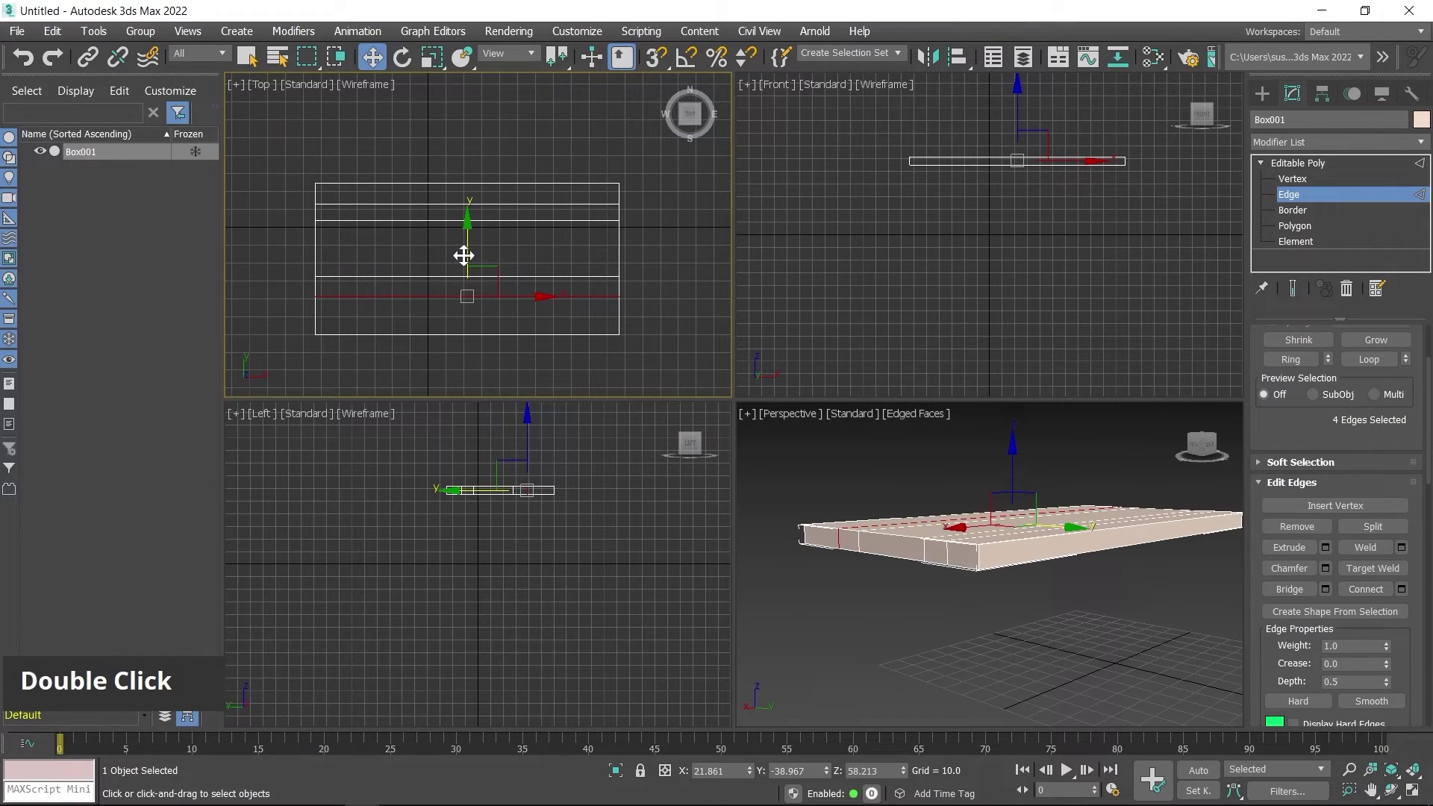
{"action": "left_click", "coordinate": [466, 241]}
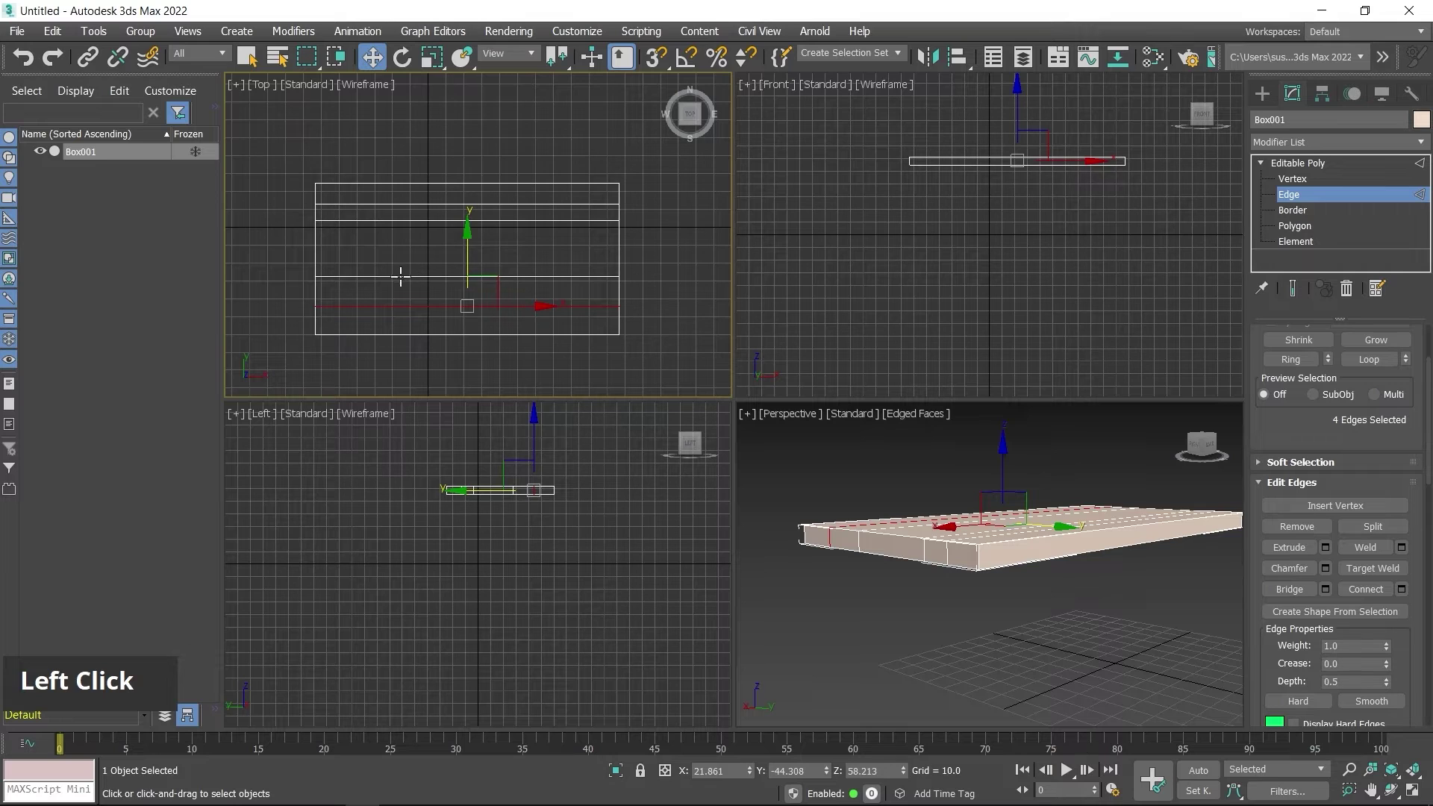
{"action": "double_click", "coordinate": [400, 271]}
{"action": "left_click", "coordinate": [467, 223]}
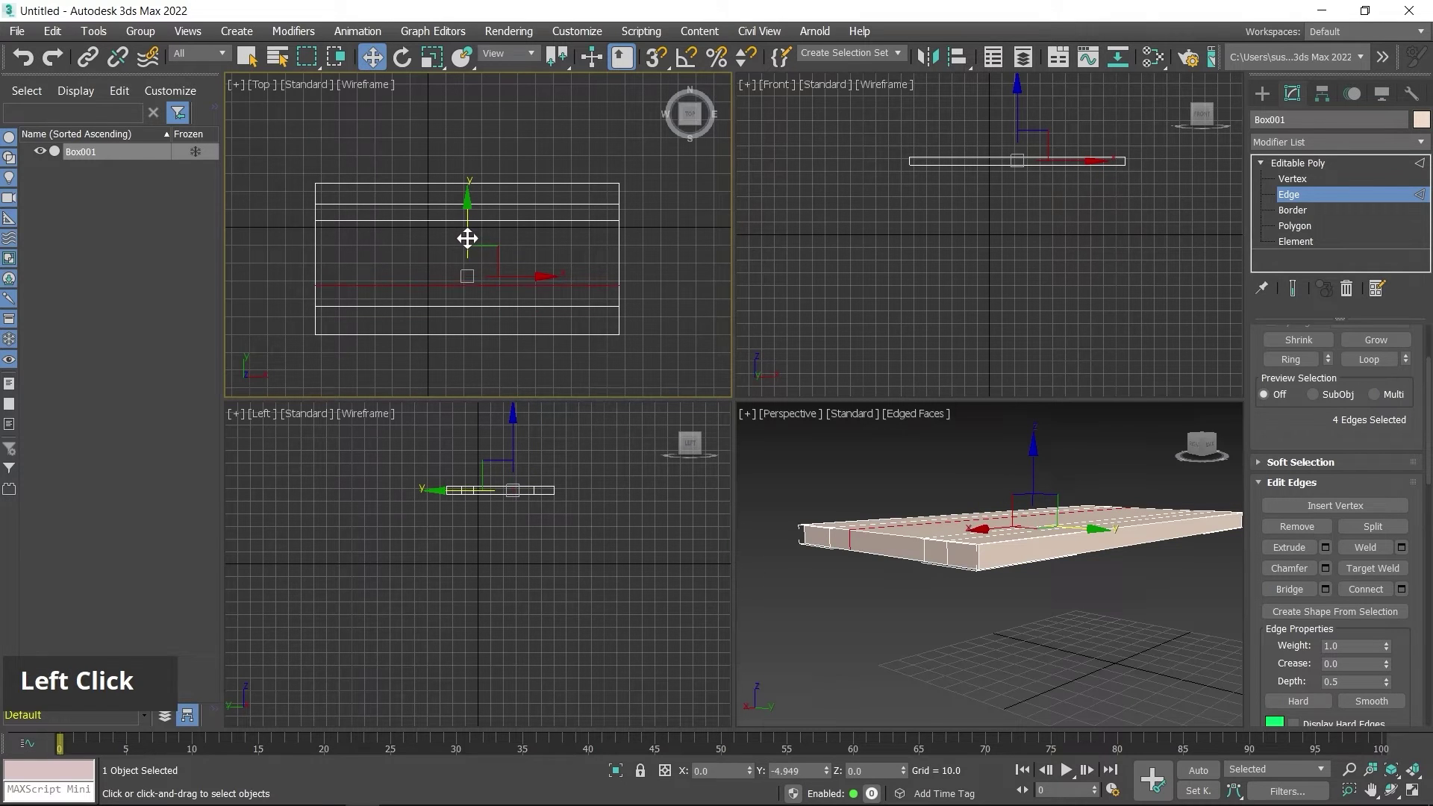
{"action": "middle_click", "coordinate": [429, 144]}
Step: Connect the selected edges with new crosswise edge loops across the tabletop
{"action": "left_click", "coordinate": [416, 235]}
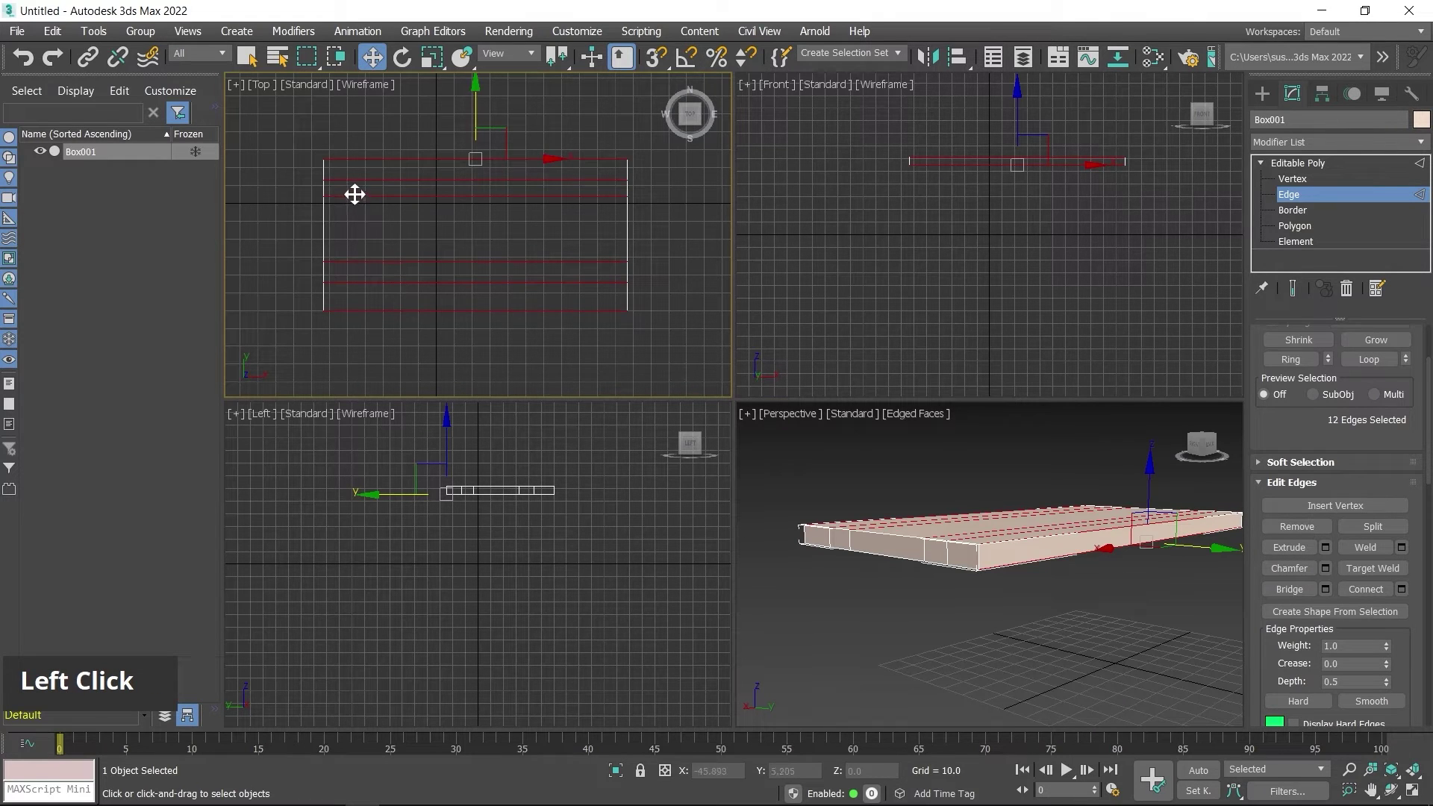
{"action": "right_click", "coordinate": [468, 256]}
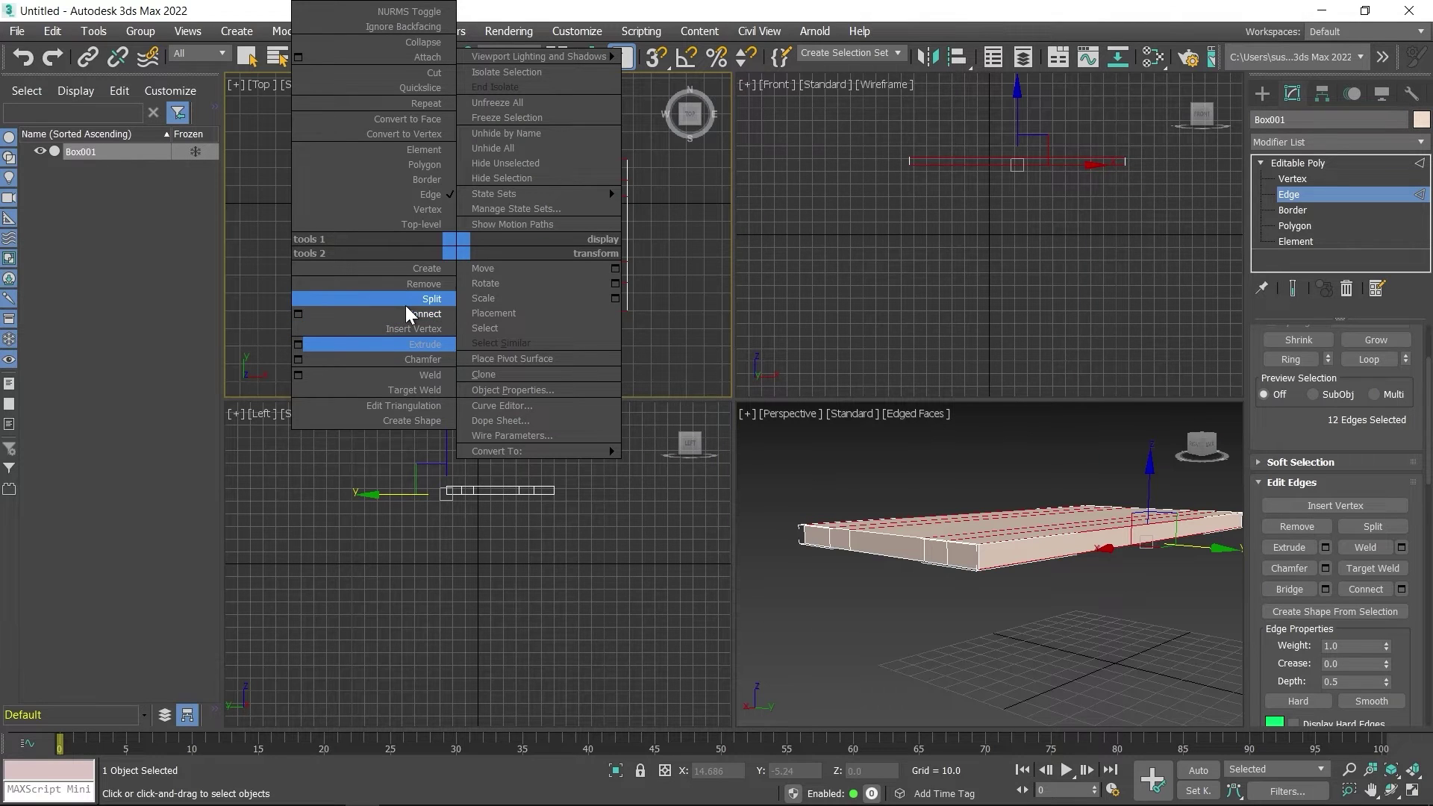
{"action": "left_click", "coordinate": [405, 276]}
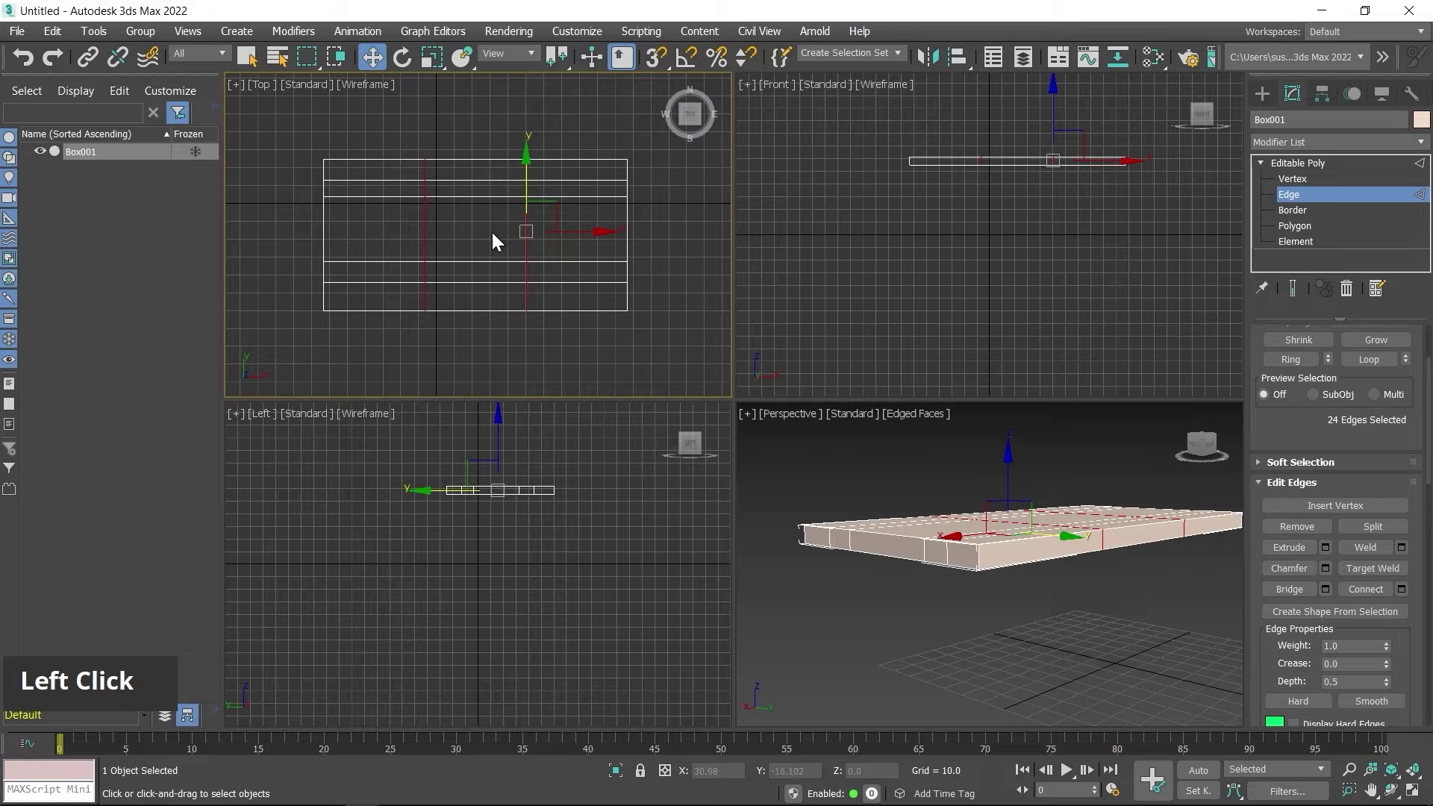
{"action": "left_click", "coordinate": [584, 225]}
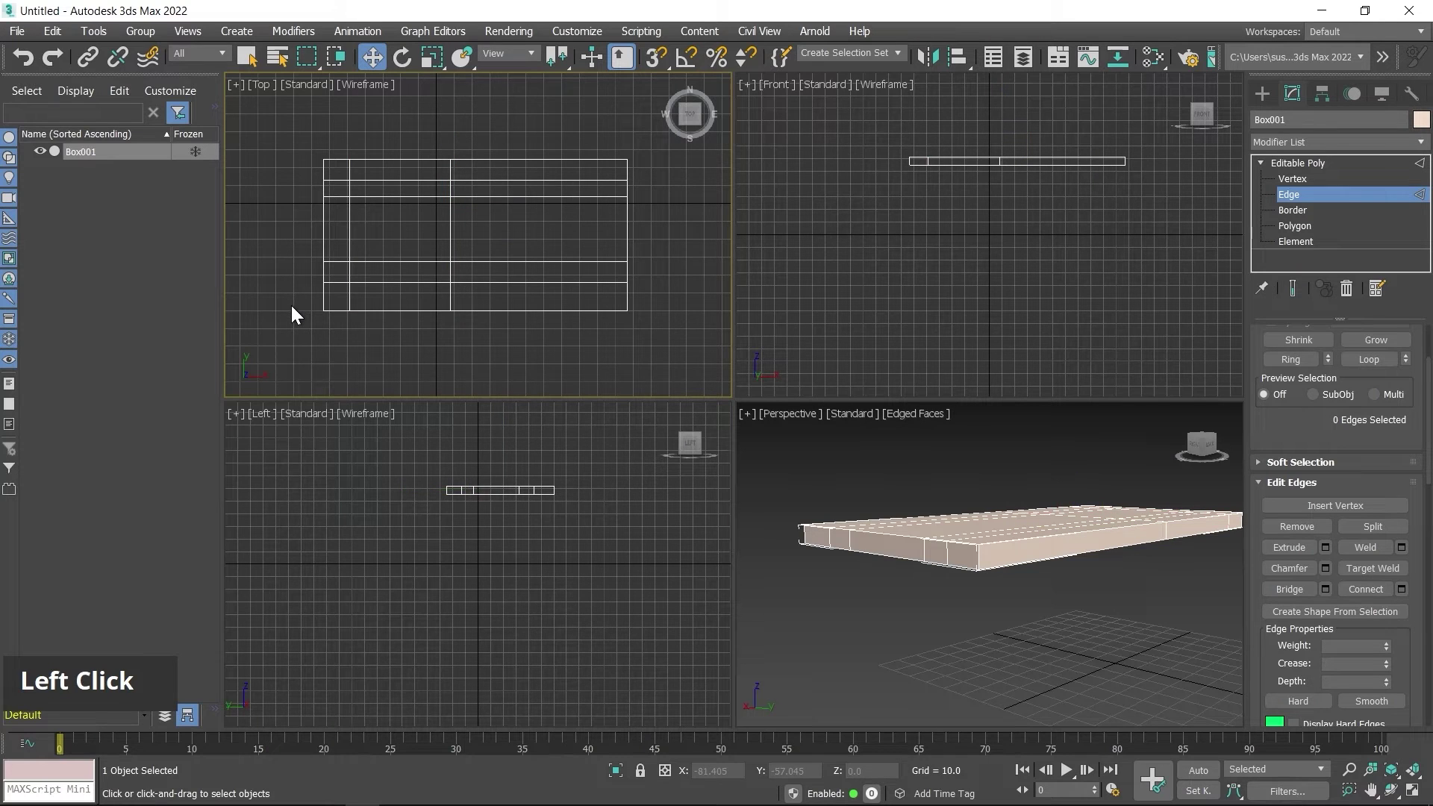
Step: Slide the vertical edge loop toward the left end, leaving a narrow strip for the legs
{"action": "double_click", "coordinate": [448, 220]}
{"action": "left_click", "coordinate": [511, 225]}
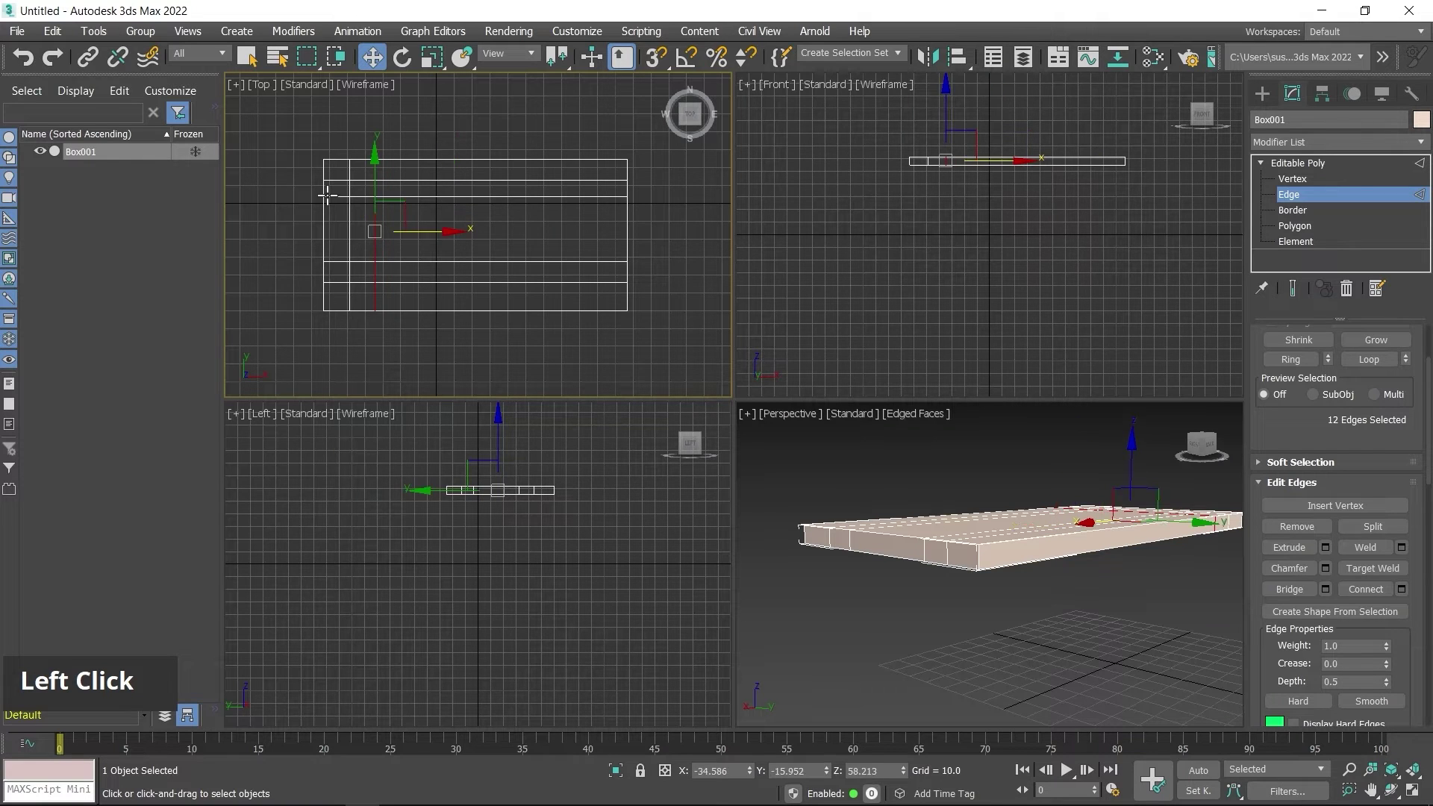
{"action": "middle_click", "coordinate": [407, 246]}
{"action": "scroll", "scroll_direction": "up", "scroll_amount": 3}
{"action": "middle_click", "coordinate": [527, 273]}
{"action": "key", "text": "alt+w"}
{"action": "middle_click", "coordinate": [595, 302]}
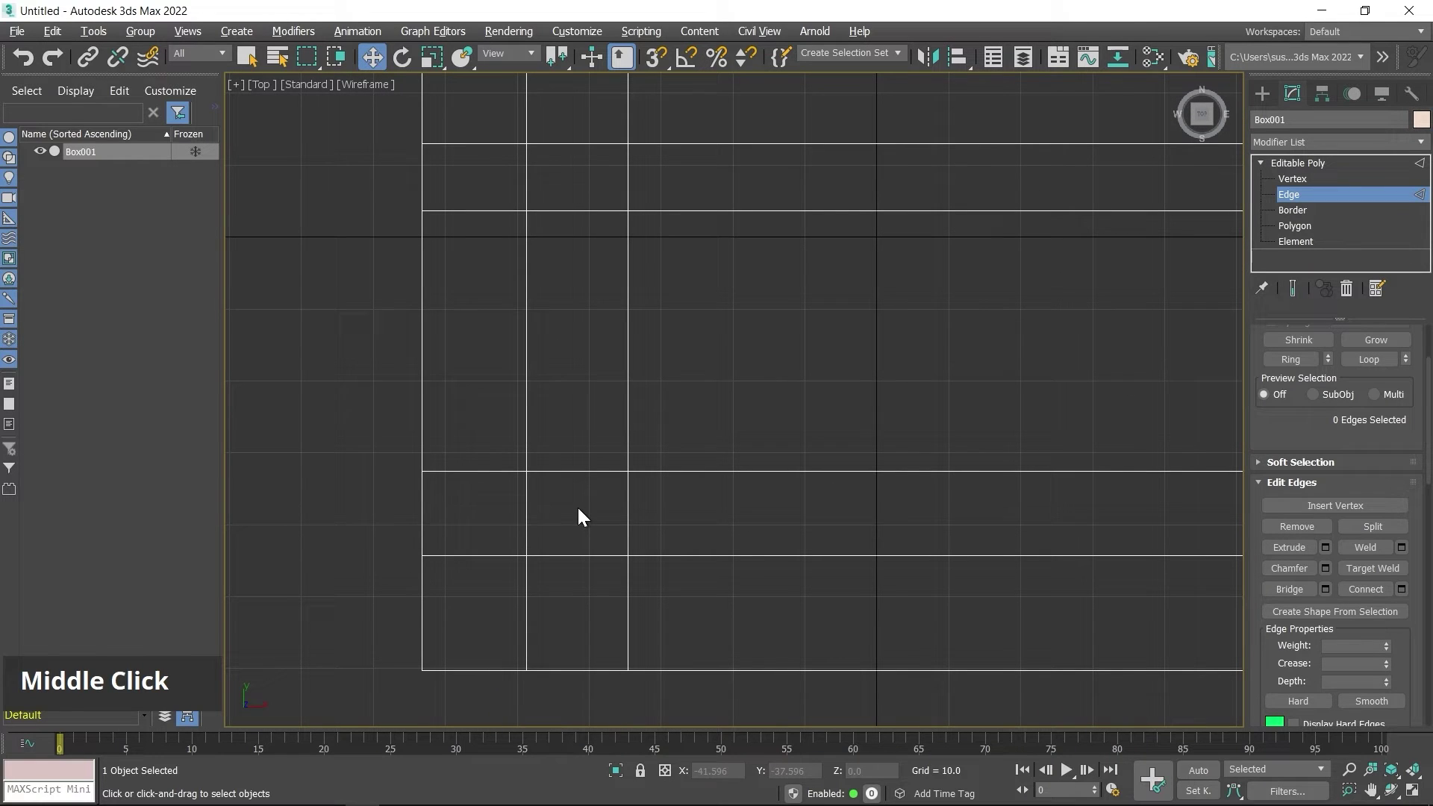
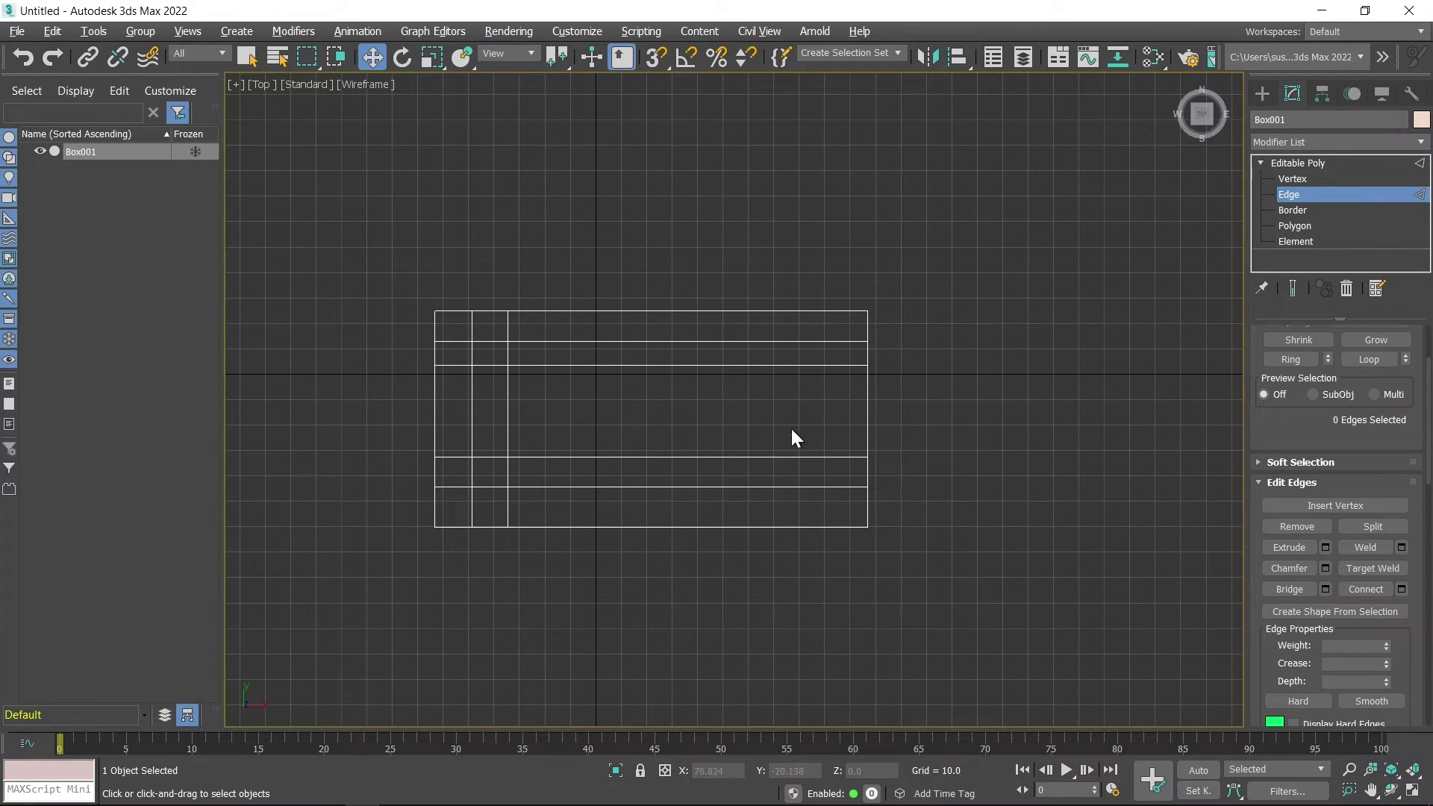
Step: Connect the horizontal edge ring with 1 segment, adding a loop near the right end
{"action": "left_click", "coordinate": [757, 247]}
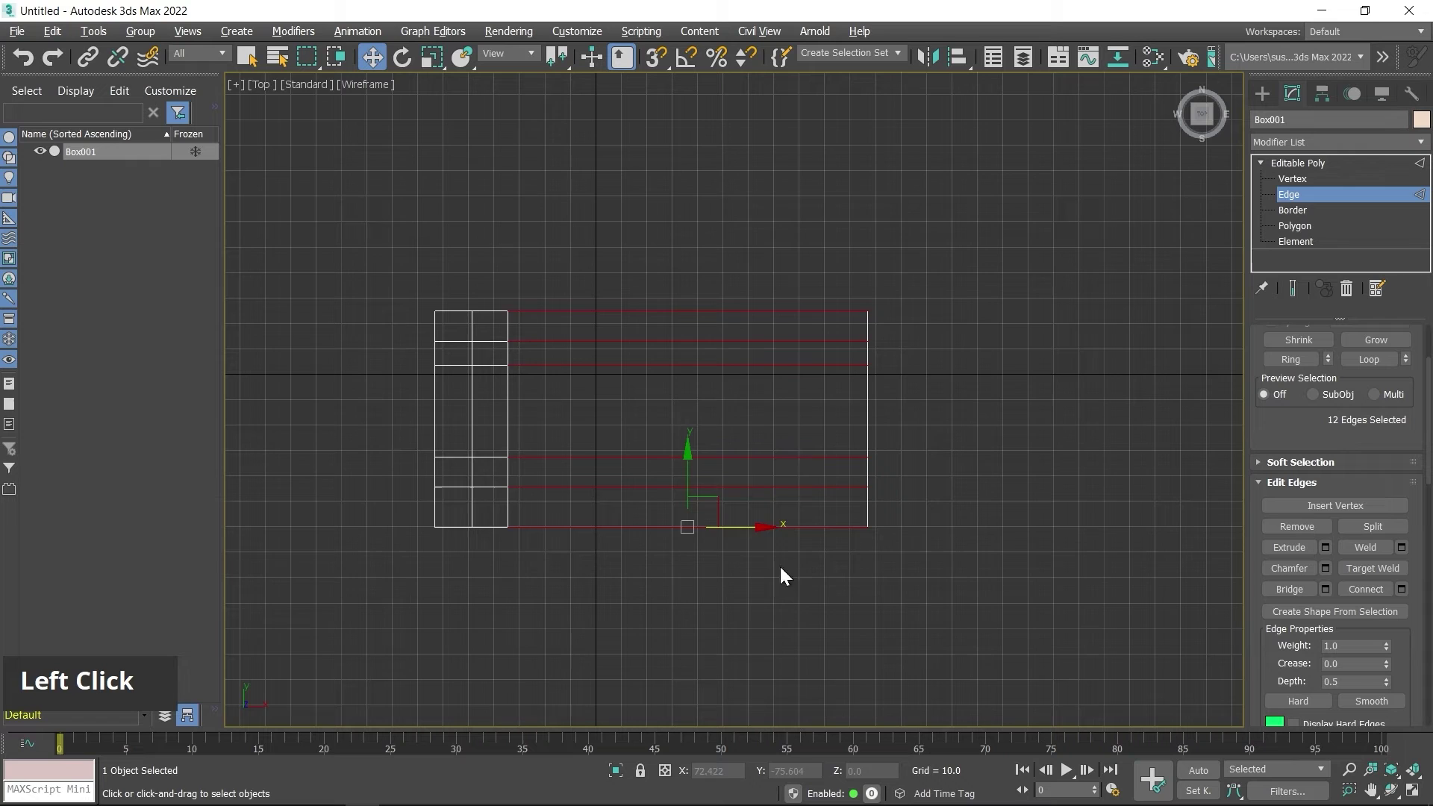
{"action": "right_click", "coordinate": [797, 427]}
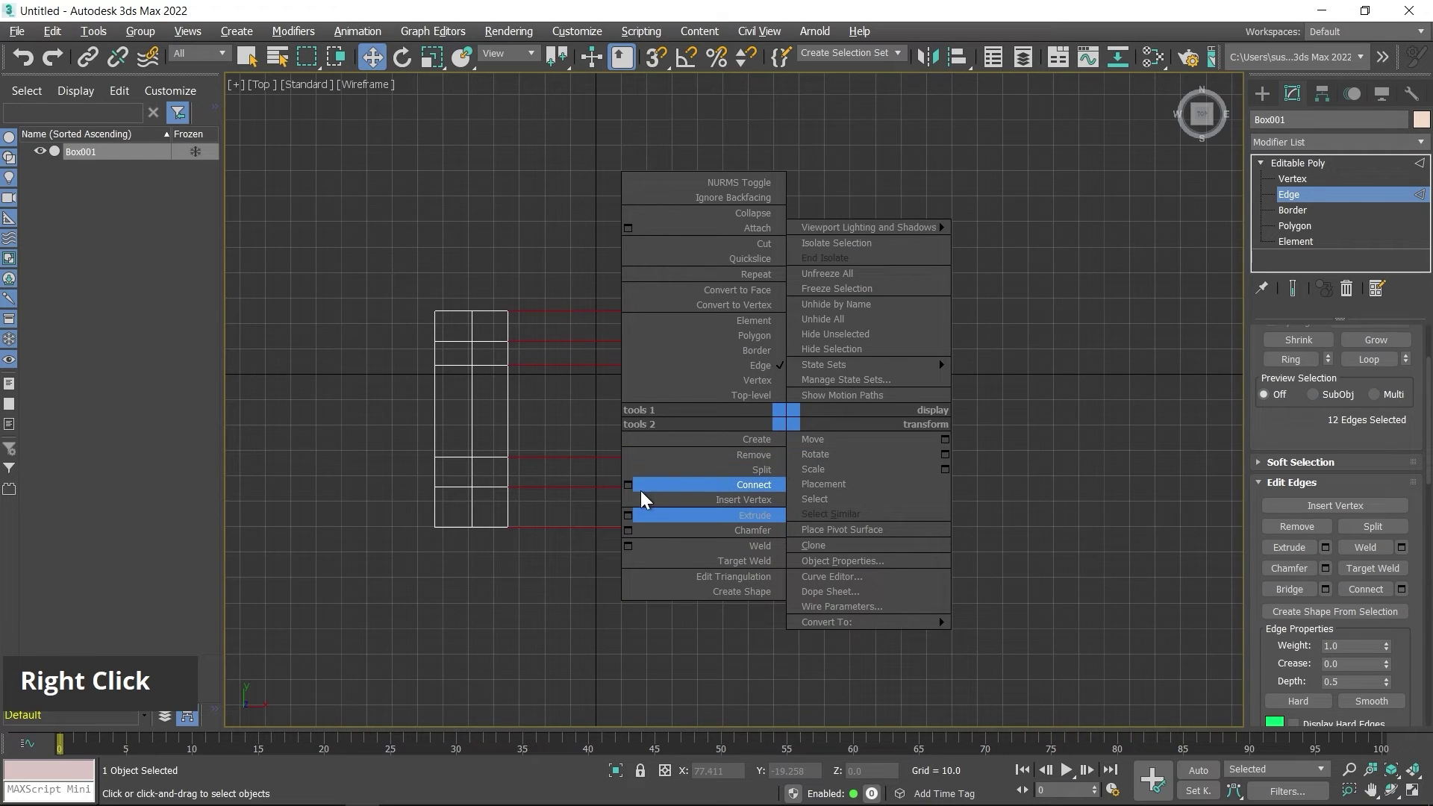
{"action": "left_click", "coordinate": [629, 488]}
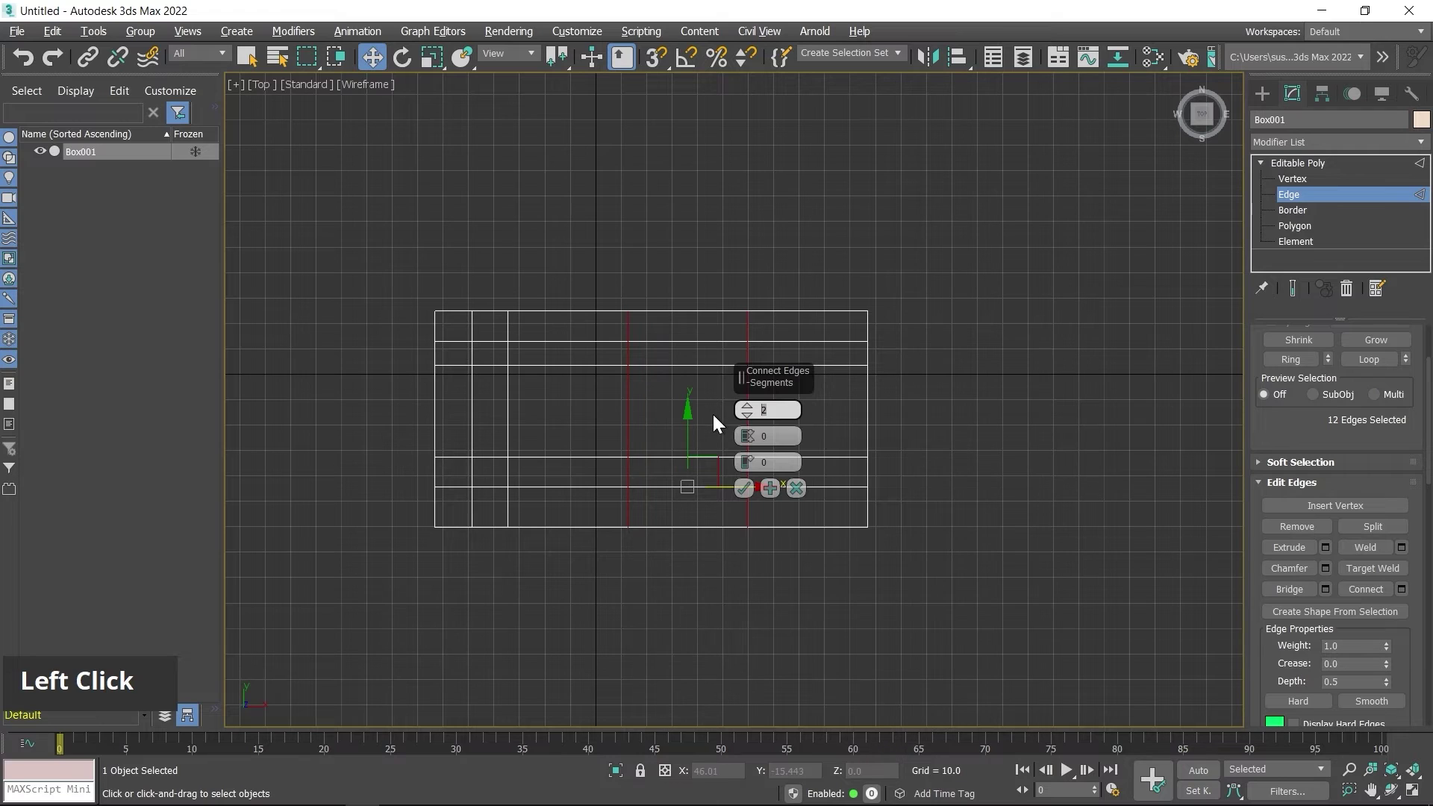
{"action": "key", "text": "1"}
{"action": "left_click", "coordinate": [750, 494]}
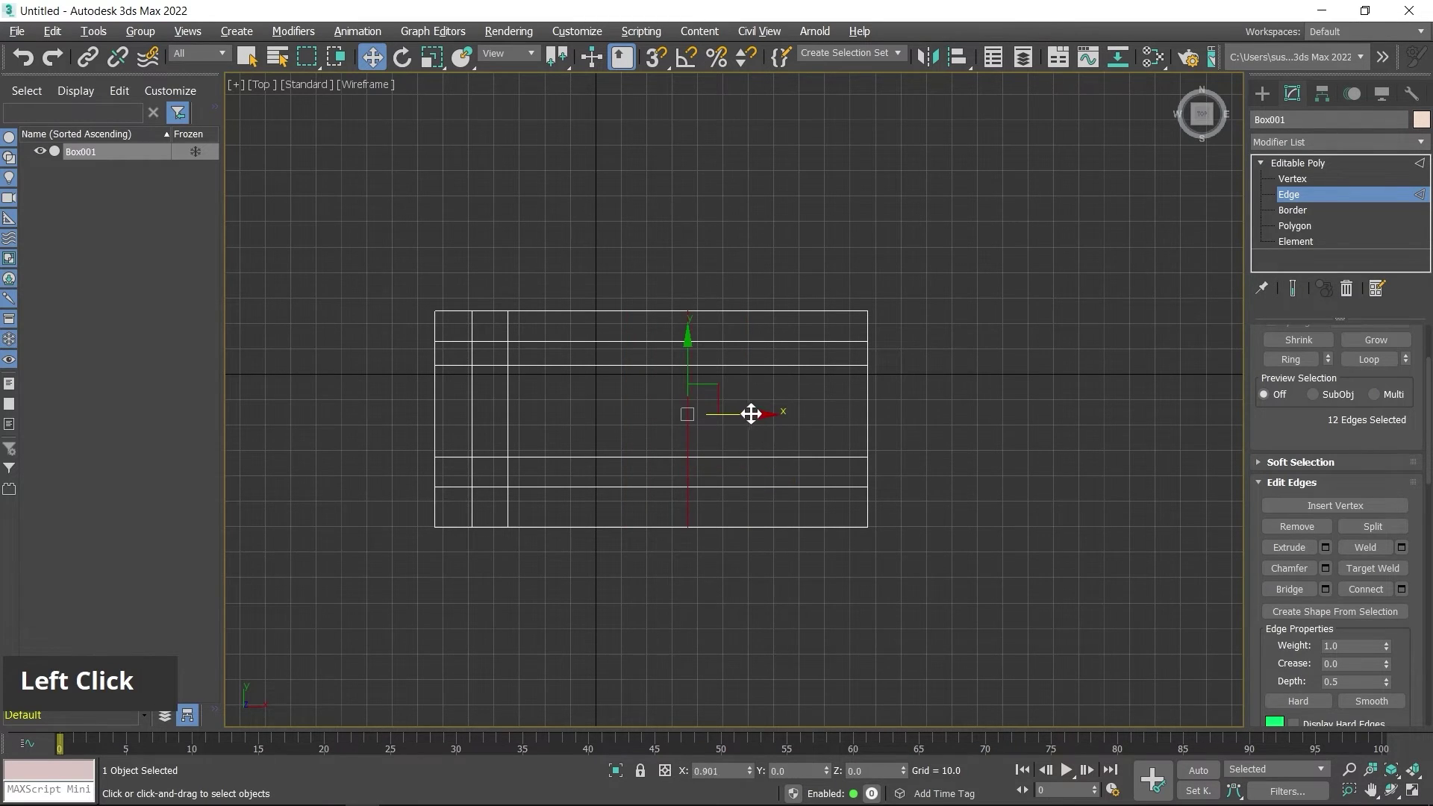
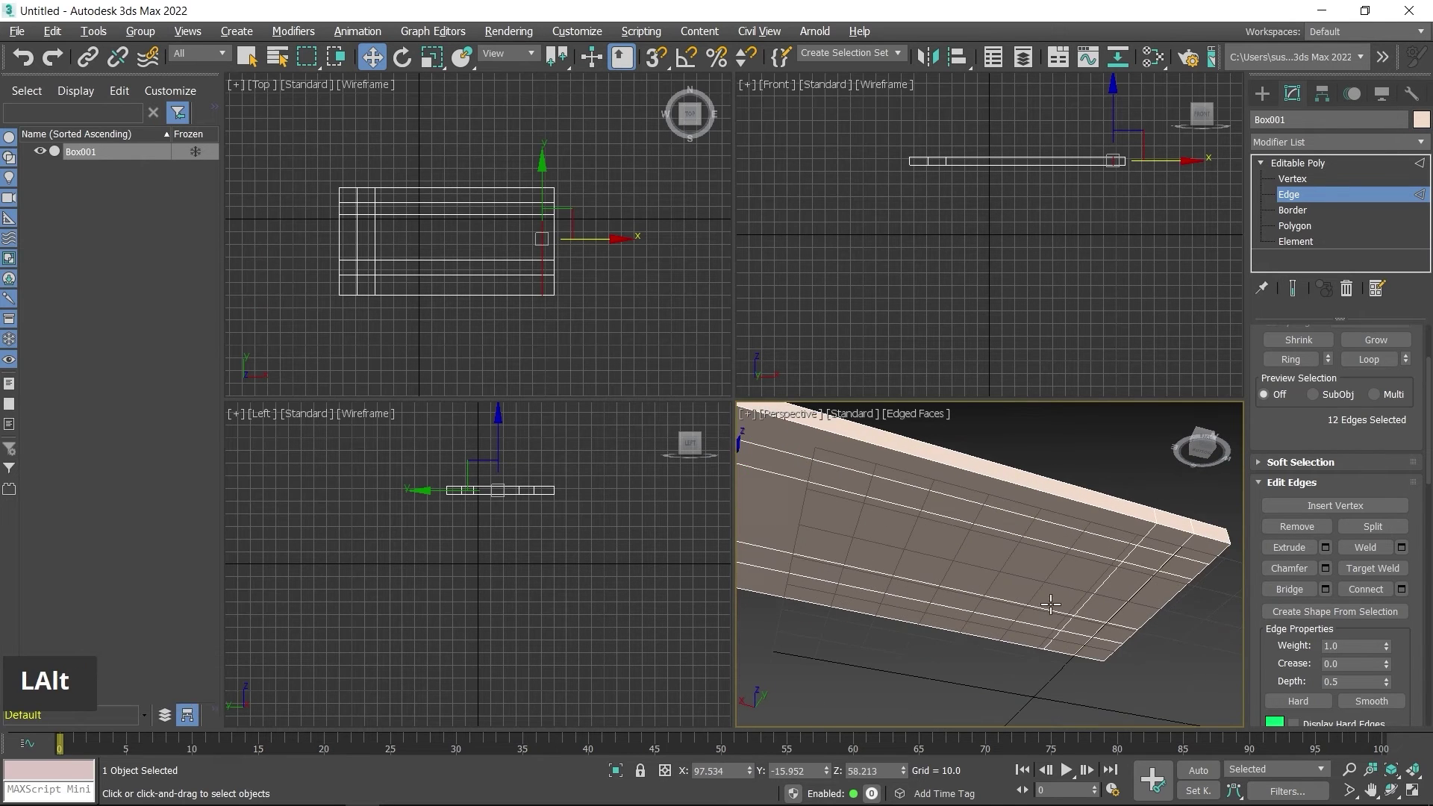
{"action": "middle_click", "coordinate": [1125, 586]}
{"action": "middle_click", "coordinate": [1068, 560]}
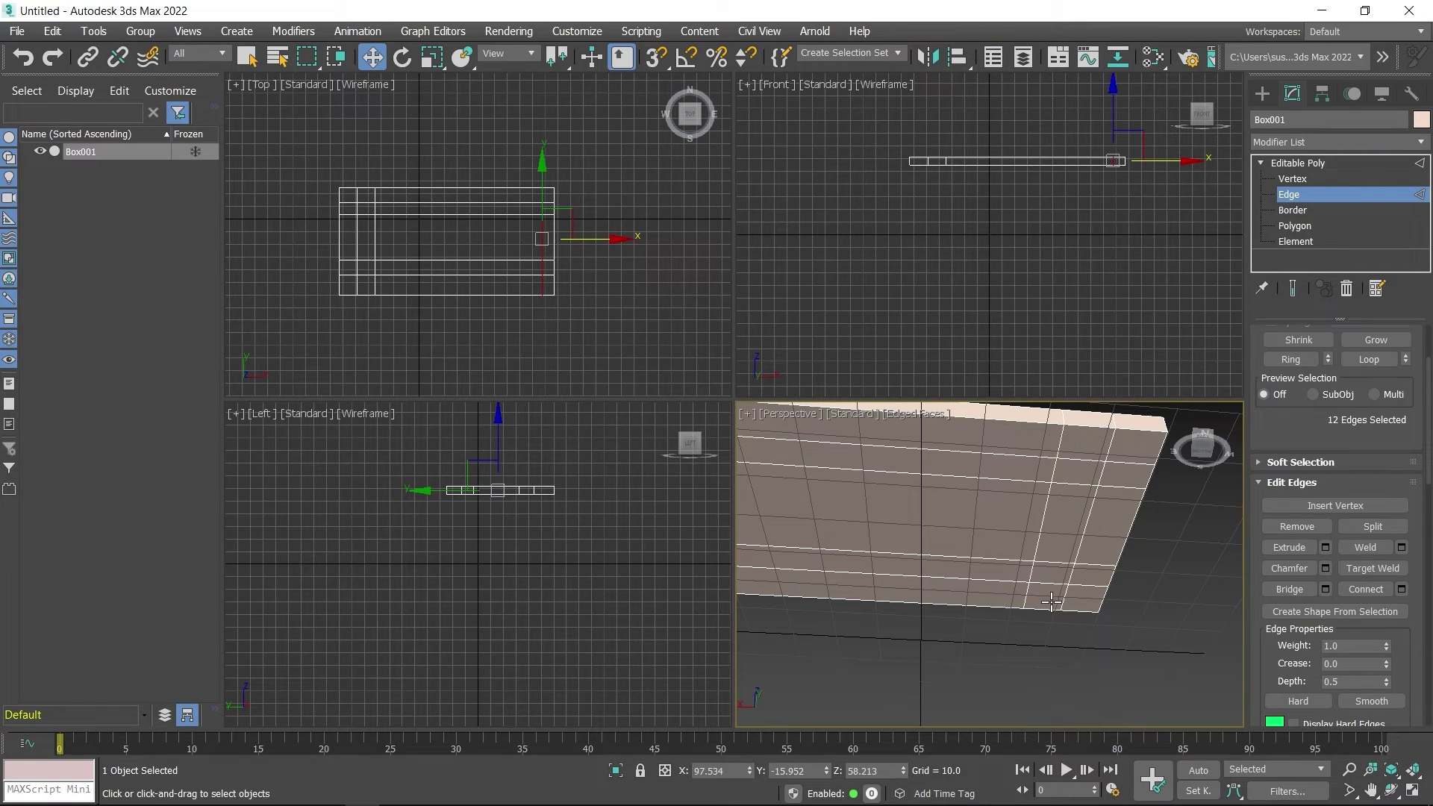
Step: Extrude the two left-end corner polygons downward about 53 units as legs
{"action": "left_click", "coordinate": [1304, 226]}
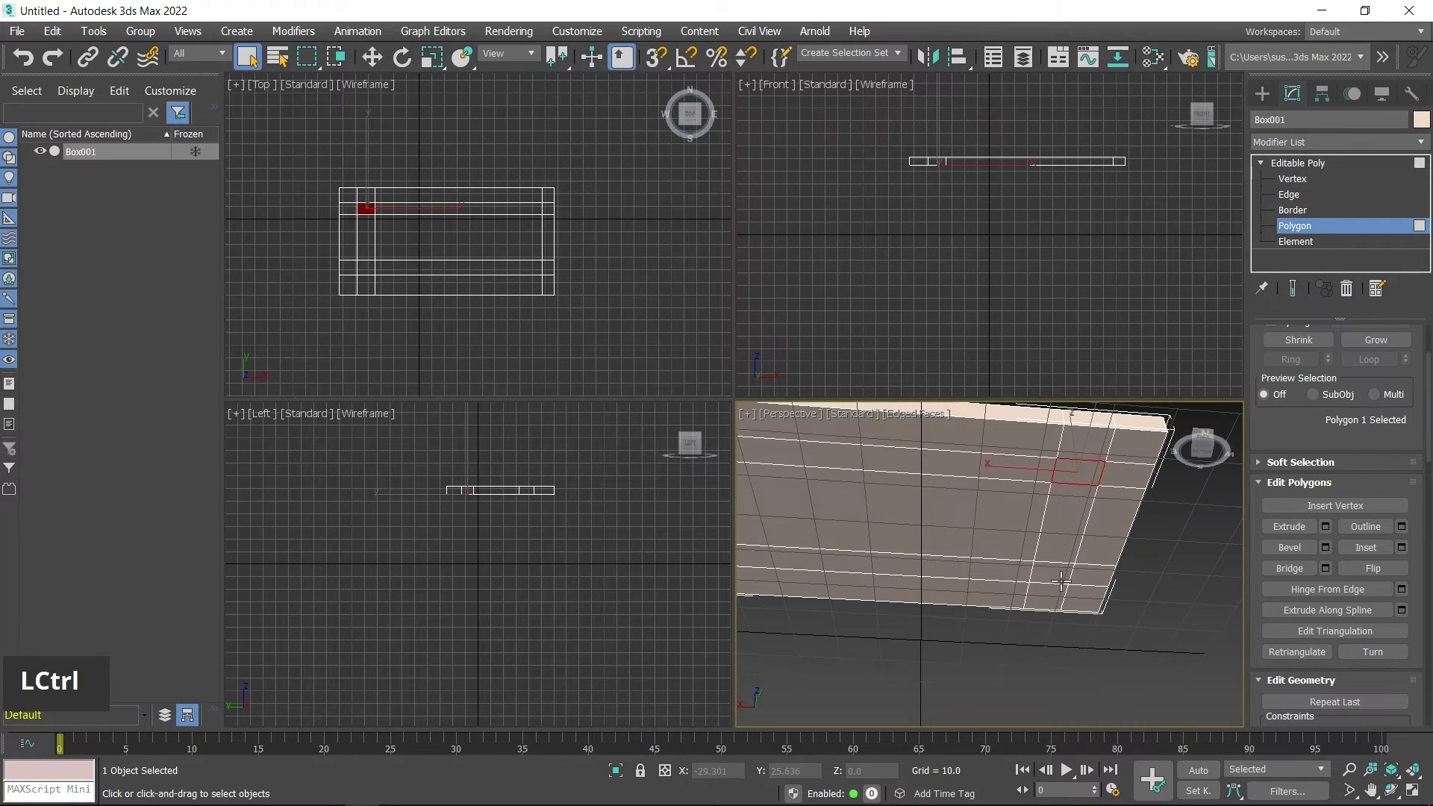
{"action": "left_click", "coordinate": [1053, 564]}
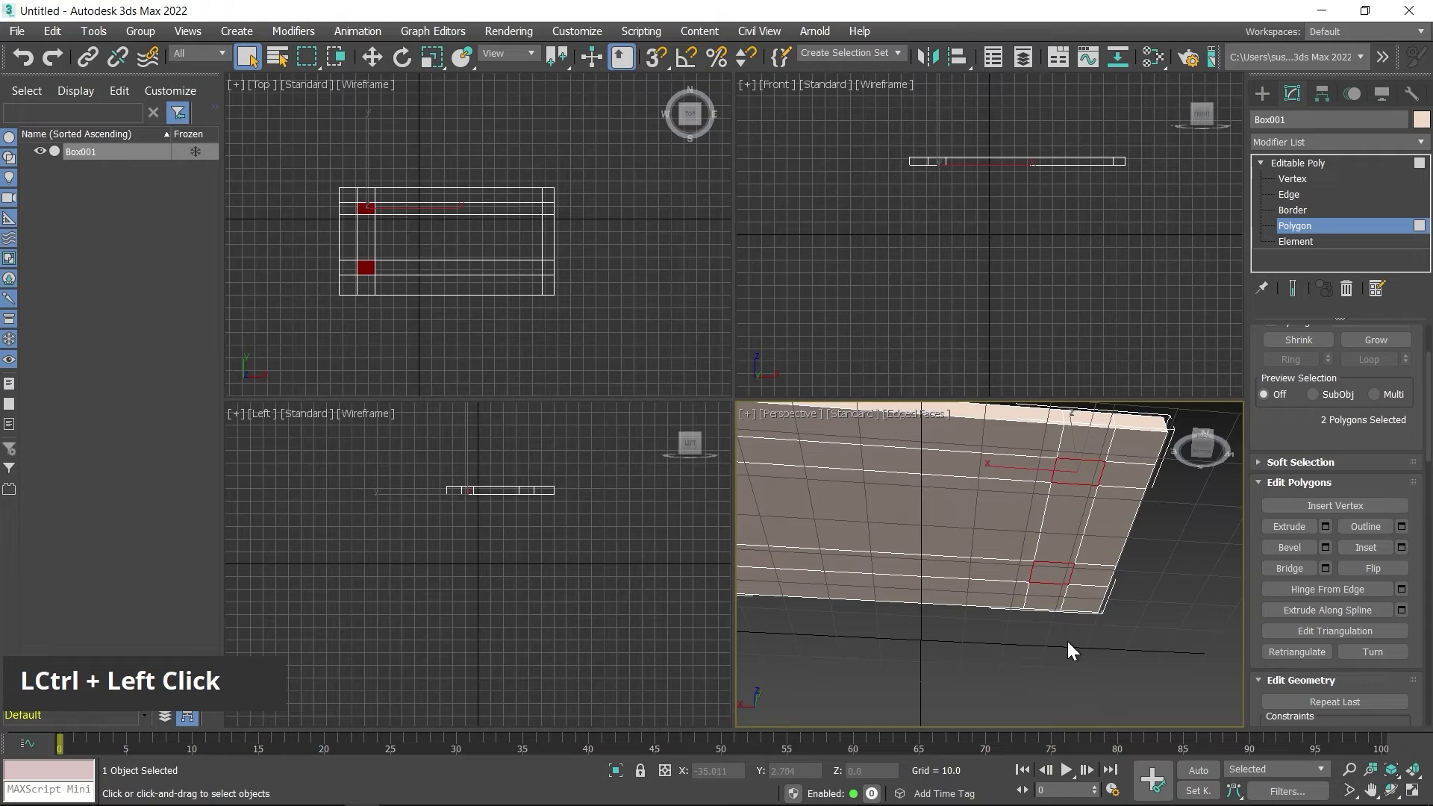
{"action": "right_click", "coordinate": [1079, 516]}
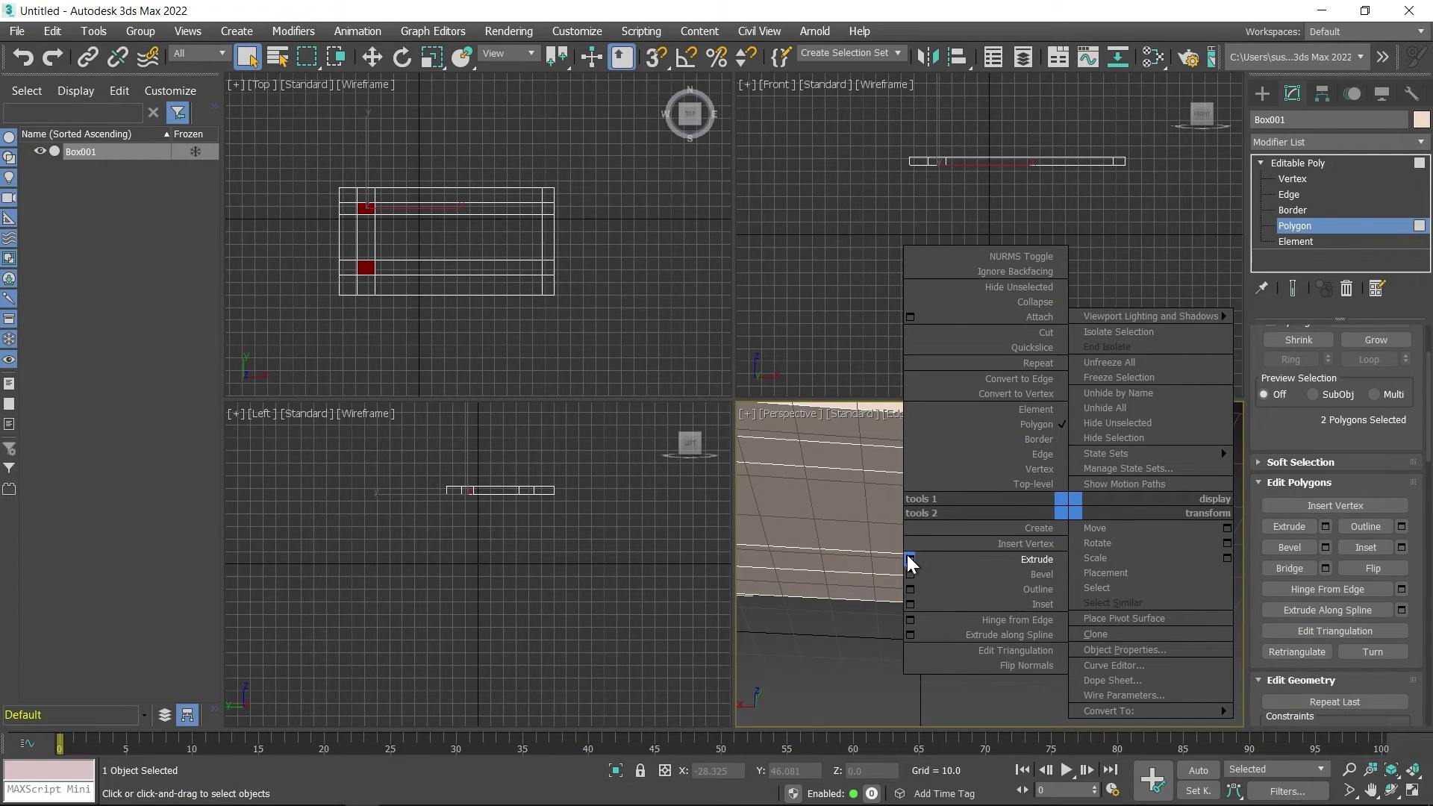
{"action": "left_click", "coordinate": [908, 549]}
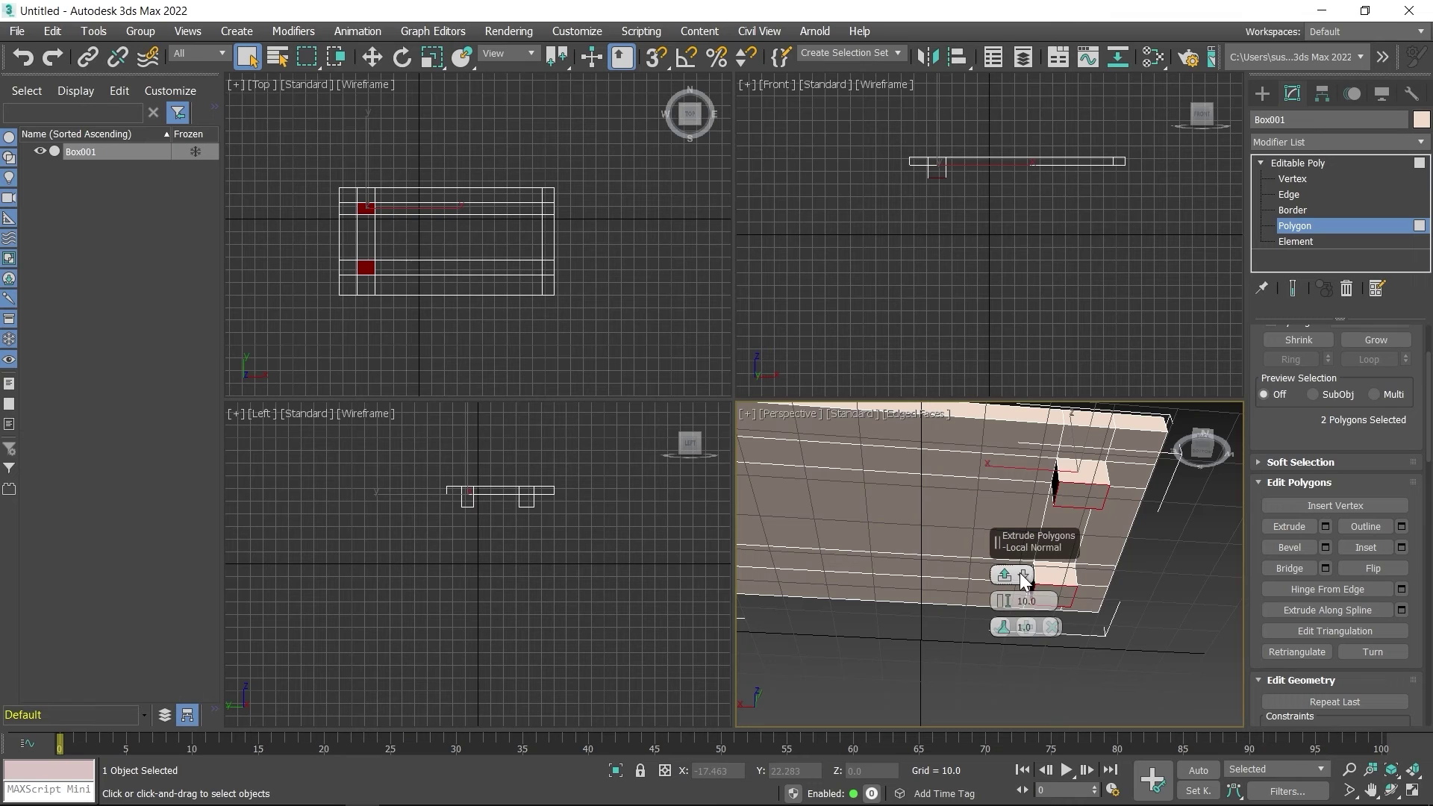
{"action": "left_click", "coordinate": [1024, 577]}
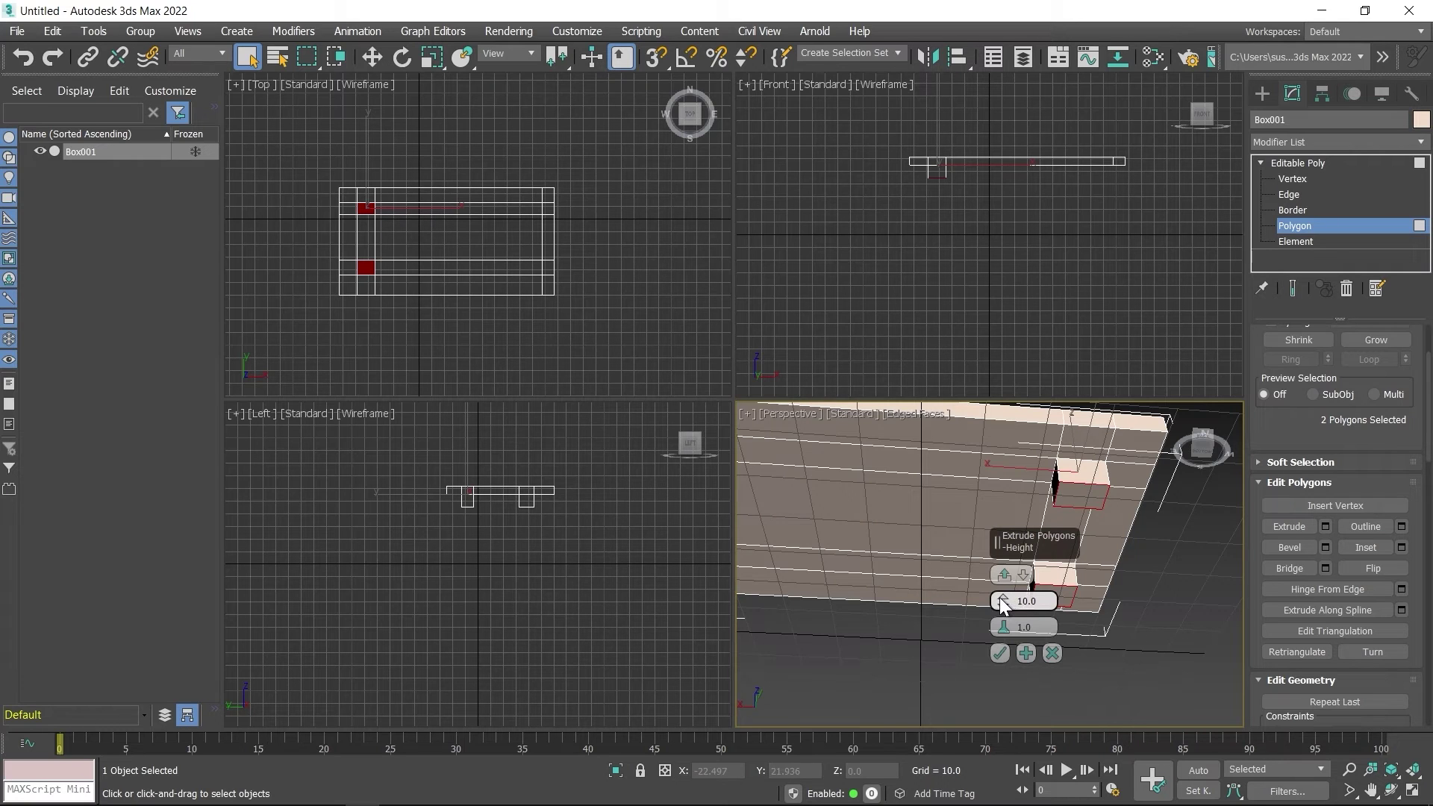
{"action": "left_click", "coordinate": [1006, 595]}
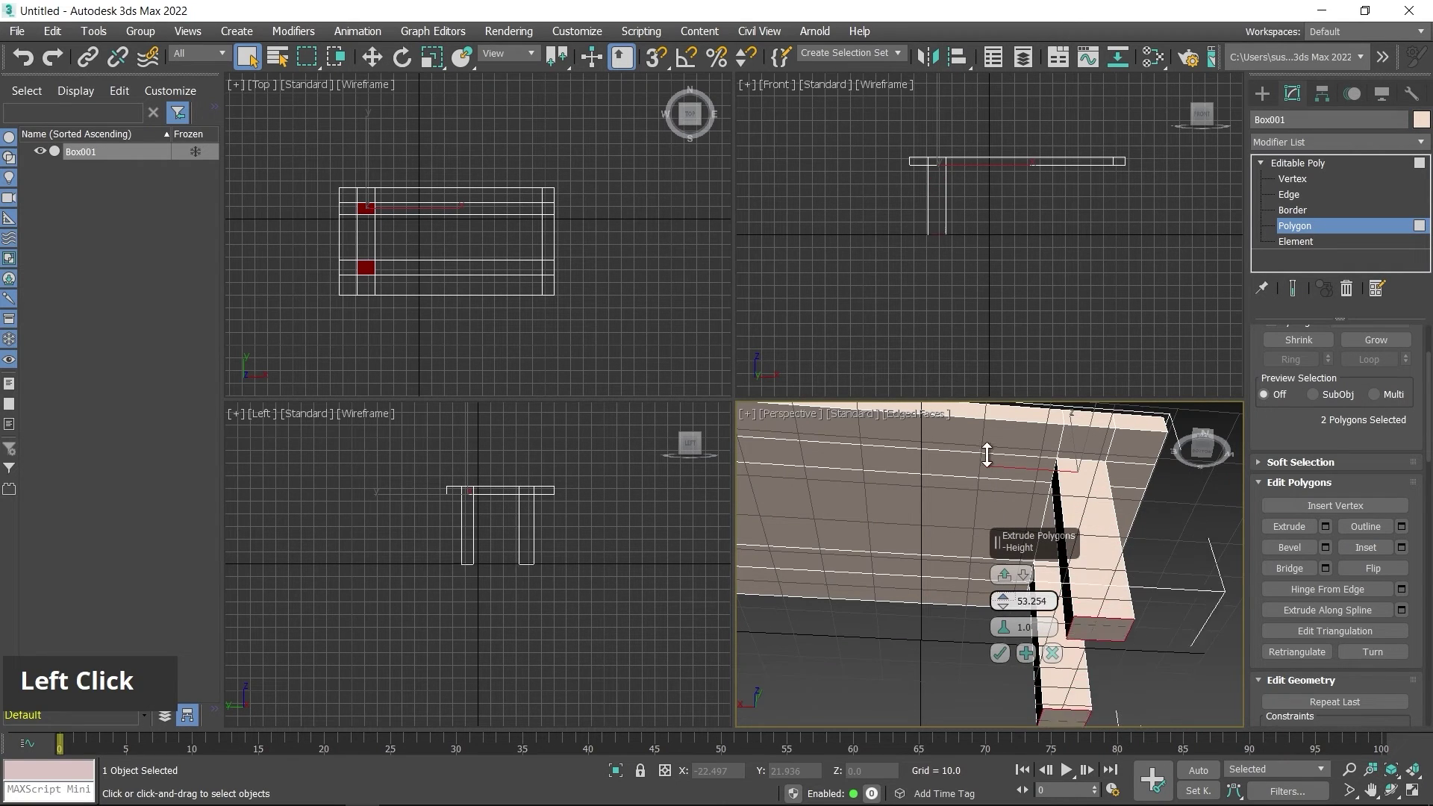
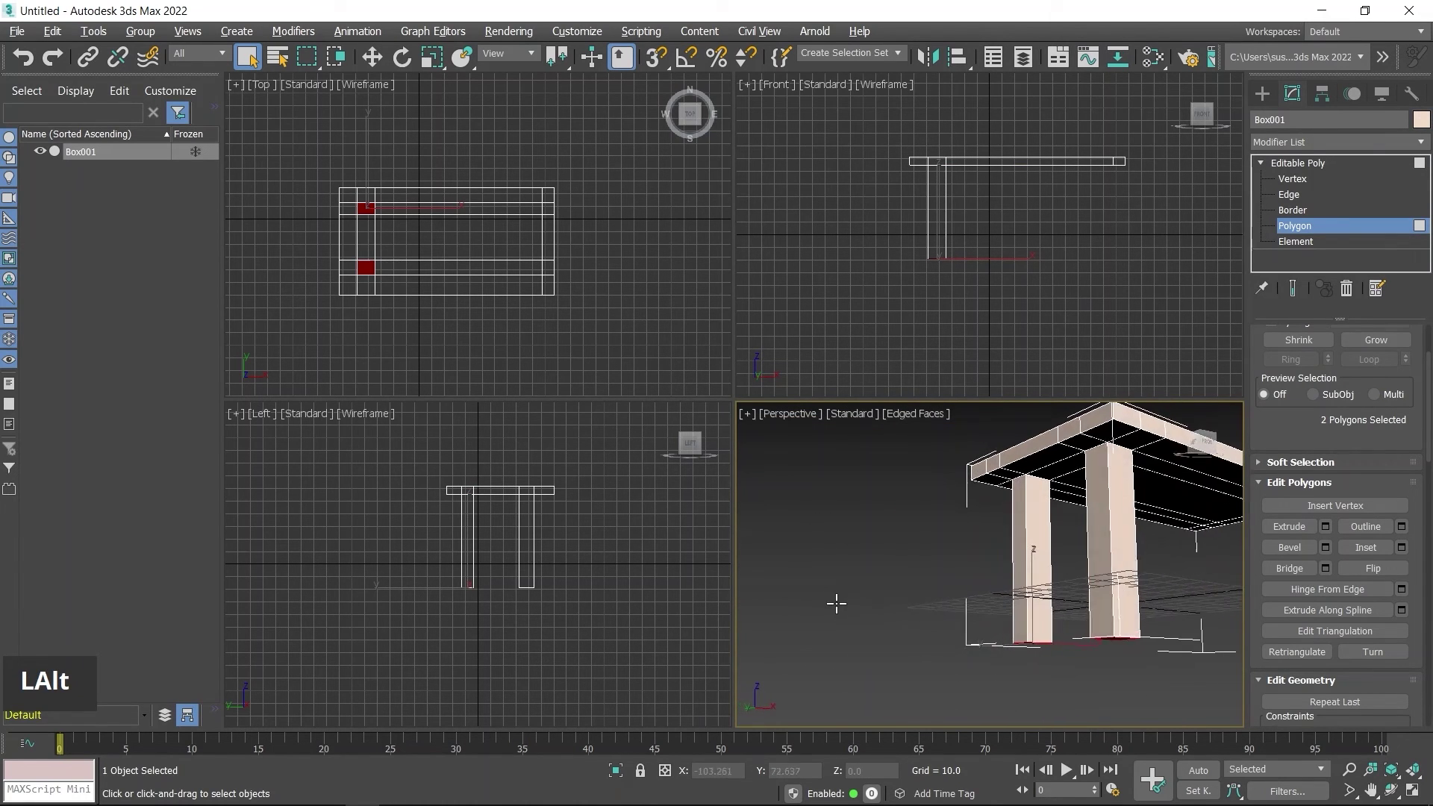
Step: Bring the table's right end into view in the Perspective viewport
{"action": "middle_click", "coordinate": [1066, 589]}
{"action": "scroll", "scroll_direction": "down", "scroll_amount": 3}
{"action": "middle_click", "coordinate": [968, 597]}
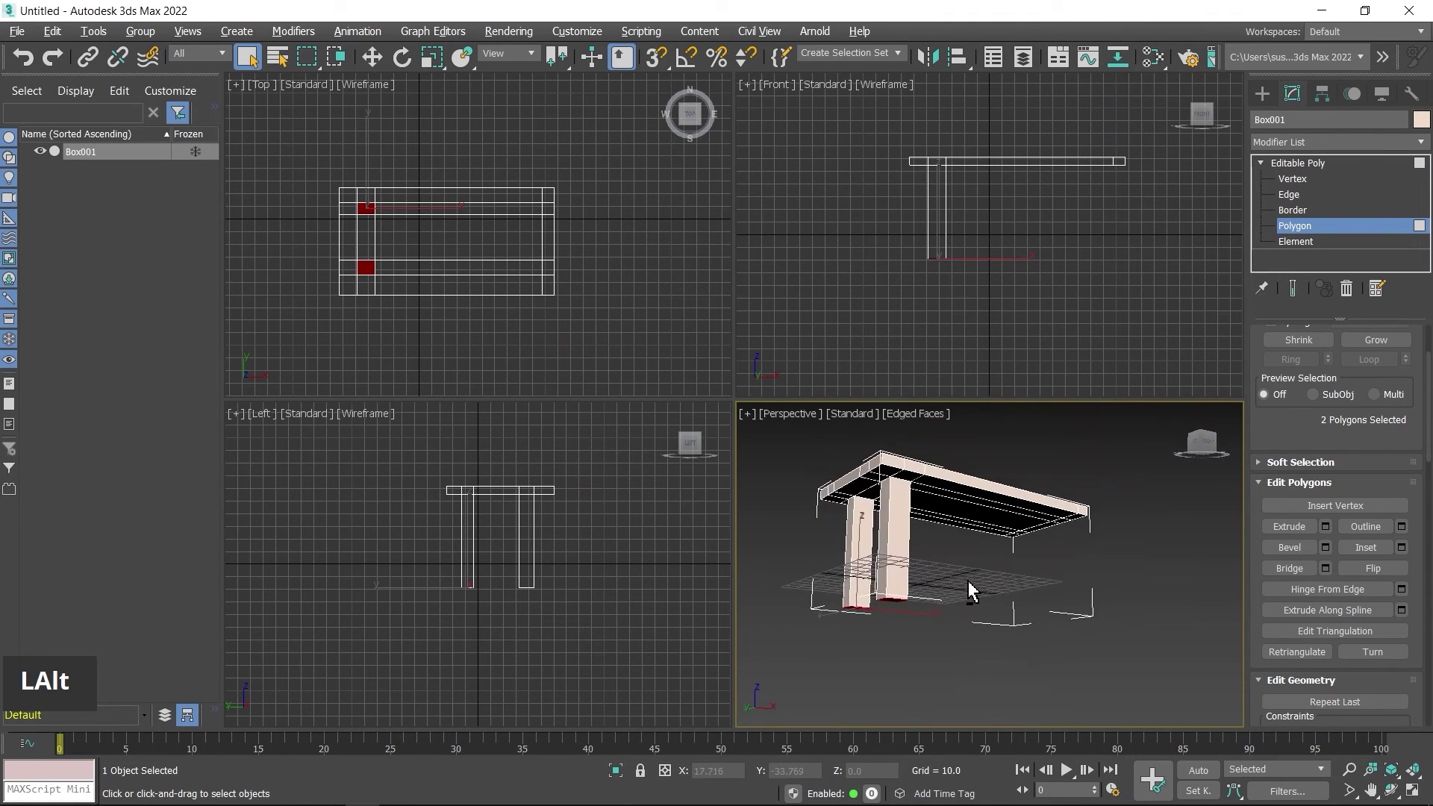
{"action": "middle_click", "coordinate": [1117, 566]}
{"action": "scroll", "scroll_direction": "up", "scroll_amount": 3}
{"action": "middle_click", "coordinate": [1063, 589]}
{"action": "middle_click", "coordinate": [1038, 523]}
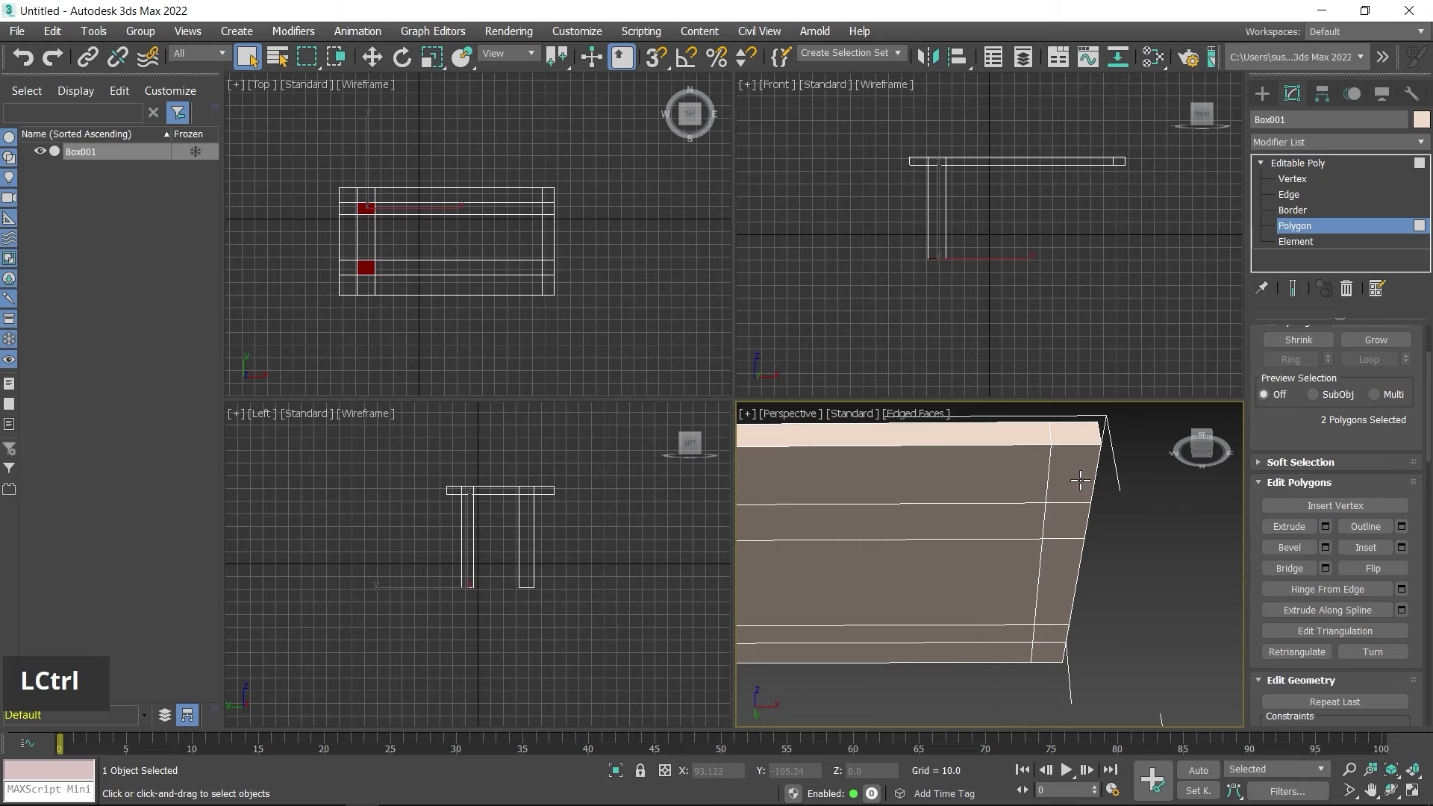
Step: Select the right-end faces, overshoot into a whole polygon loop, and clear the selection
{"action": "left_click", "coordinate": [1077, 470]}
{"action": "left_click", "coordinate": [1073, 525]}
{"action": "left_click", "coordinate": [1062, 581]}
{"action": "left_click", "coordinate": [1056, 633]}
{"action": "double_click", "coordinate": [1056, 653]}
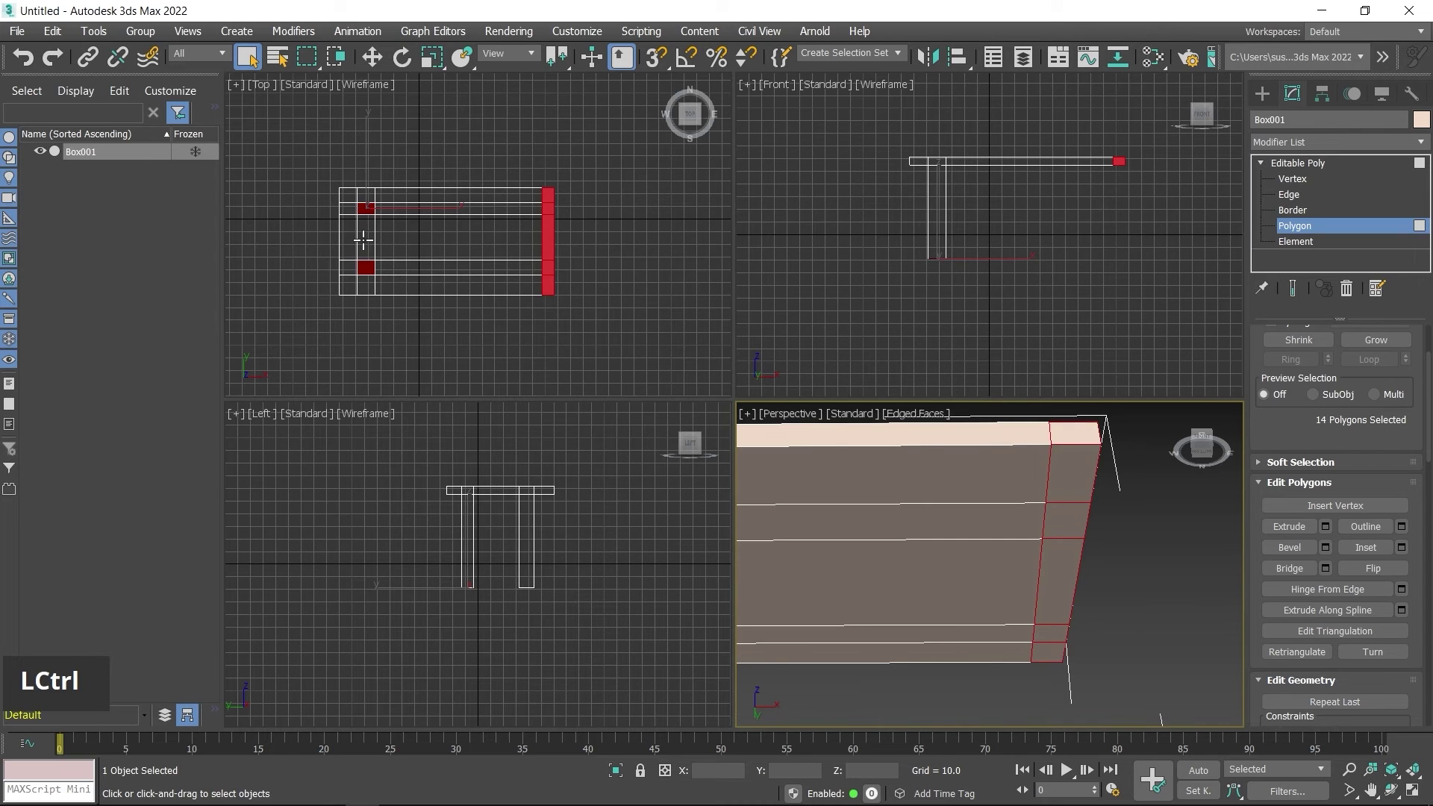
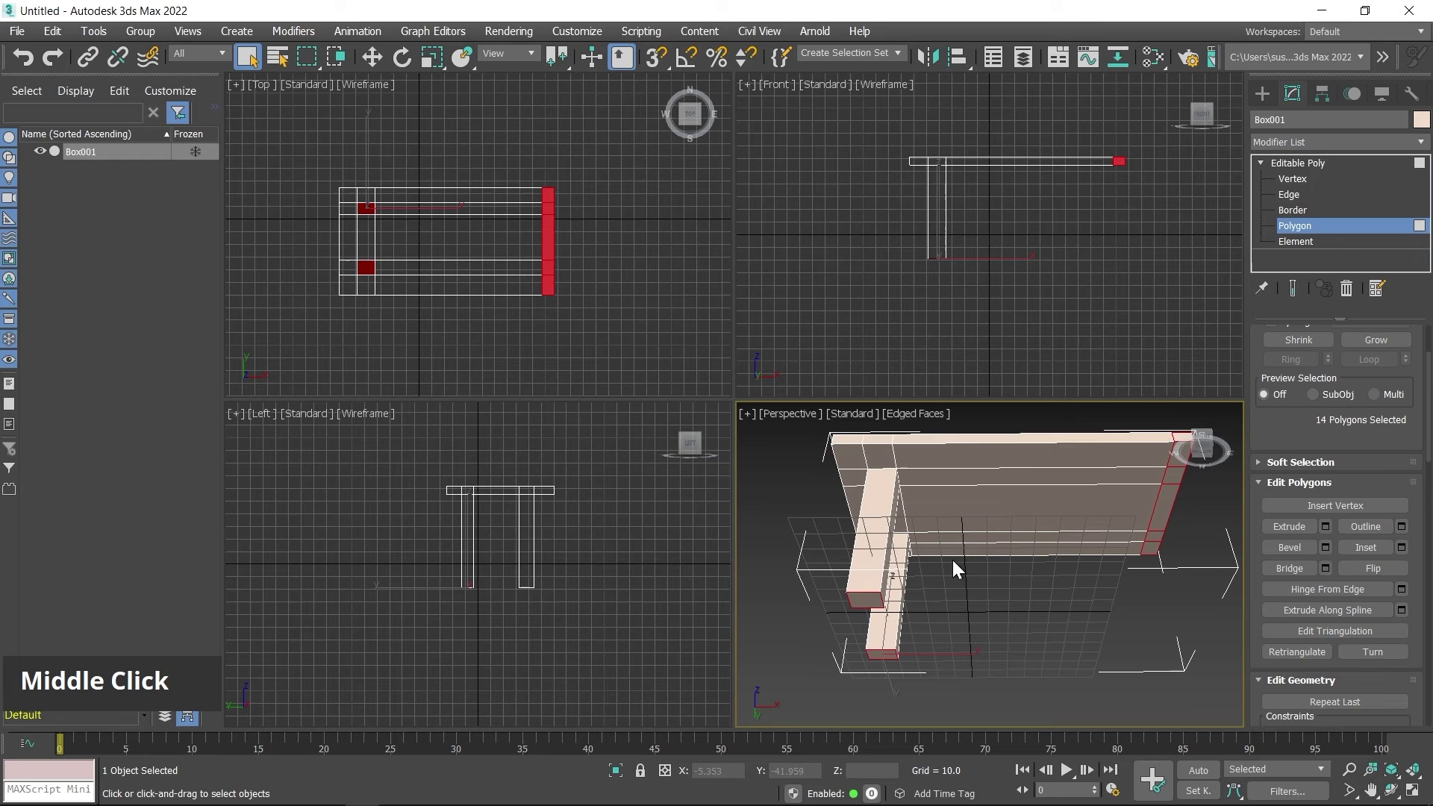
{"action": "left_click", "coordinate": [1072, 620]}
Step: Select the five polygons along the table's right end for the side panel
{"action": "middle_click", "coordinate": [1118, 584]}
{"action": "scroll", "scroll_direction": "up", "scroll_amount": 3}
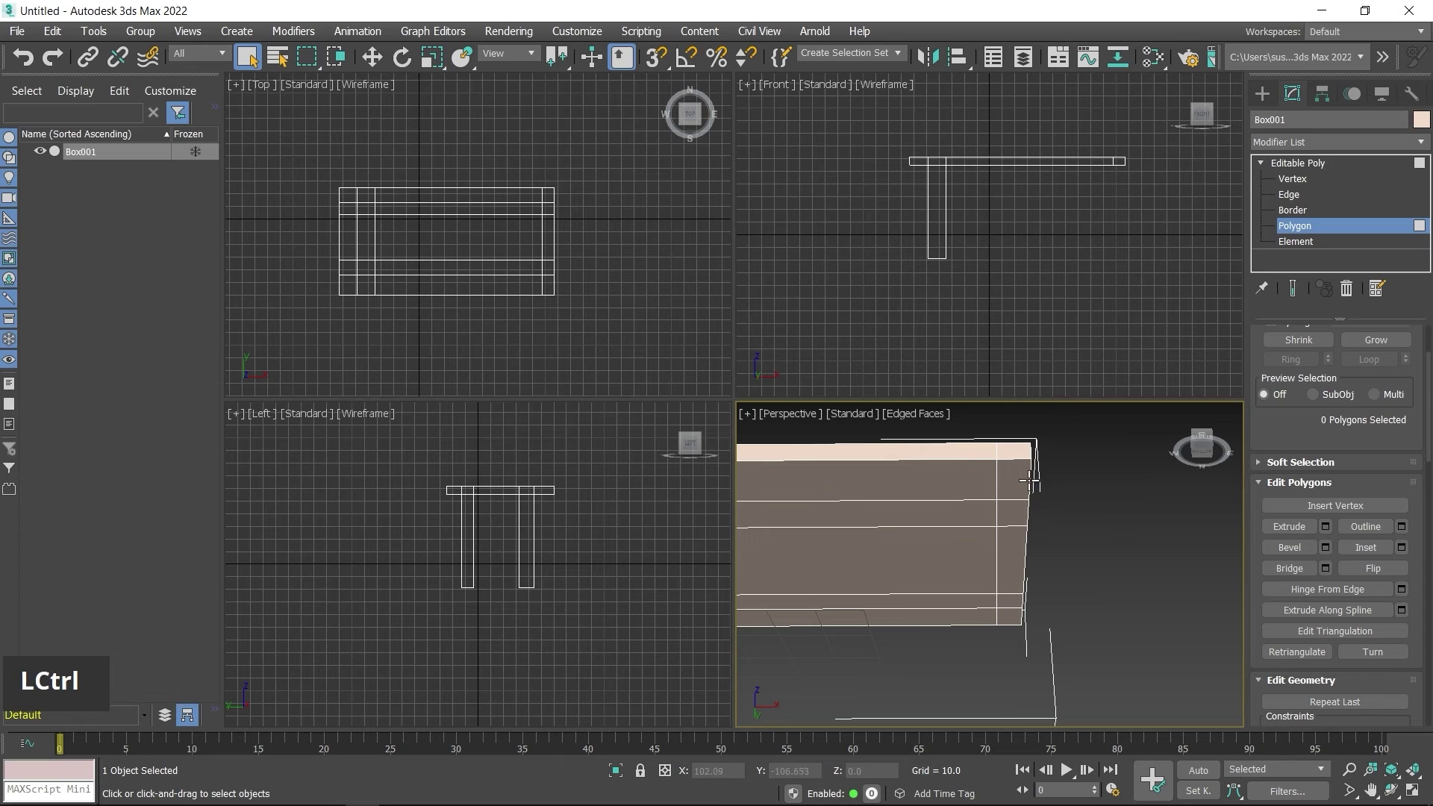
{"action": "left_click", "coordinate": [1012, 474]}
{"action": "left_click", "coordinate": [1016, 511]}
{"action": "left_click", "coordinate": [1018, 552]}
{"action": "left_click", "coordinate": [1013, 597]}
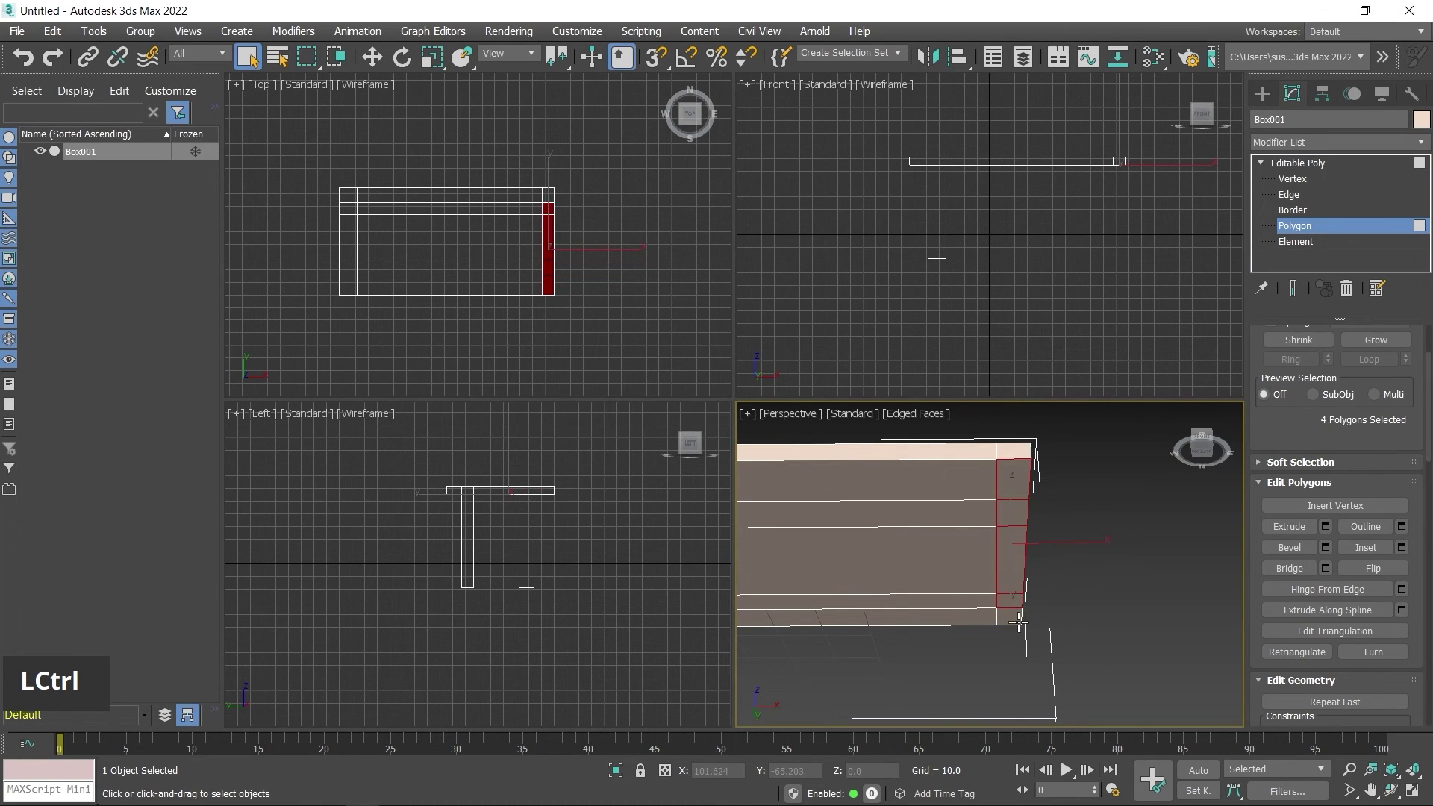
{"action": "left_click", "coordinate": [1016, 615]}
Step: Extrude the right-end faces about 73.8 units downward into a solid side panel
{"action": "right_click", "coordinate": [1117, 506]}
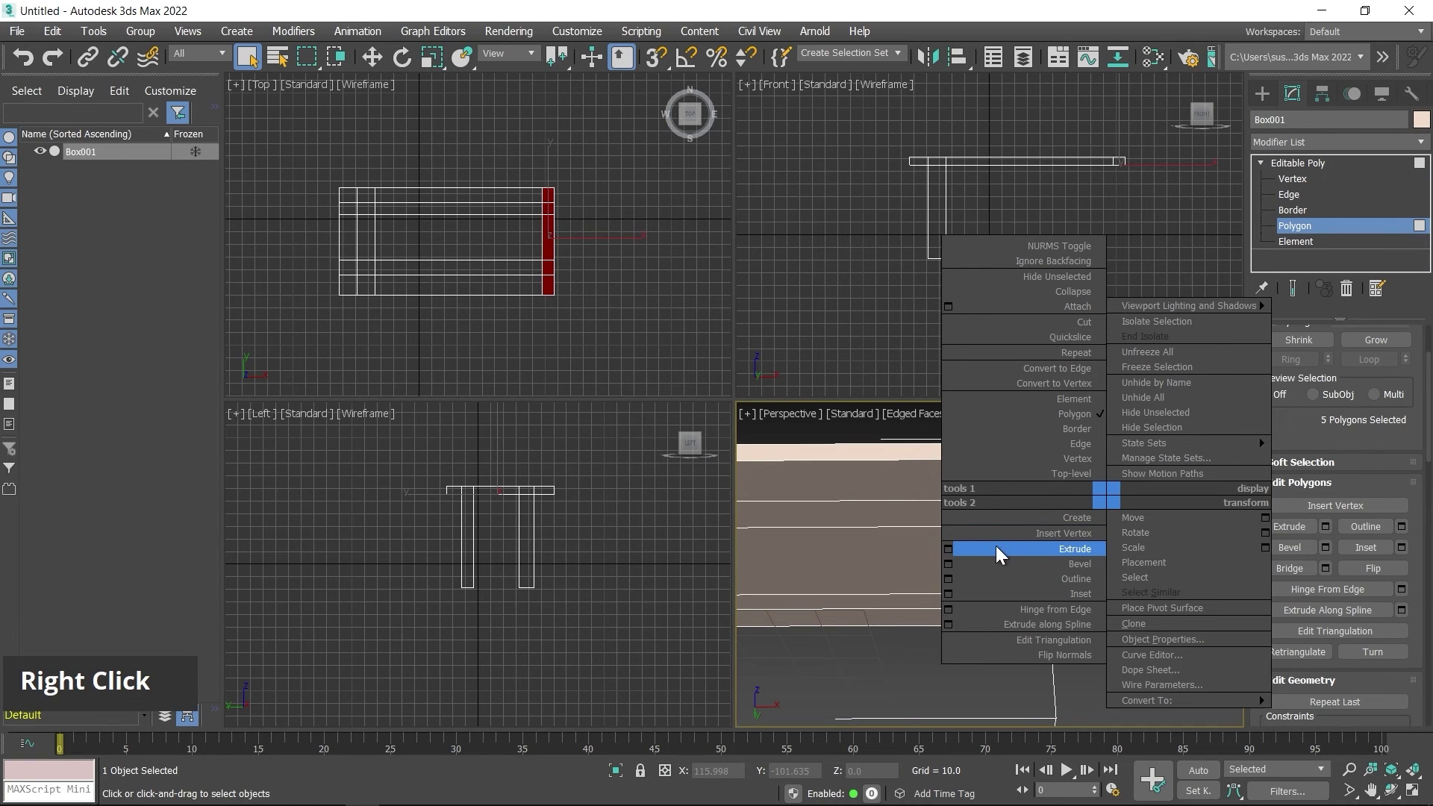
{"action": "left_click", "coordinate": [951, 552]}
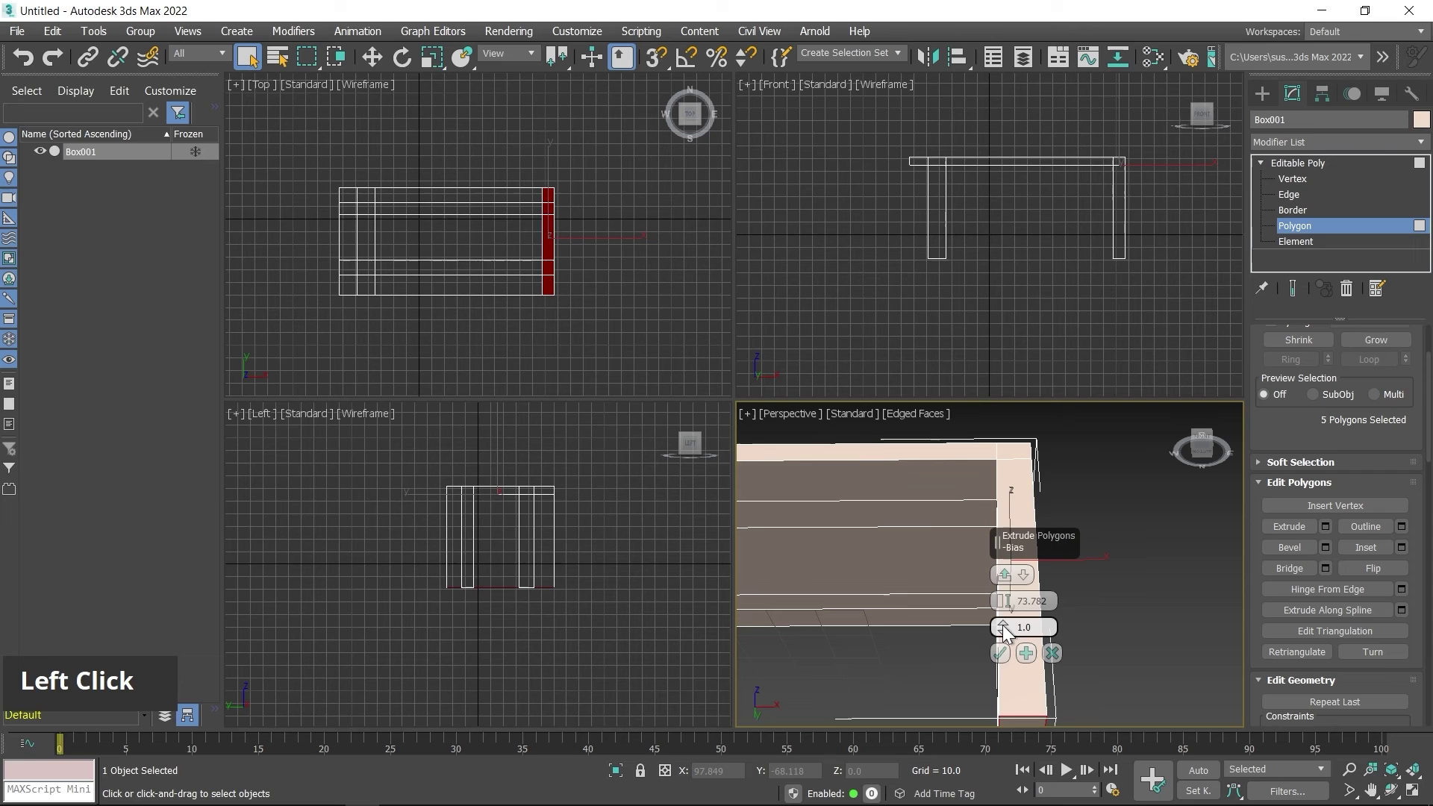
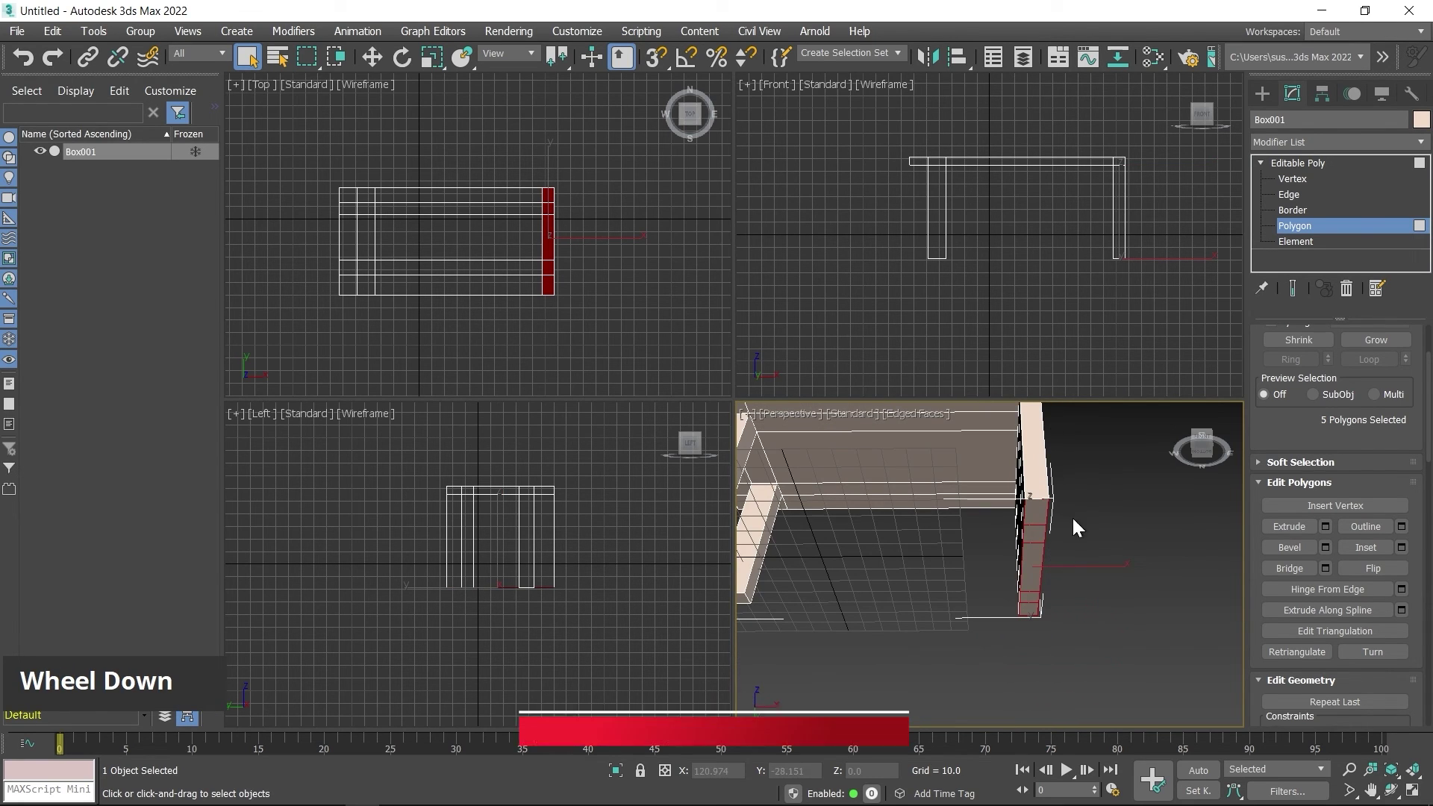
{"action": "left_click", "coordinate": [1144, 560]}
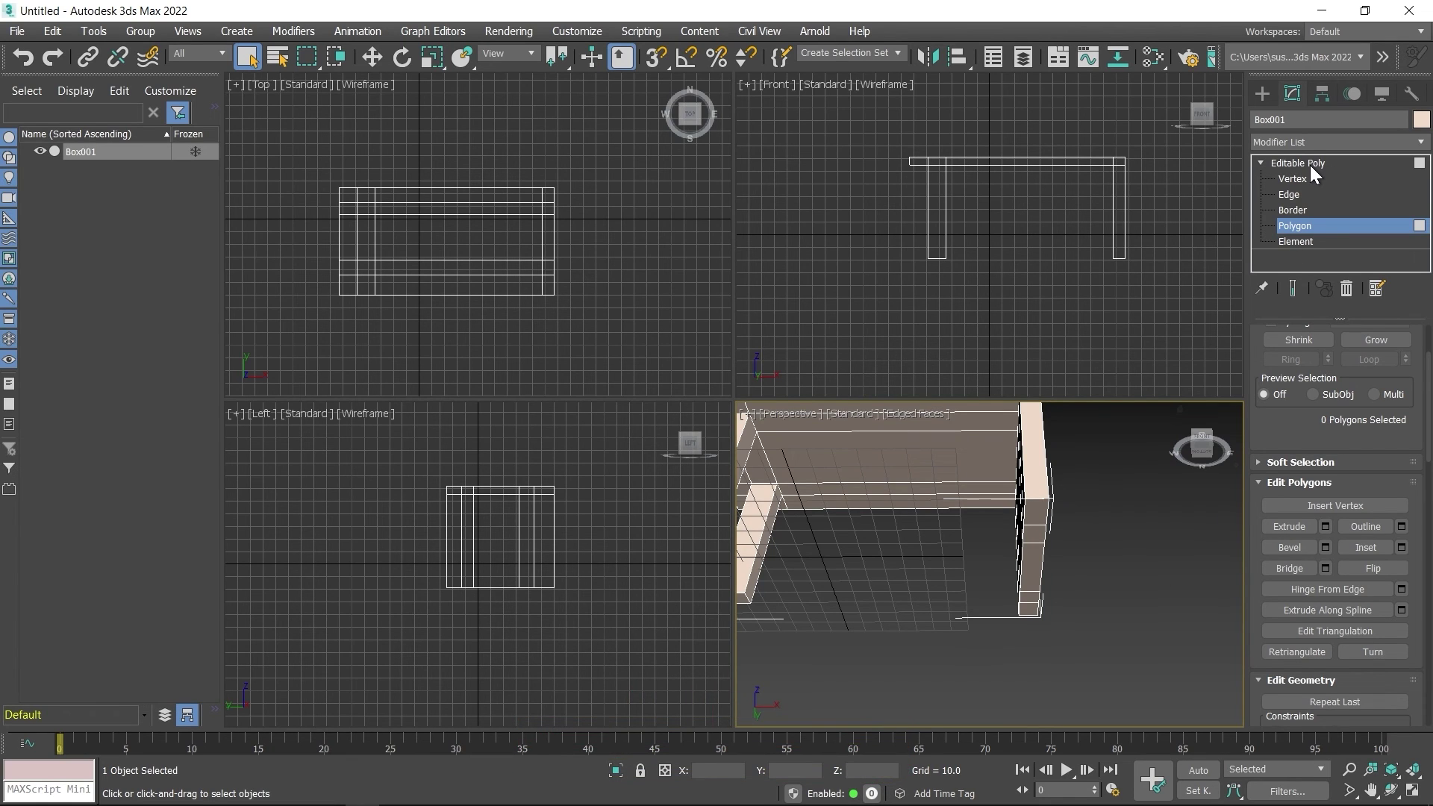
Step: Return Box001 to object level and orbit the maximized view around the finished table
{"action": "left_click", "coordinate": [1316, 172]}
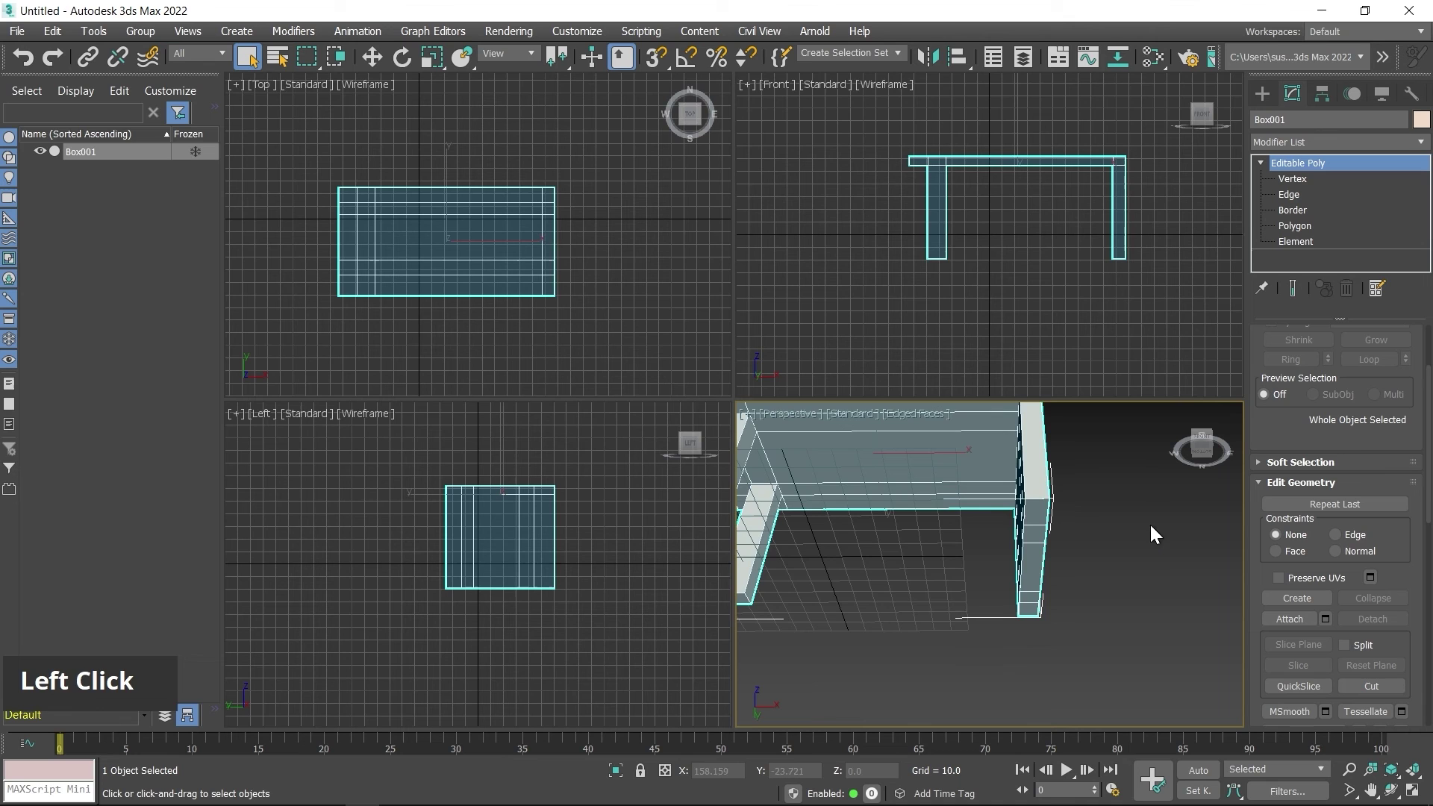
{"action": "middle_click", "coordinate": [1136, 531]}
{"action": "middle_click", "coordinate": [1140, 526]}
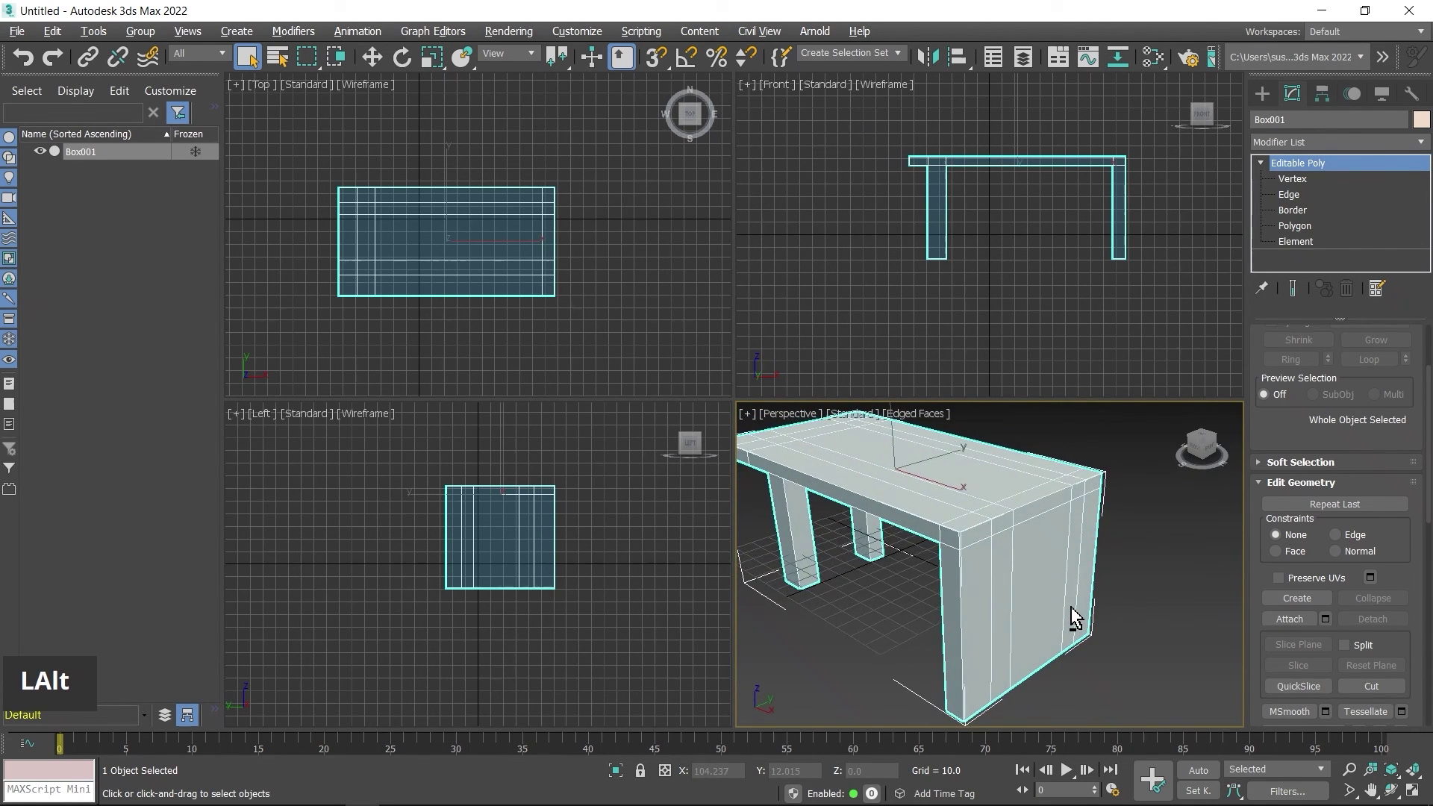
{"action": "key", "text": "alt+w"}
{"action": "middle_click", "coordinate": [898, 538]}
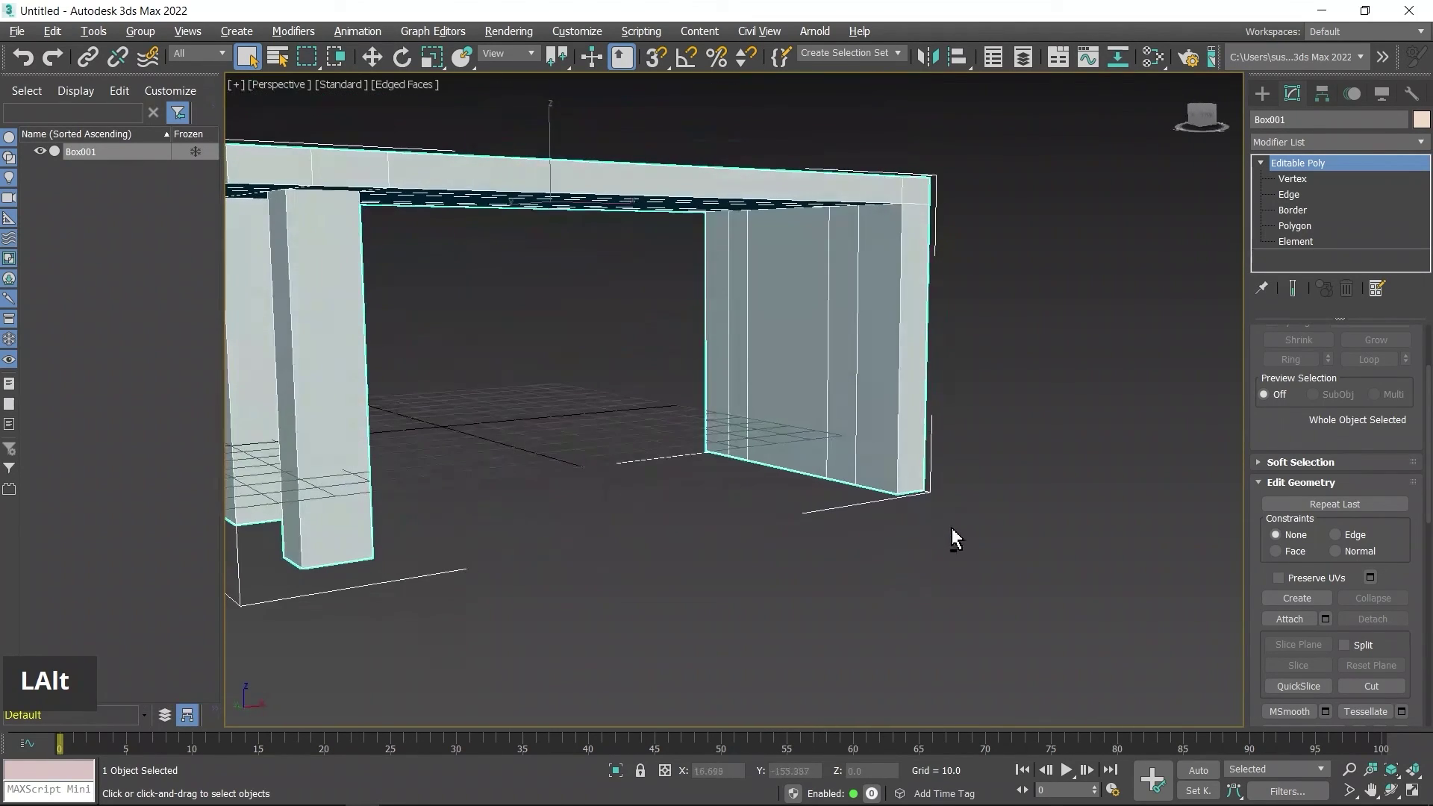
{"action": "middle_click", "coordinate": [846, 504]}
{"action": "middle_click", "coordinate": [841, 517]}
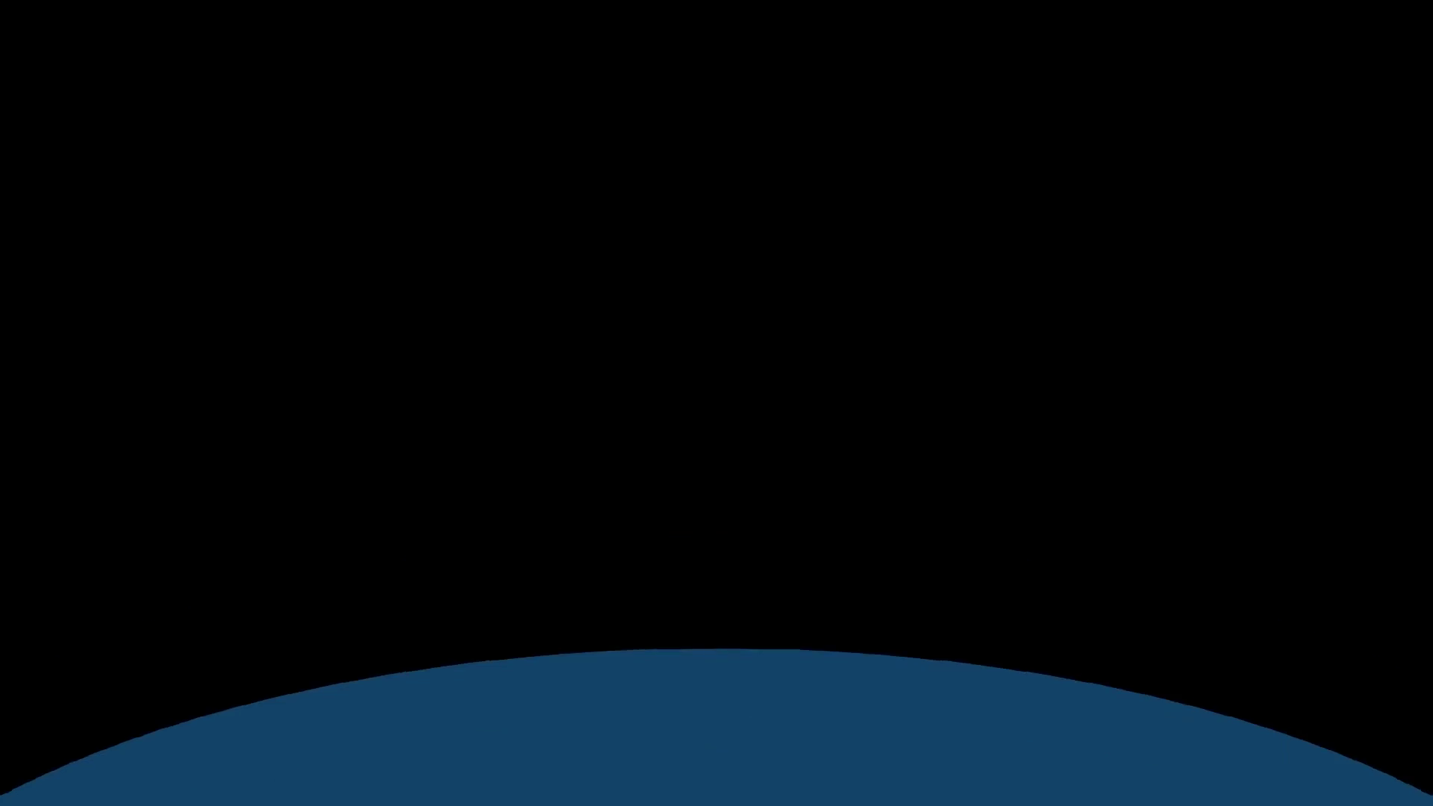